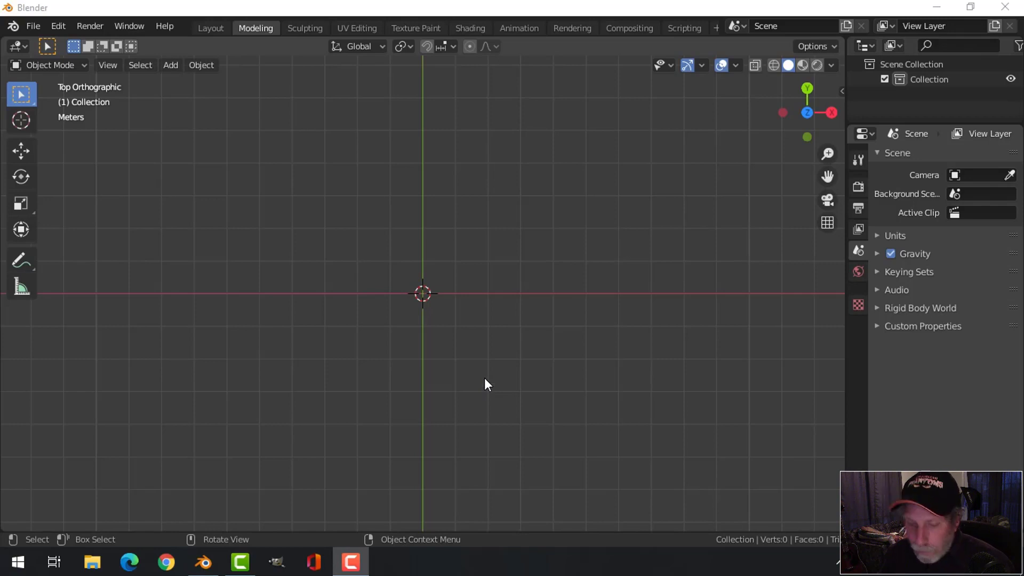
# Add a mesh circle and delete its right half, leaving a half-circle arc.
pyautogui.click(487, 373)
pyautogui.press('shift+a')
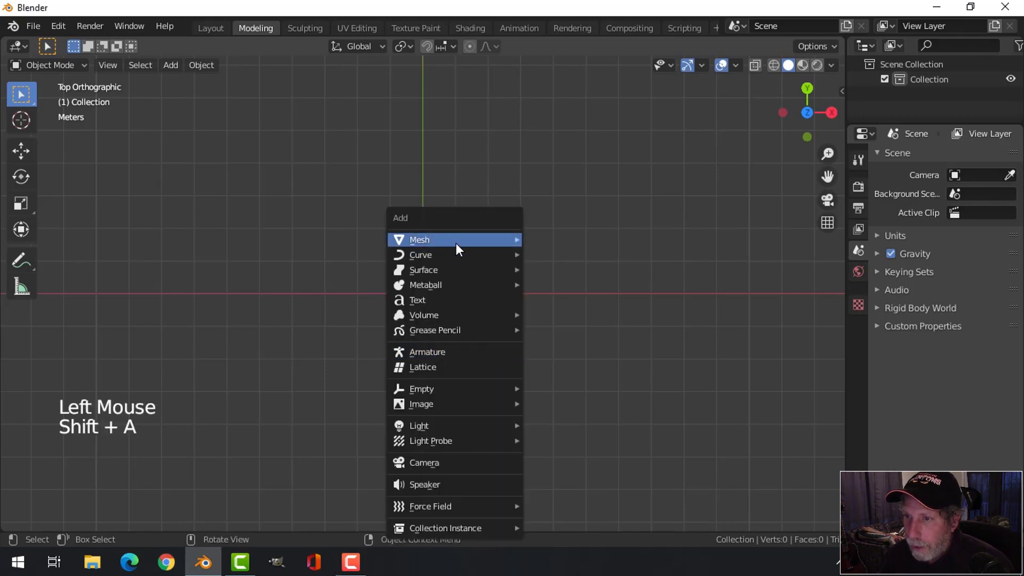
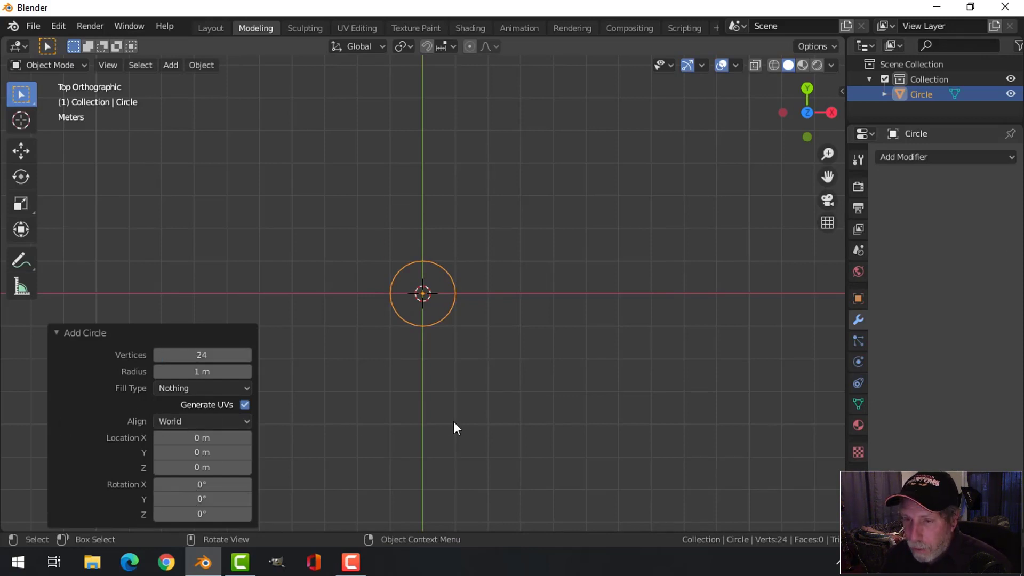
pyautogui.scroll(3)
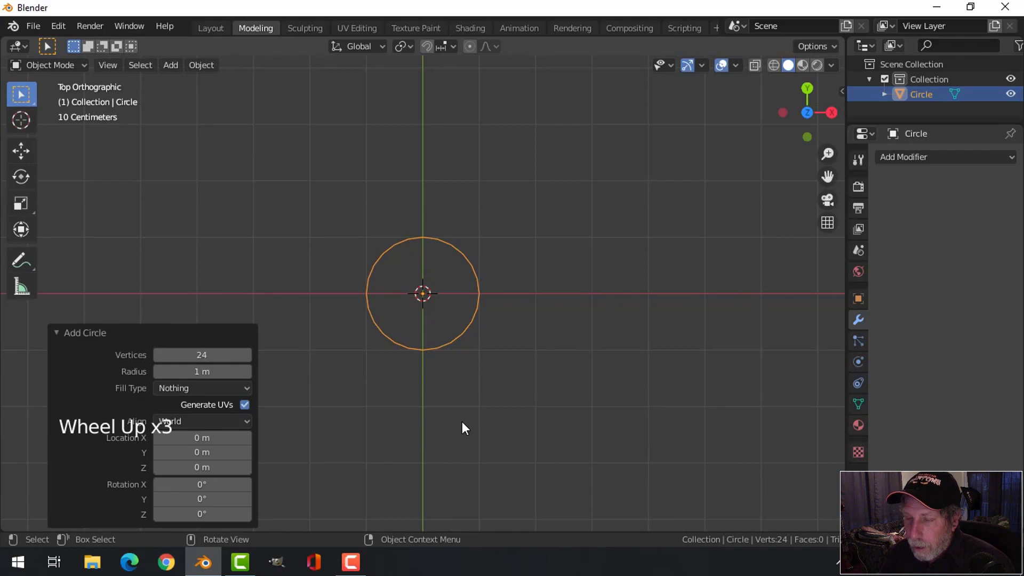
pyautogui.press('Tab')
pyautogui.press('alt+a')
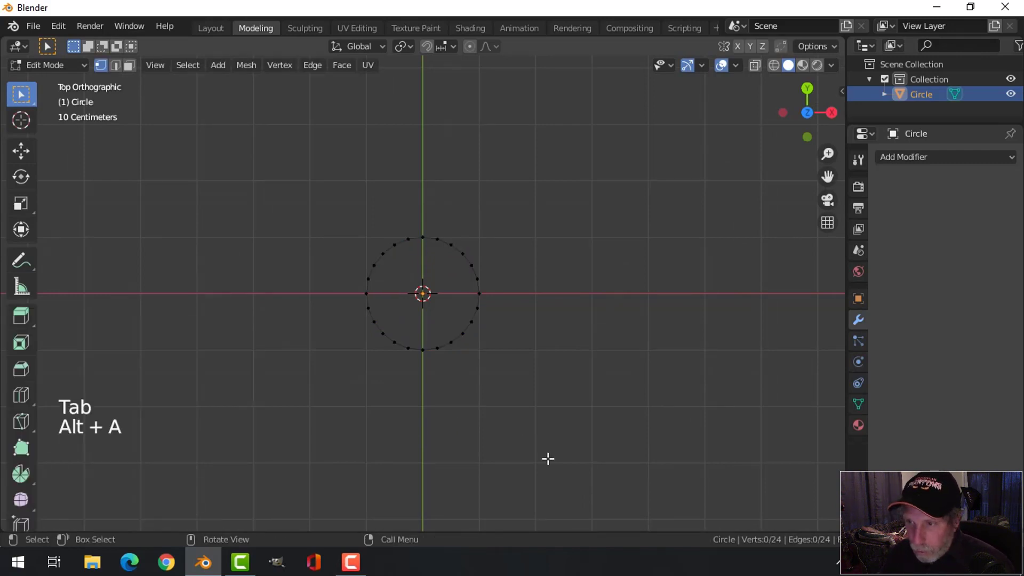
pyautogui.press('b')
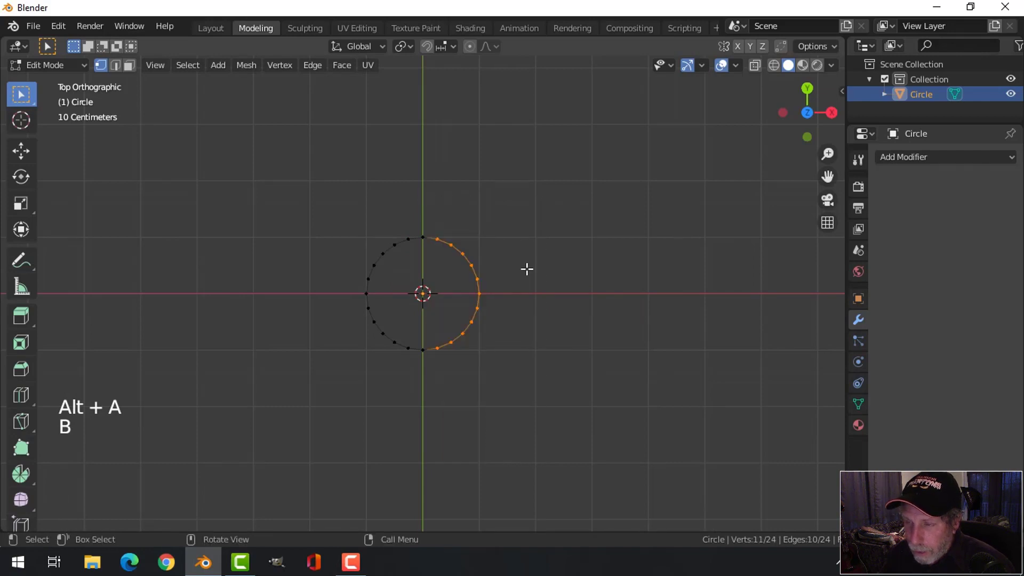
pyautogui.press('x')
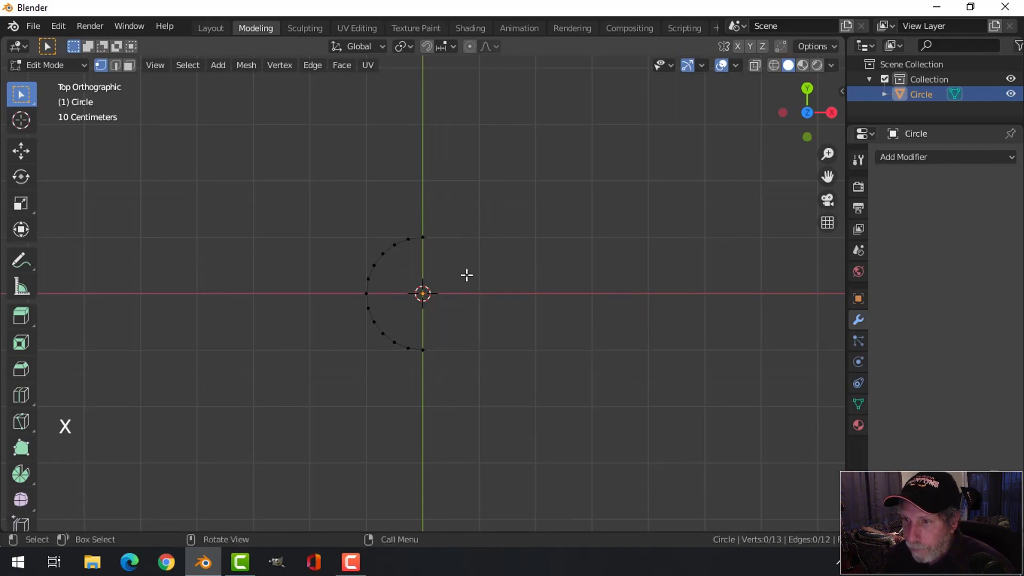
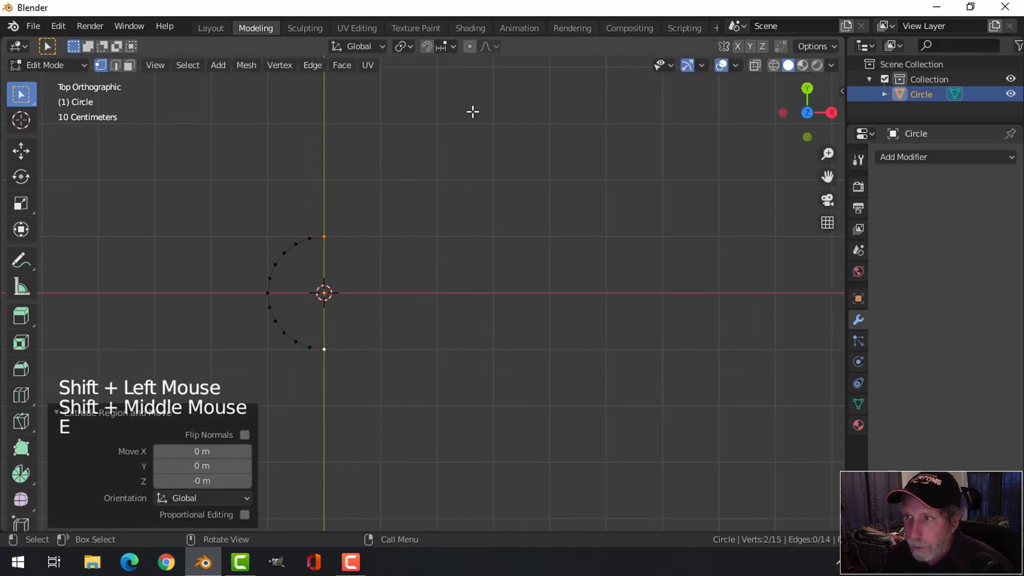
# Extend the arc ends to the right, fill the outline as a face and extrude it upward into a thin slab.
pyautogui.click(709, 67)
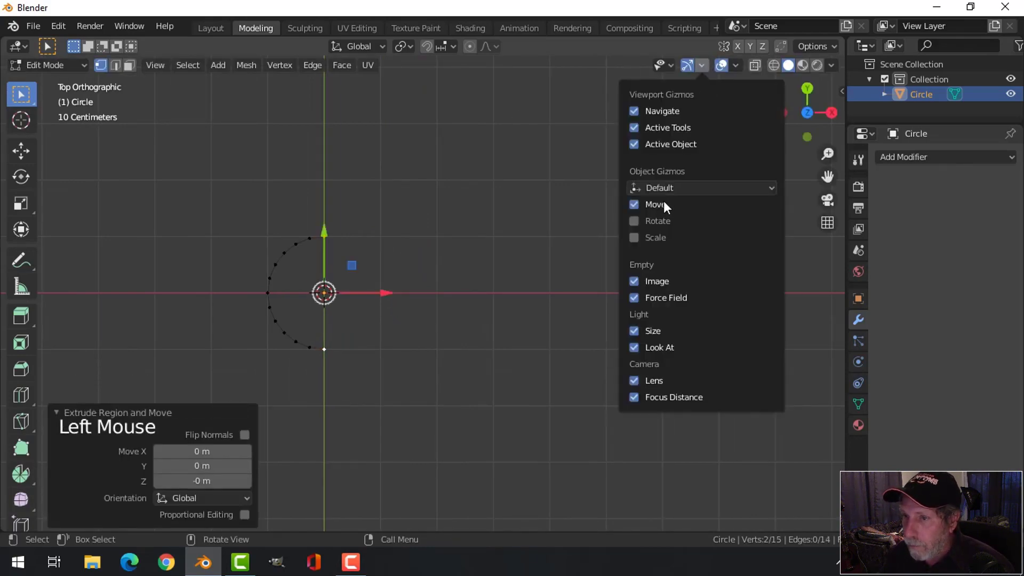
pyautogui.click(394, 294)
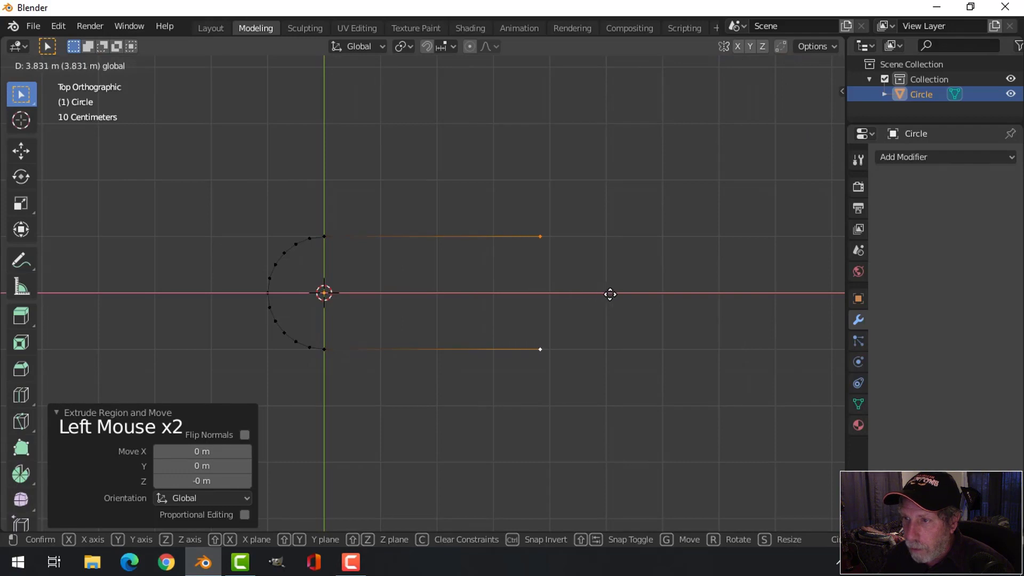
pyautogui.press('f')
pyautogui.press('a')
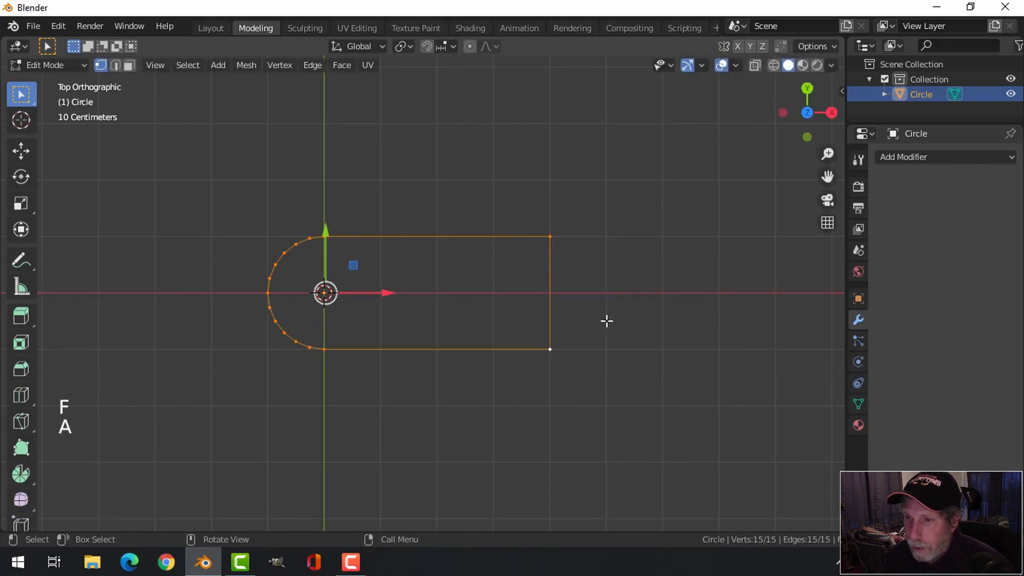
pyautogui.press('f')
pyautogui.press('KP_1')
pyautogui.press('e')
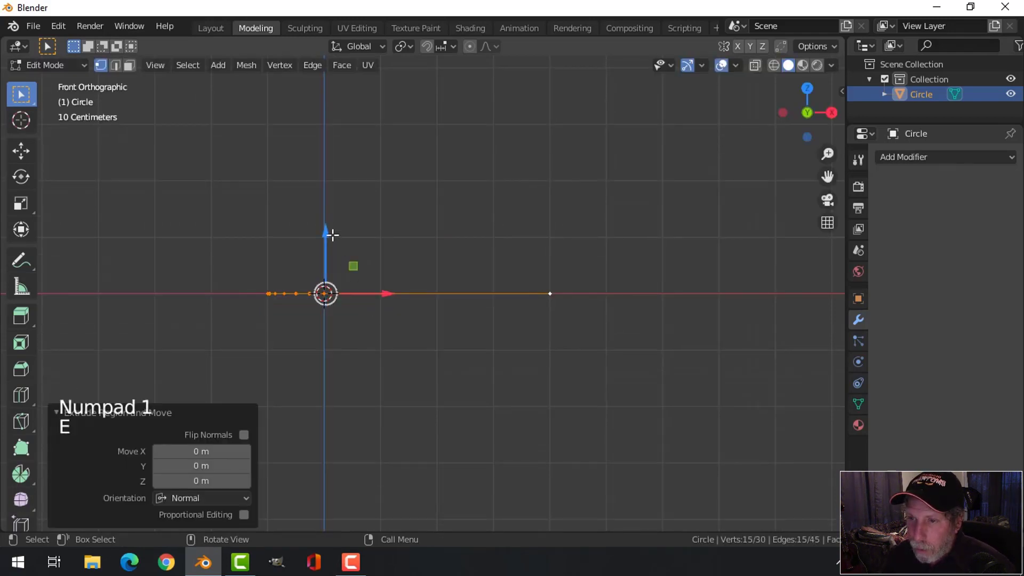
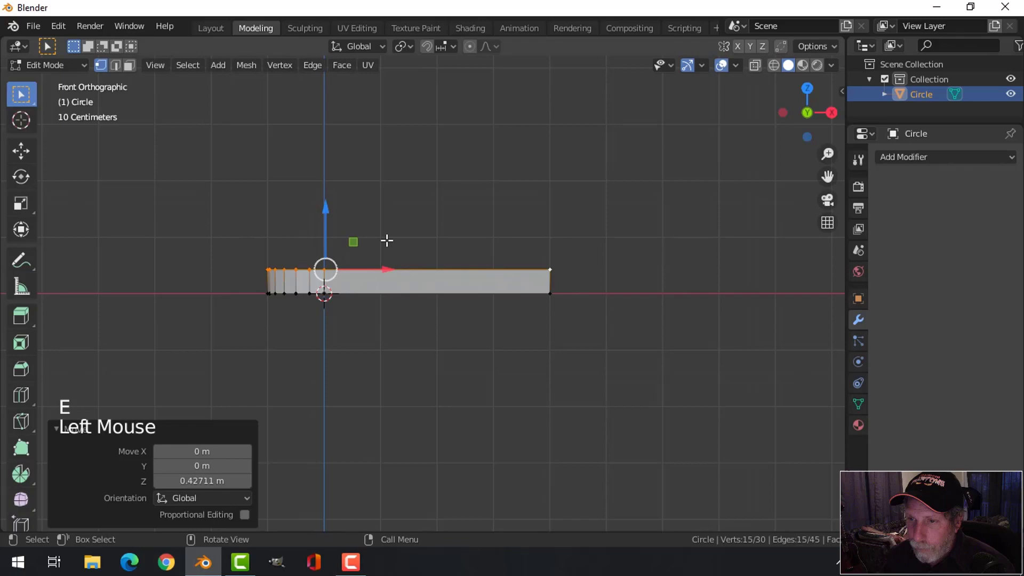
# Bevel the slab with Offset 0.03 m, 5 segments, limited by Angle 30°, and inspect it.
pyautogui.press('alt+a')
pyautogui.press('Tab')
pyautogui.middleClick(395, 239)
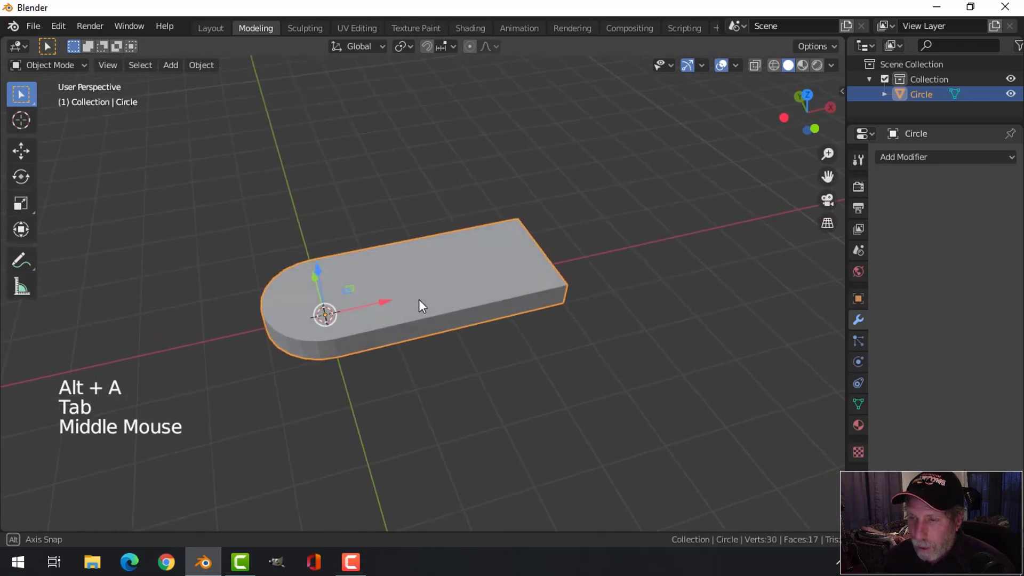
pyautogui.click(919, 162)
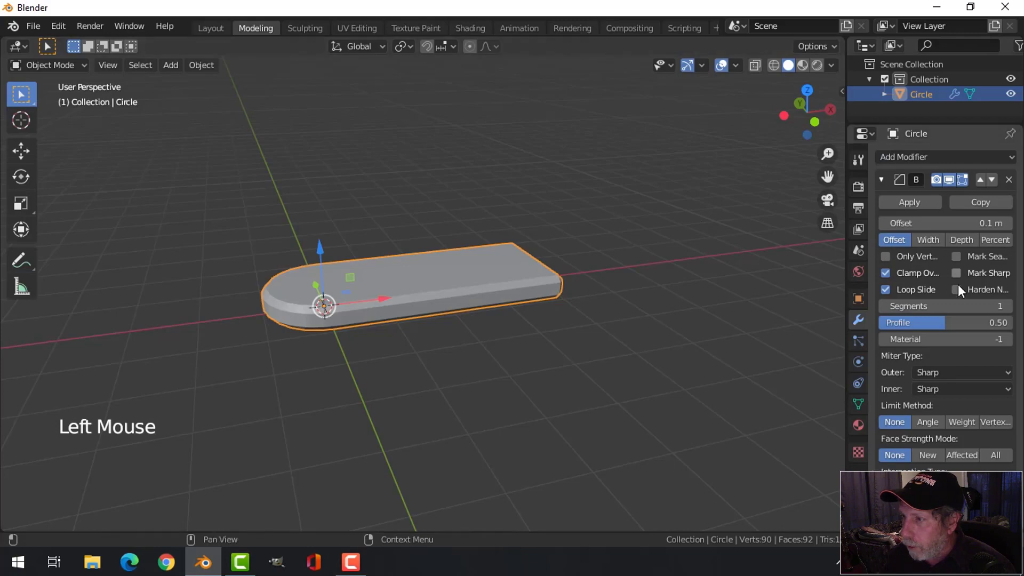
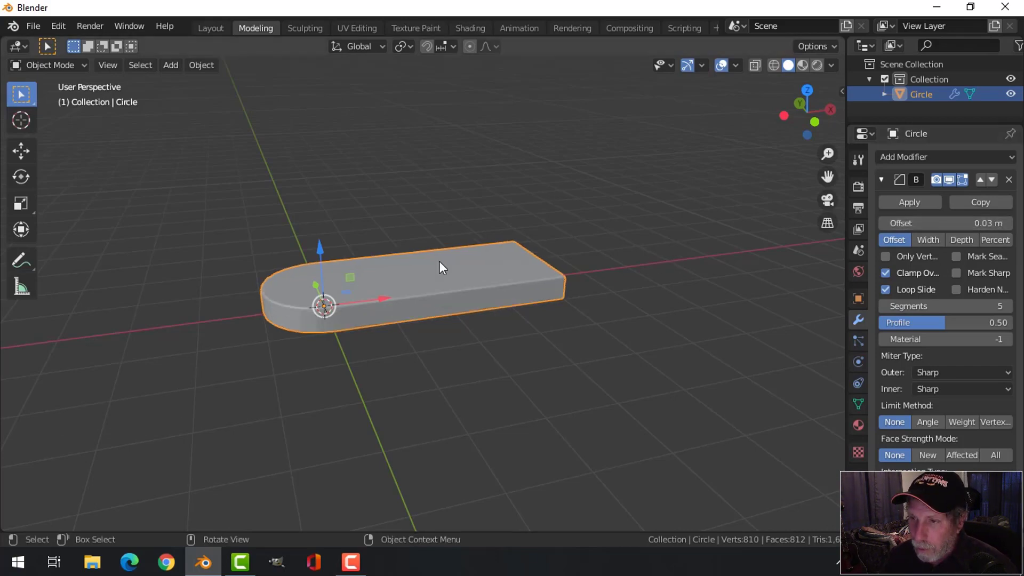
pyautogui.rightClick(443, 275)
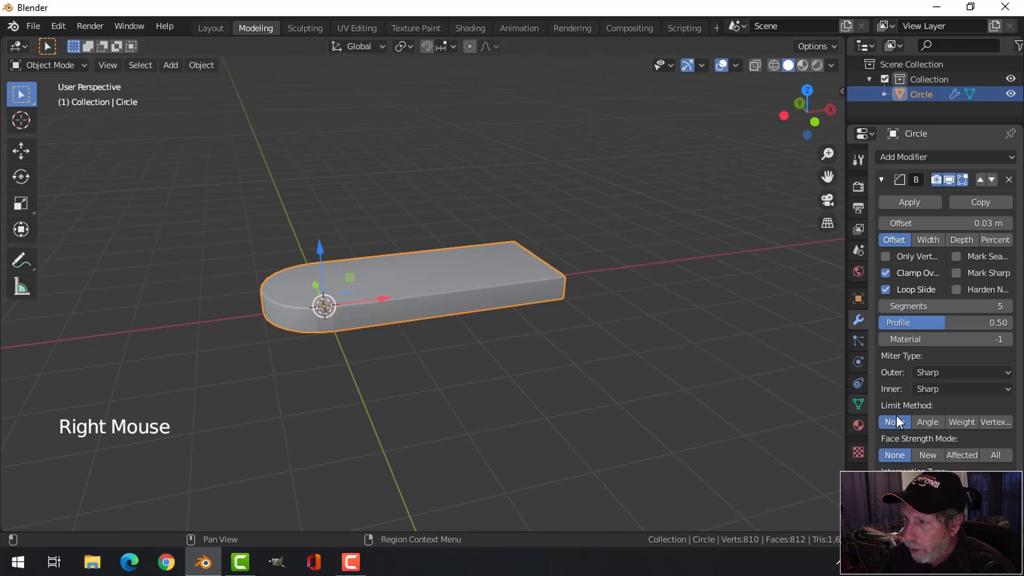
pyautogui.click(937, 430)
pyautogui.middleClick(481, 343)
pyautogui.press('alt+a')
pyautogui.middleClick(492, 337)
pyautogui.middleClick(494, 355)
pyautogui.middleClick(475, 347)
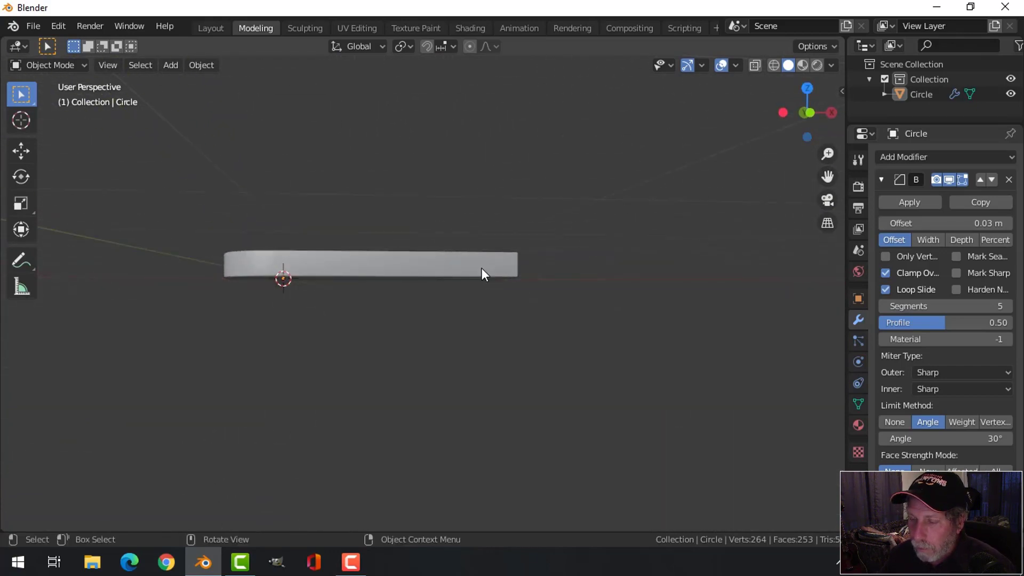
pyautogui.middleClick(465, 287)
# Add a second circle in front view, rotate it 90° on X and enlarge it around the slab's end.
pyautogui.press('KP_1')
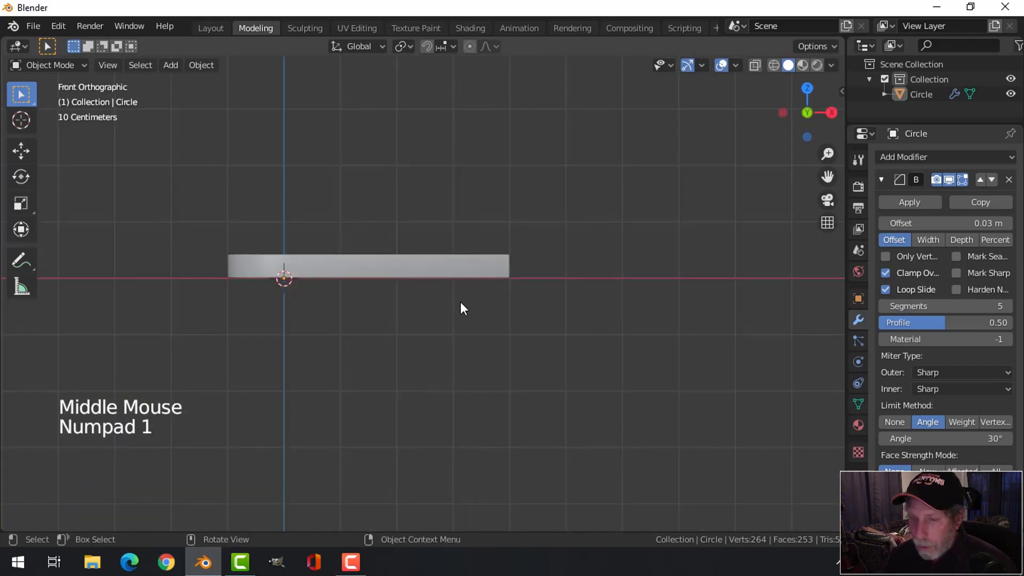
pyautogui.press('shift+a')
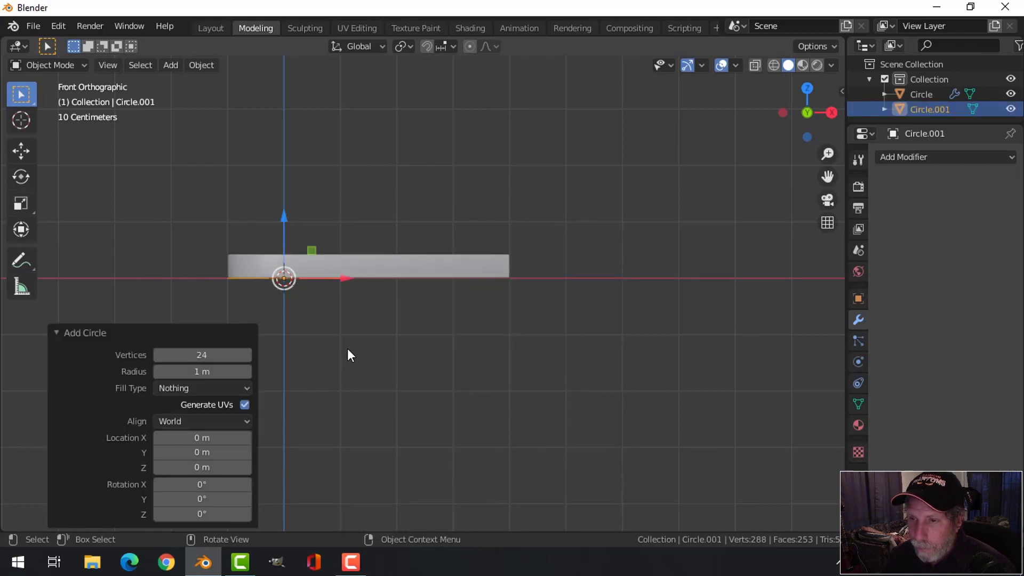
pyautogui.press('Tab')
pyautogui.press('r')
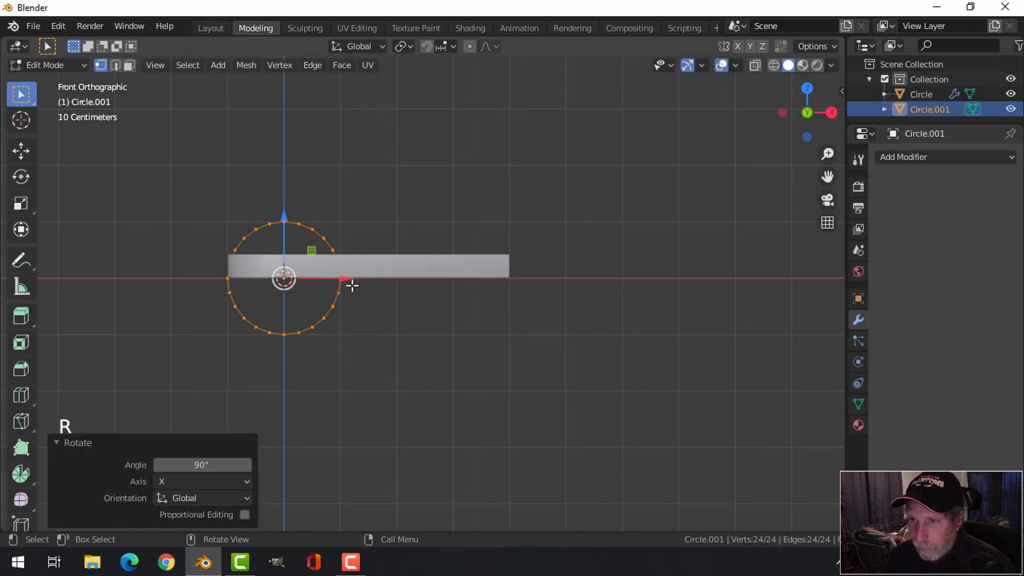
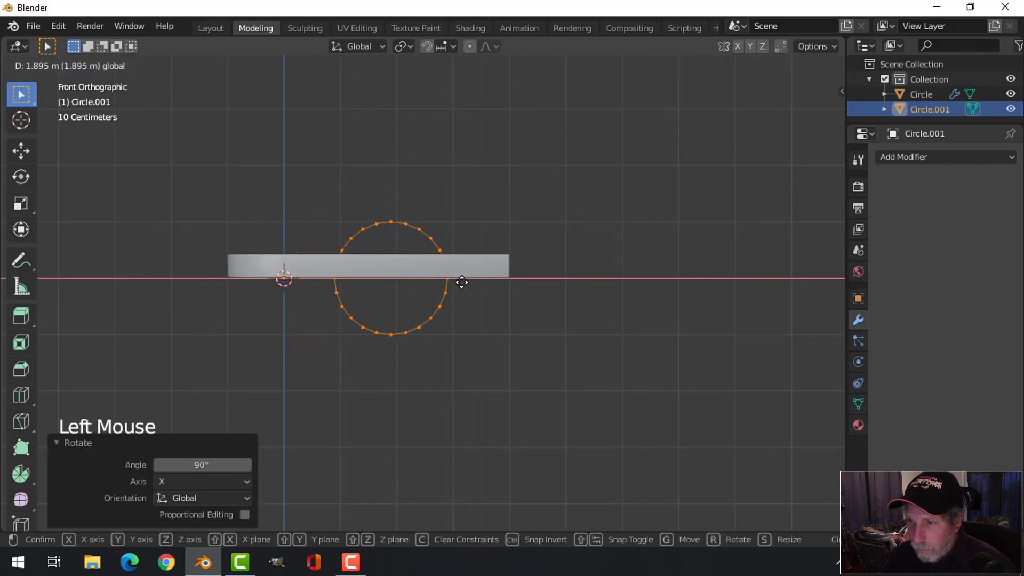
pyautogui.press('s')
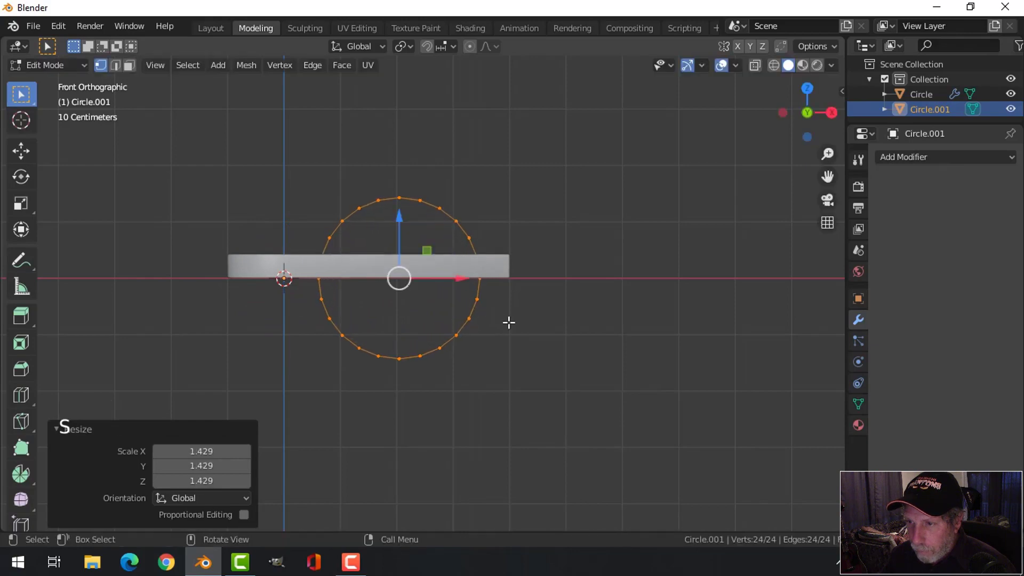
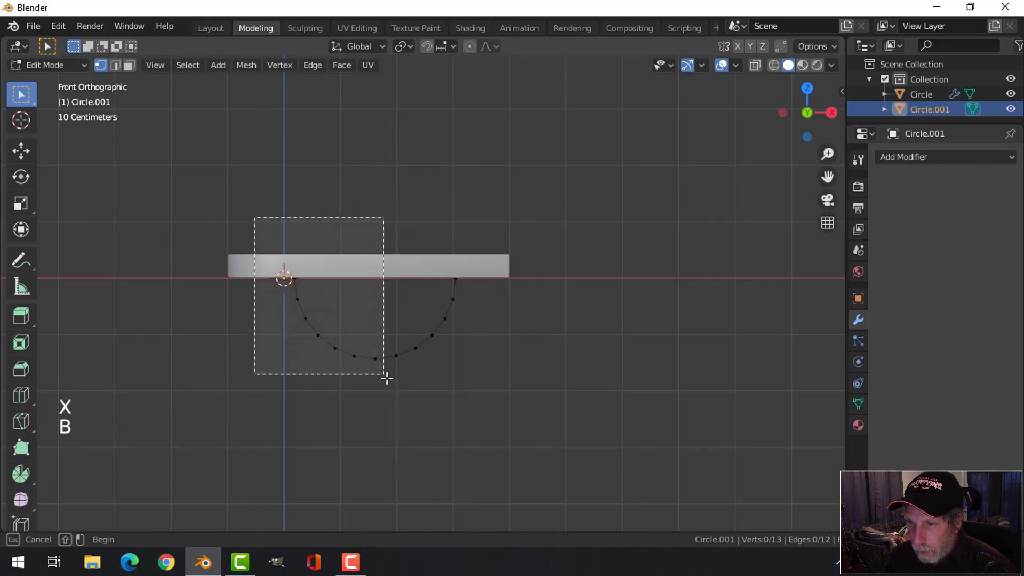
# Delete the upper vertices, scale the remaining arc larger and place it below the slab top.
pyautogui.press('x')
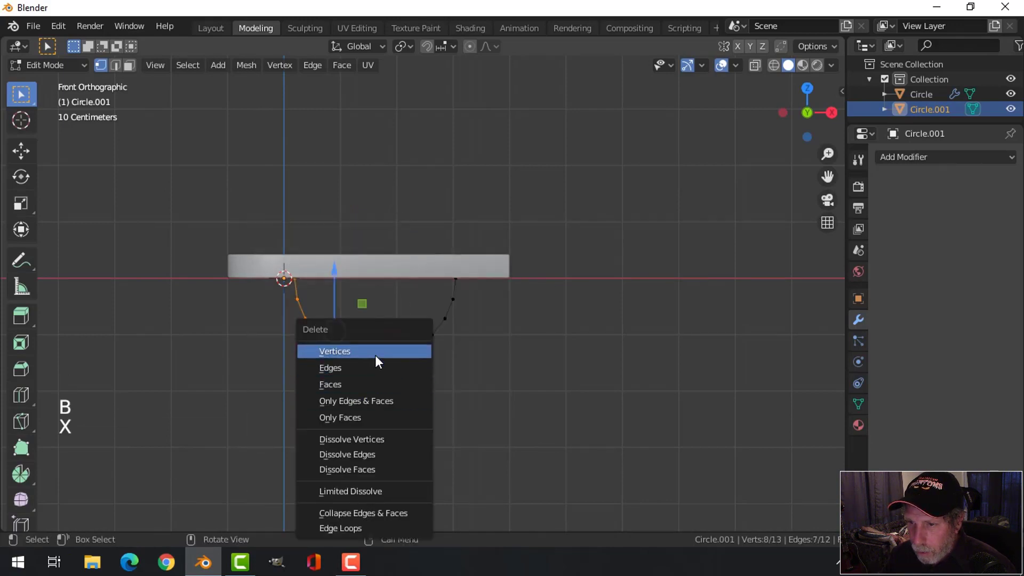
pyautogui.press('a')
pyautogui.press('s')
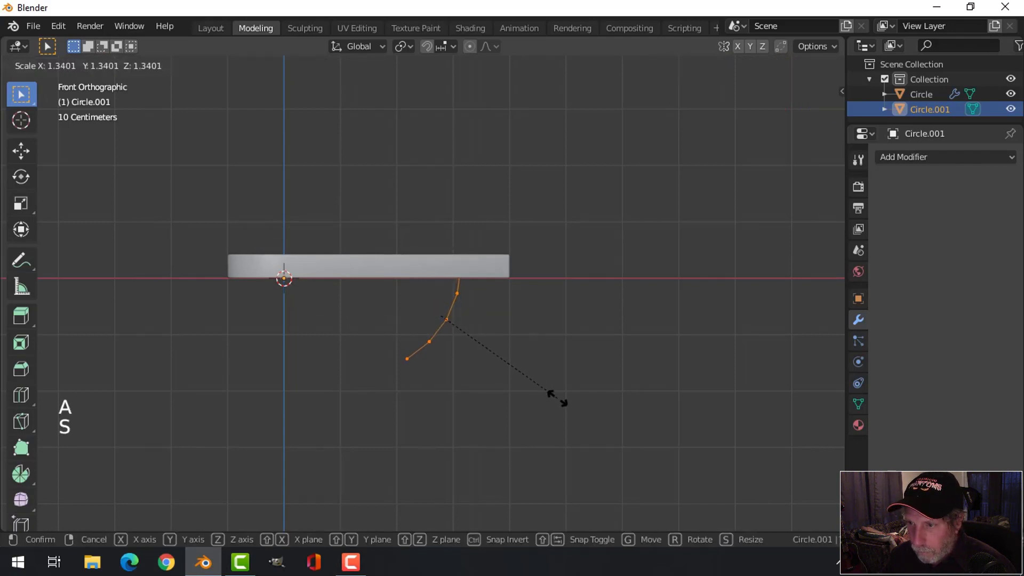
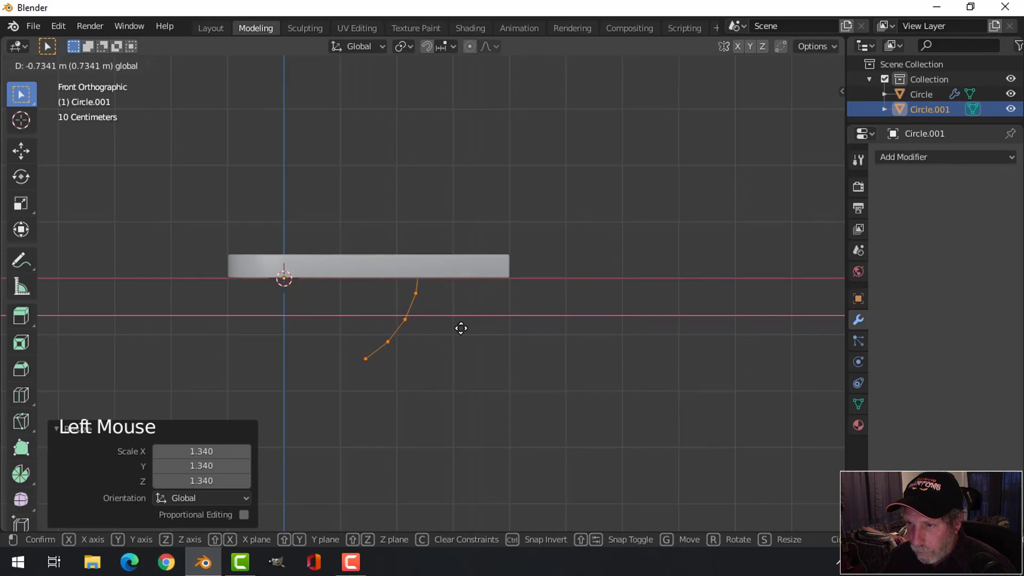
pyautogui.click(406, 256)
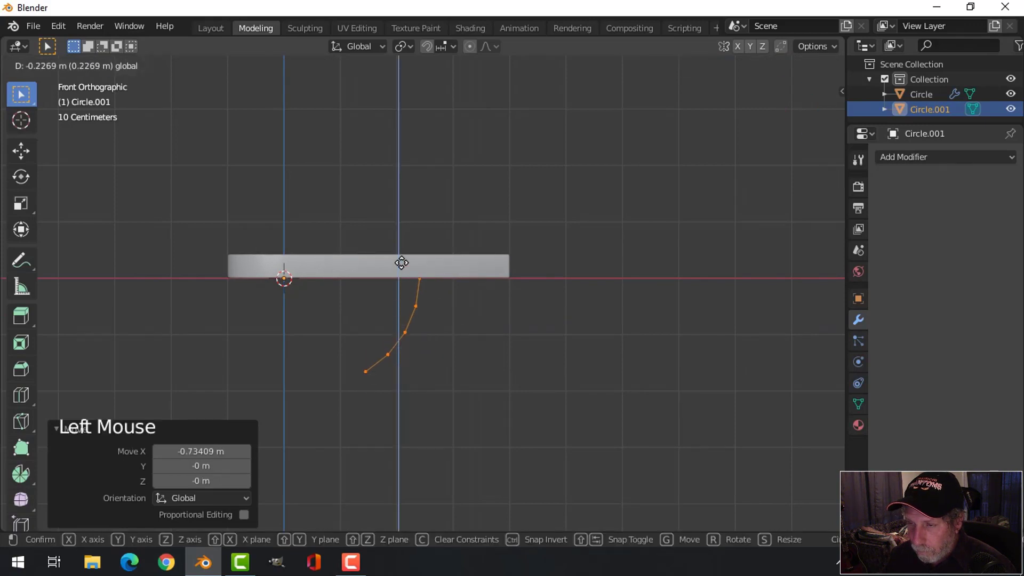
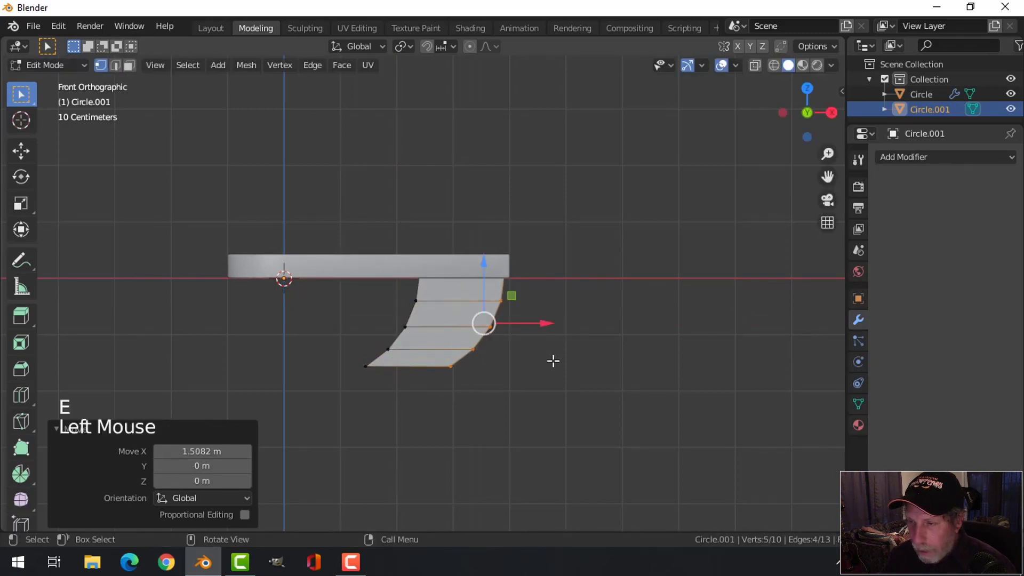
# Align the support's outer vertices, then lower its bottom row along Z so it hangs further down.
pyautogui.press('s')
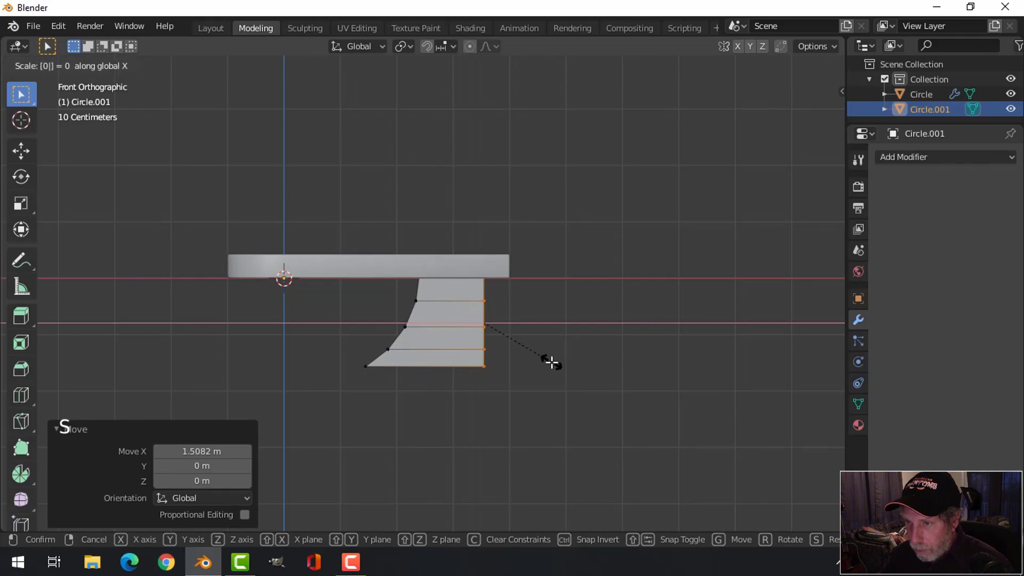
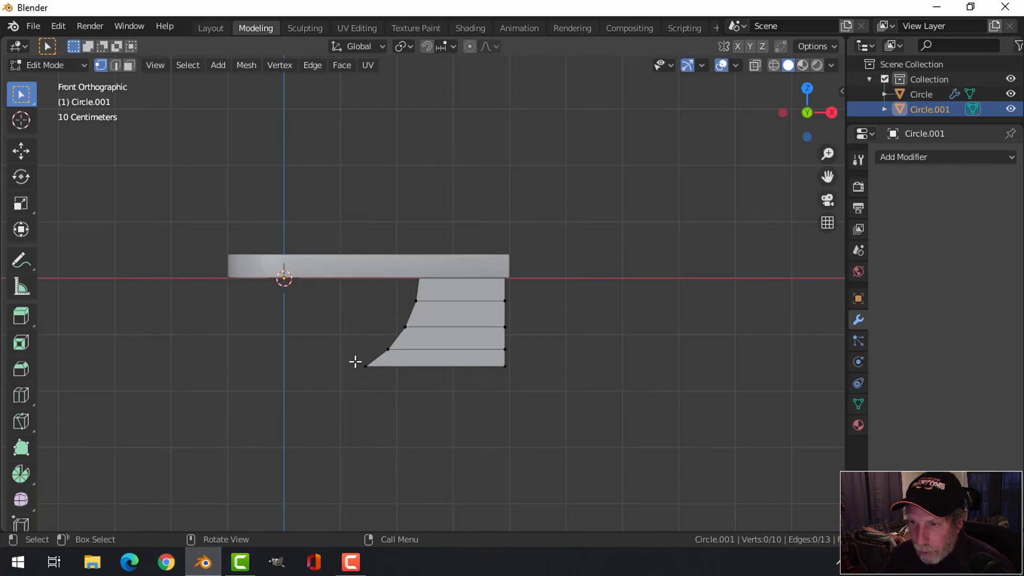
pyautogui.press('b')
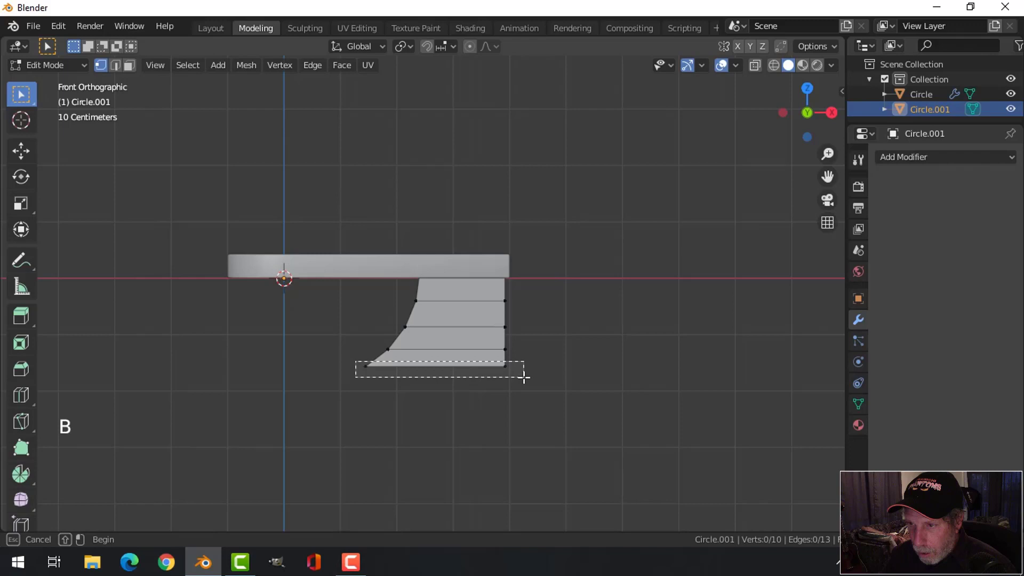
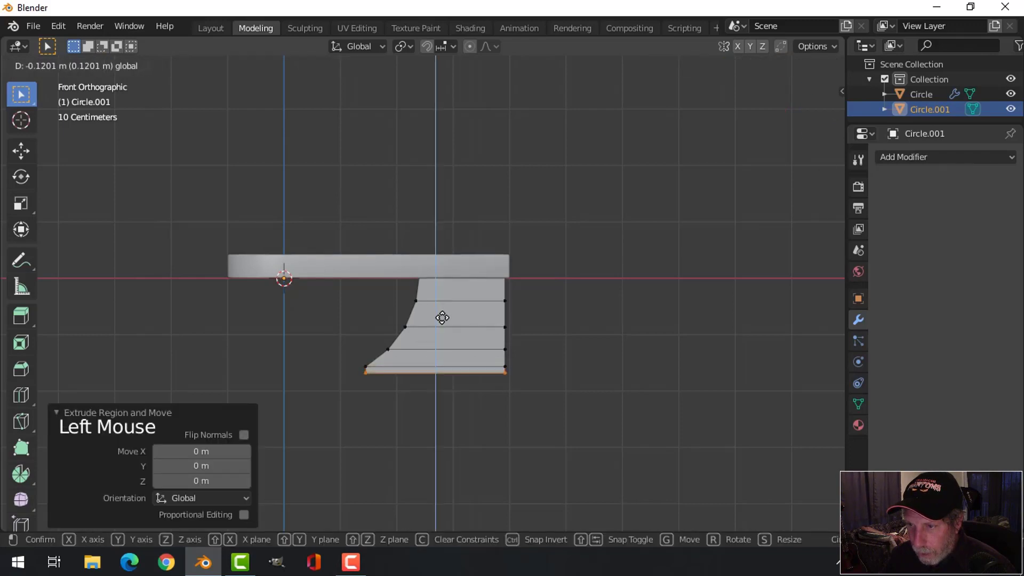
pyautogui.press('alt+a')
pyautogui.press('Tab')
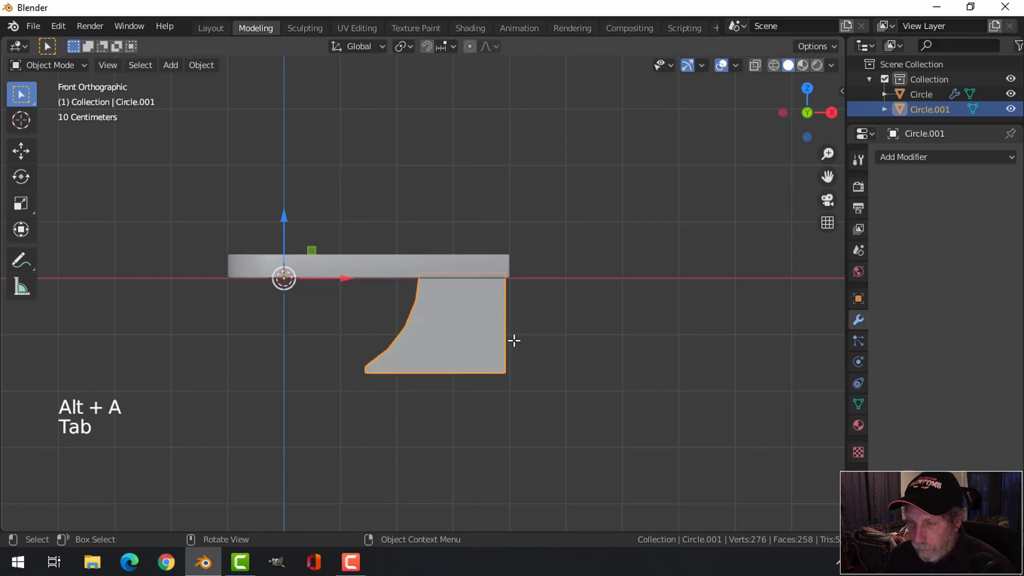
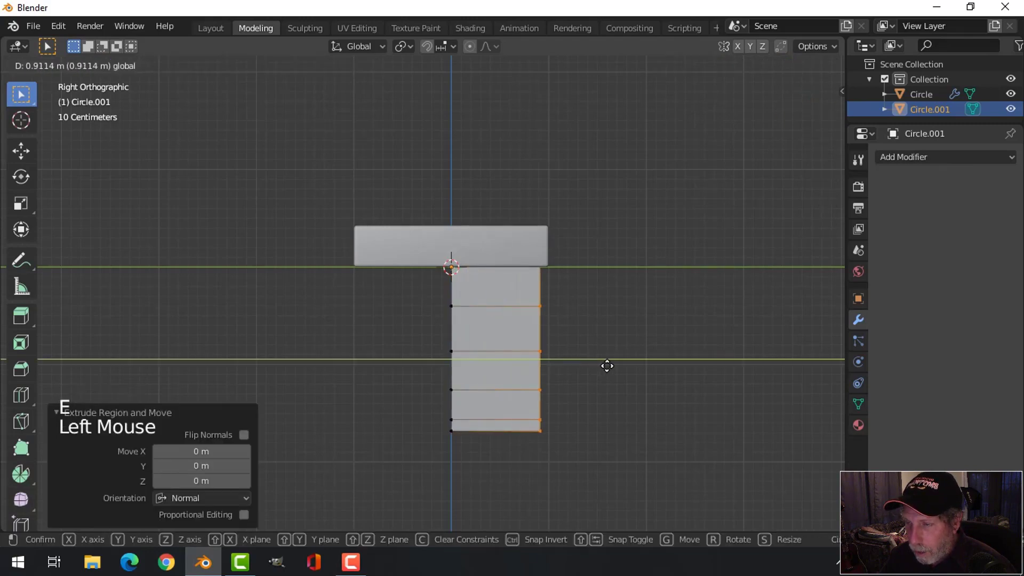
# In right view, move the support's vertex columns outward to widen its side profile.
pyautogui.press('alt+a')
pyautogui.press('b')
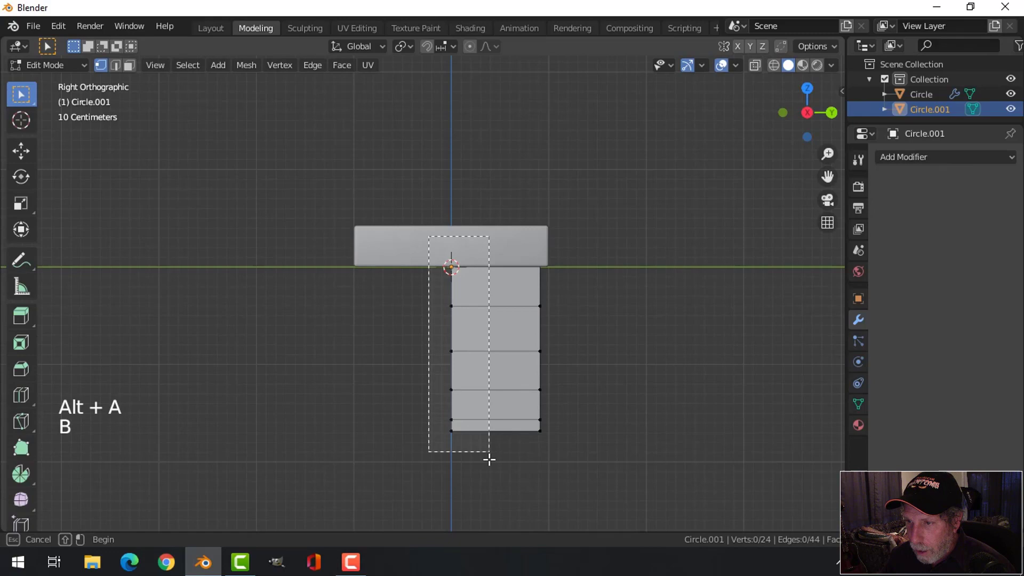
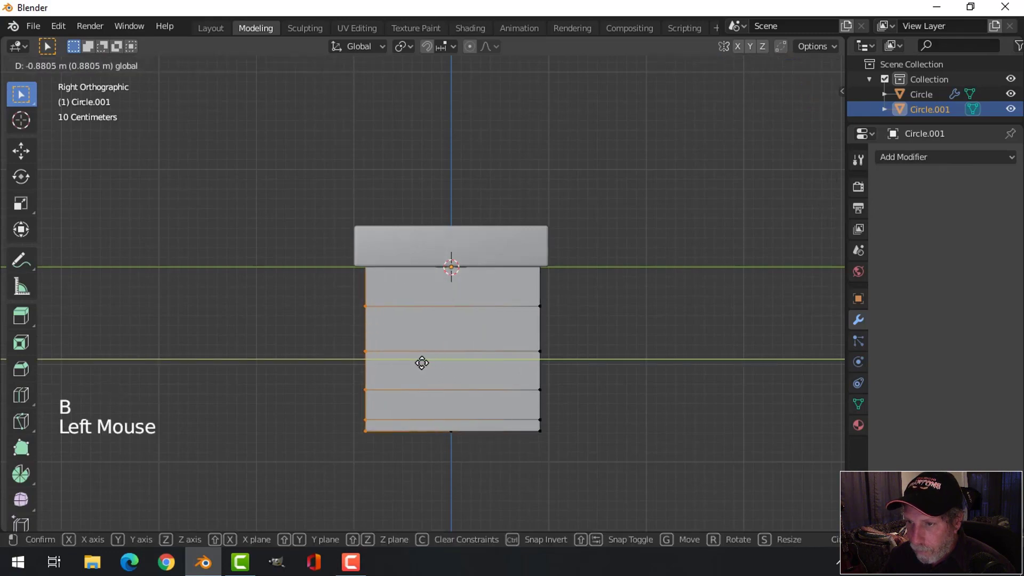
pyautogui.press('alt+a')
pyautogui.press('Tab')
# Scale the support along Y so its depth nearly matches the desk top.
pyautogui.middleClick(594, 361)
pyautogui.scroll(-3)
pyautogui.middleClick(533, 375)
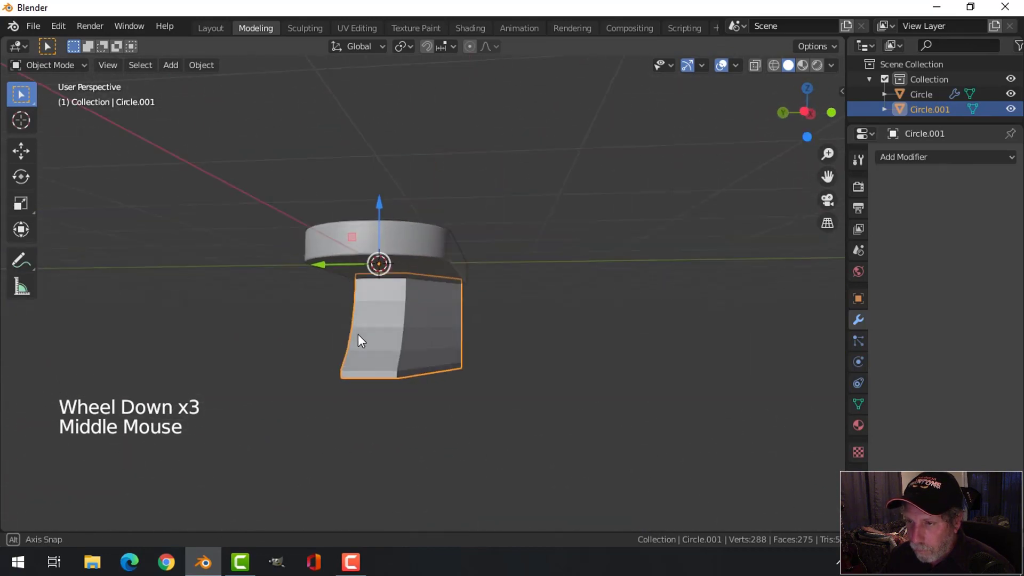
pyautogui.middleClick(537, 341)
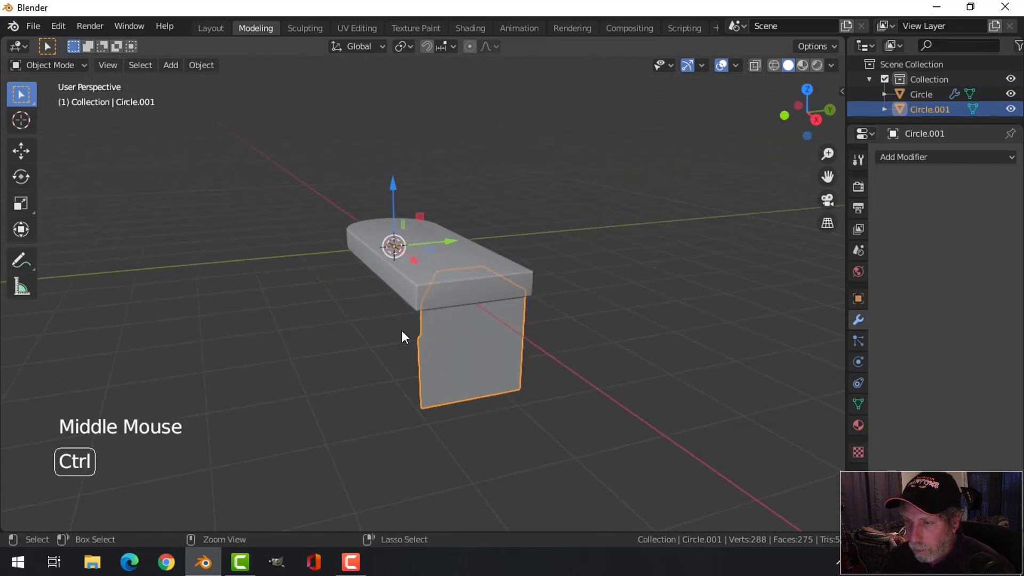
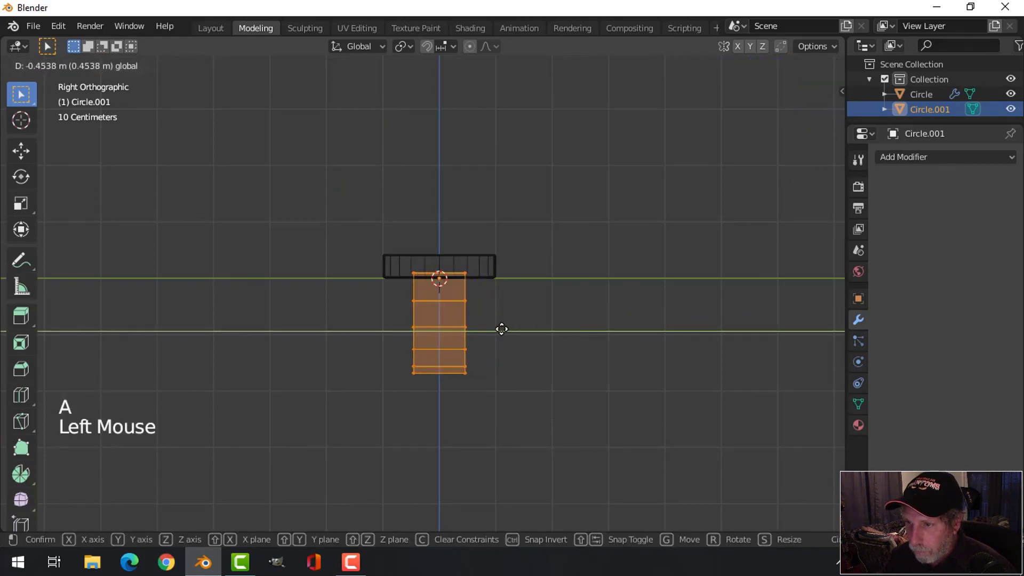
pyautogui.press('s')
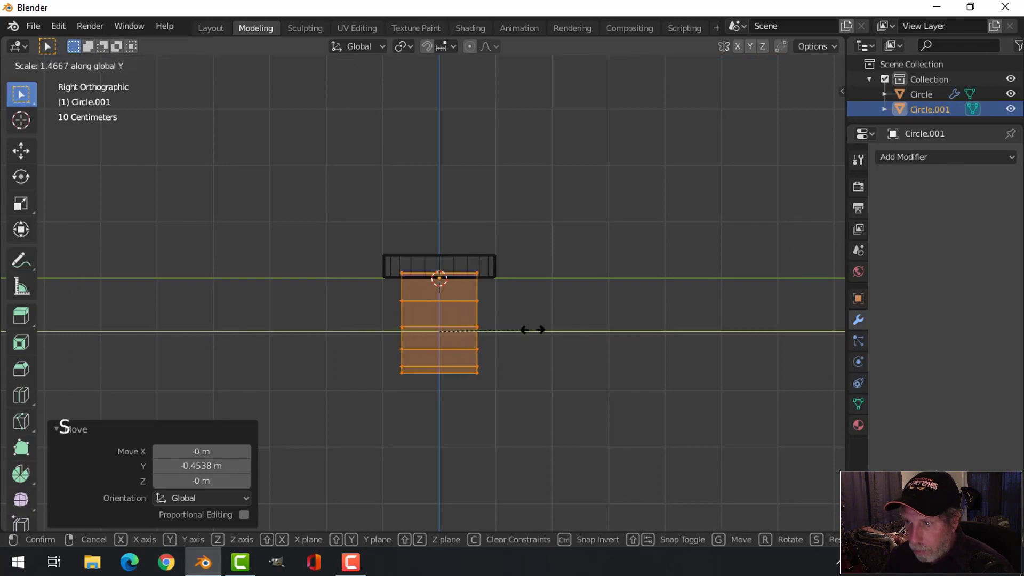
pyautogui.scroll(3)
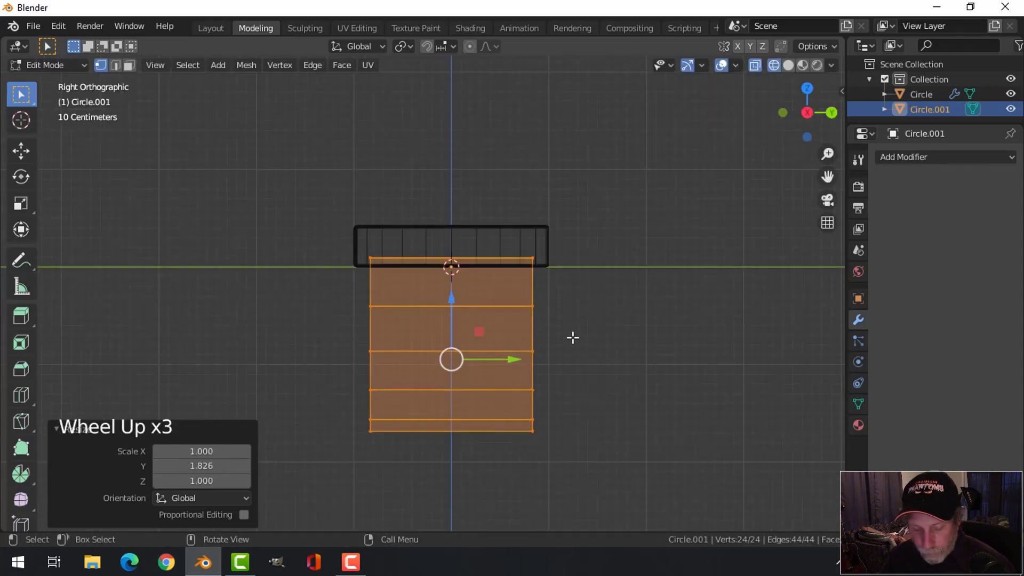
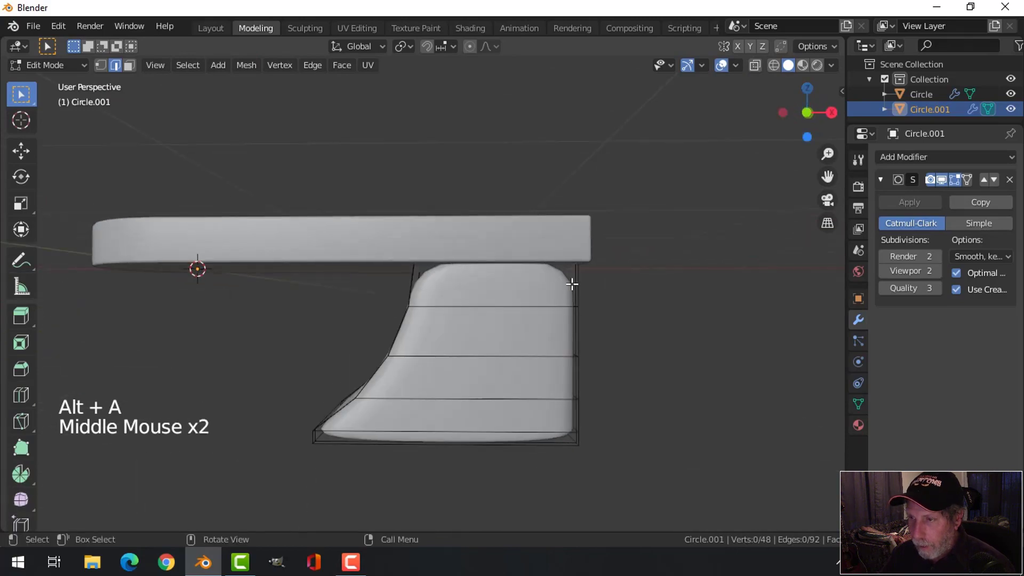
# Add holding edge loops near the support's top and outer edges and slide them toward the corners.
pyautogui.press('ctrl+r')
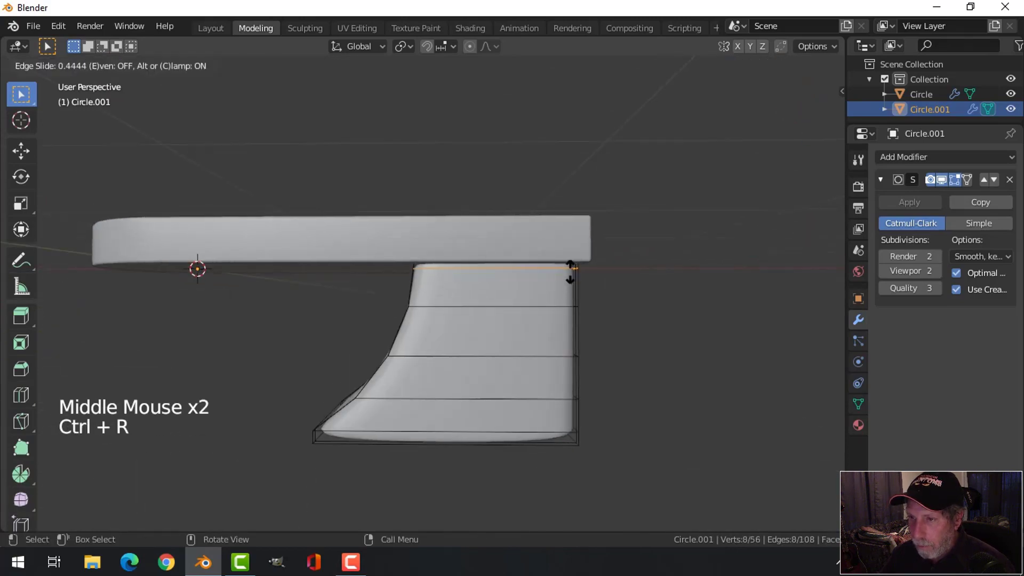
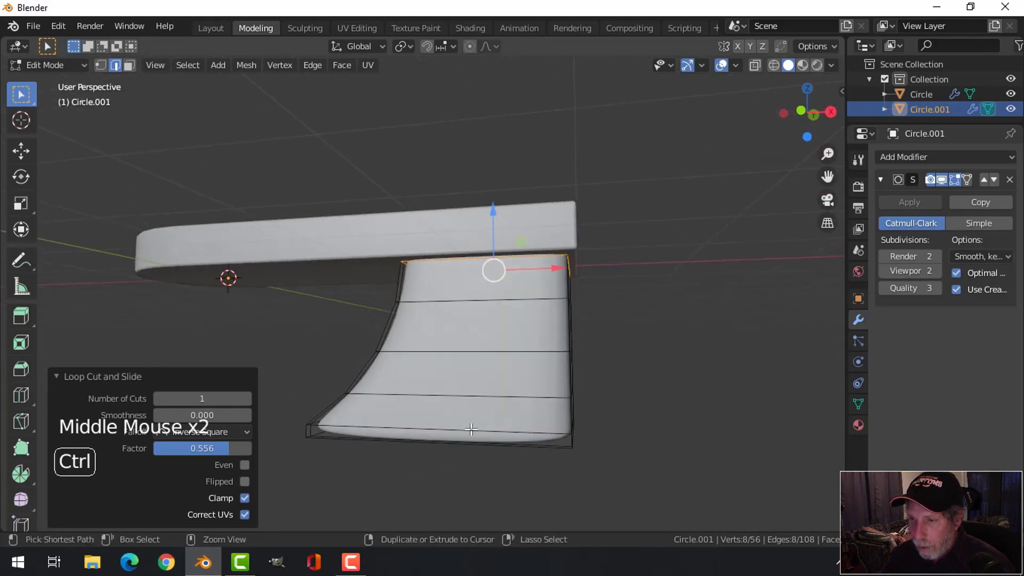
pyautogui.press('ctrl+r')
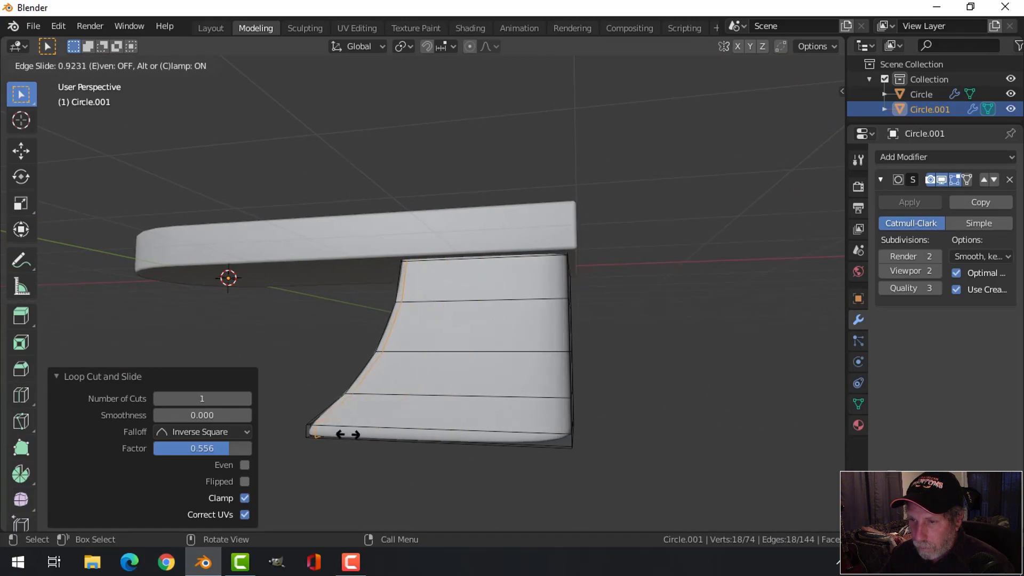
pyautogui.press('alt+a')
pyautogui.press('ctrl+r')
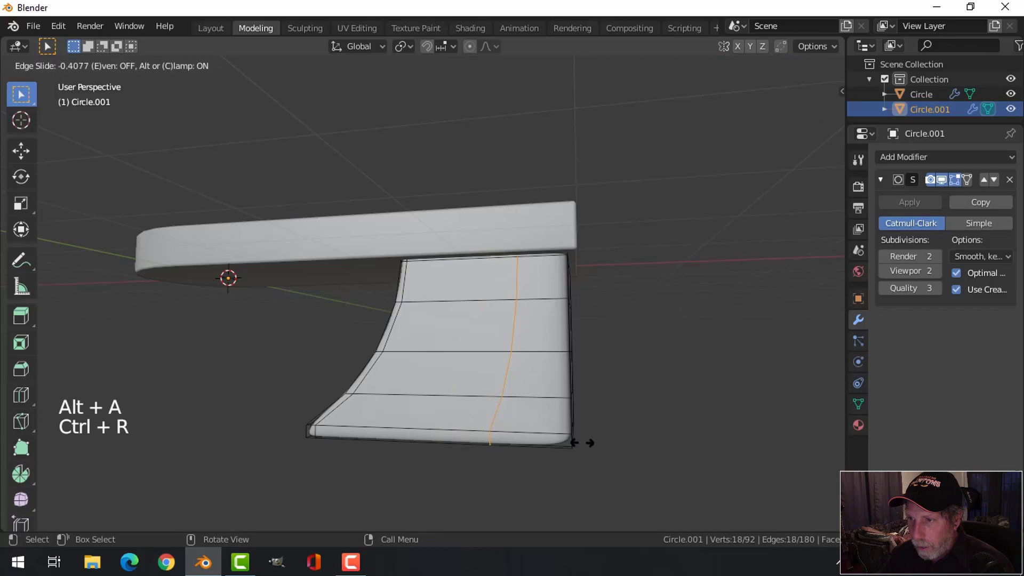
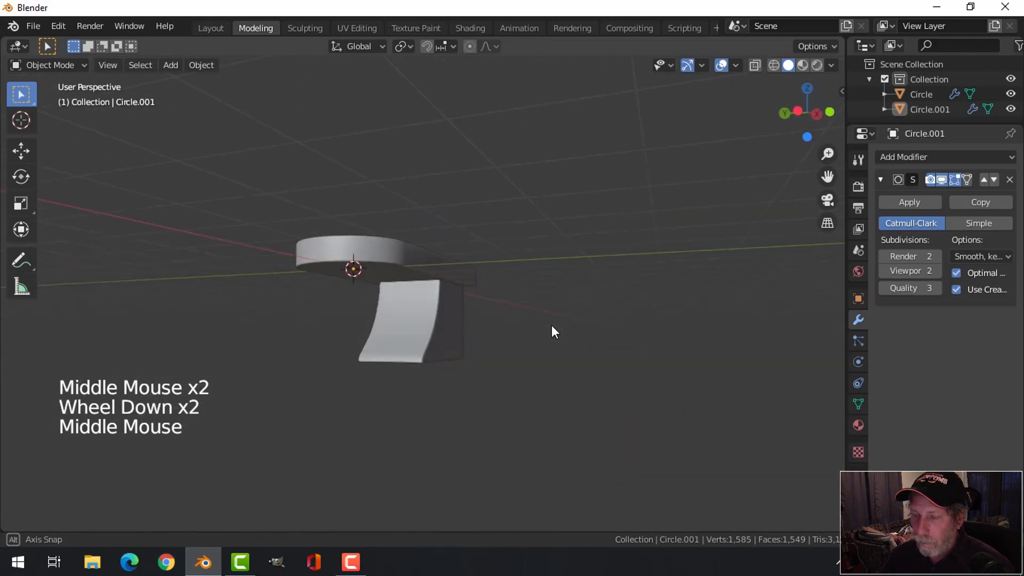
# Orbit to inspect the support's underside, then return to the front orthographic view.
pyautogui.scroll(3)
pyautogui.middleClick(479, 240)
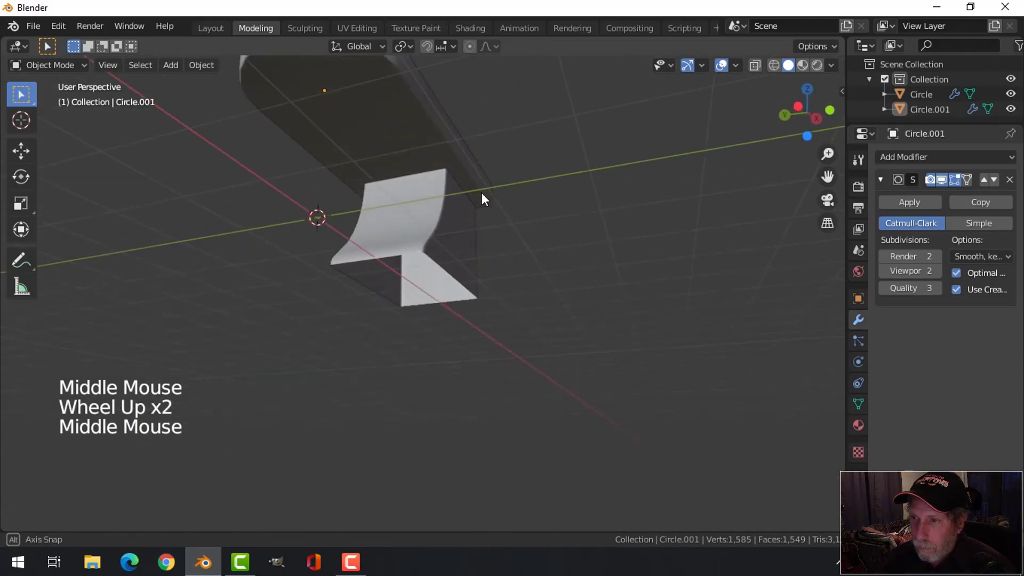
pyautogui.middleClick(419, 246)
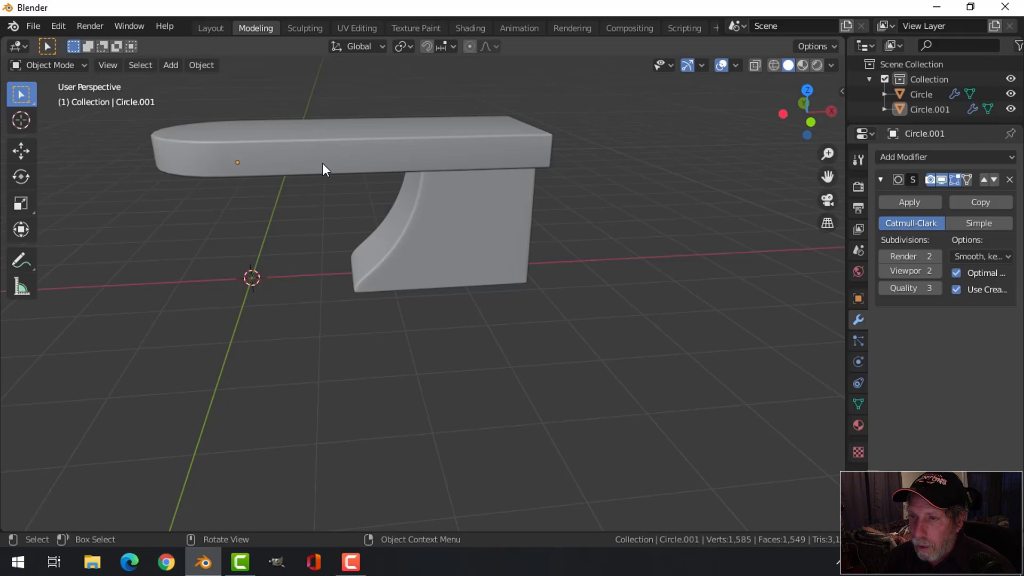
pyautogui.press('KP_1')
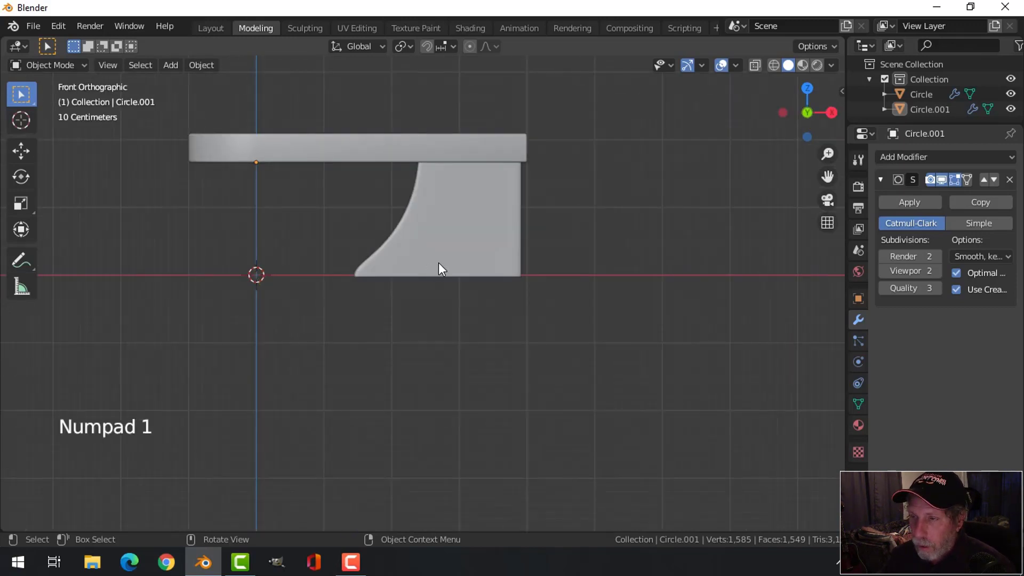
# Add a NURBS path and move it up onto the desk top edge.
pyautogui.press('shift+a')
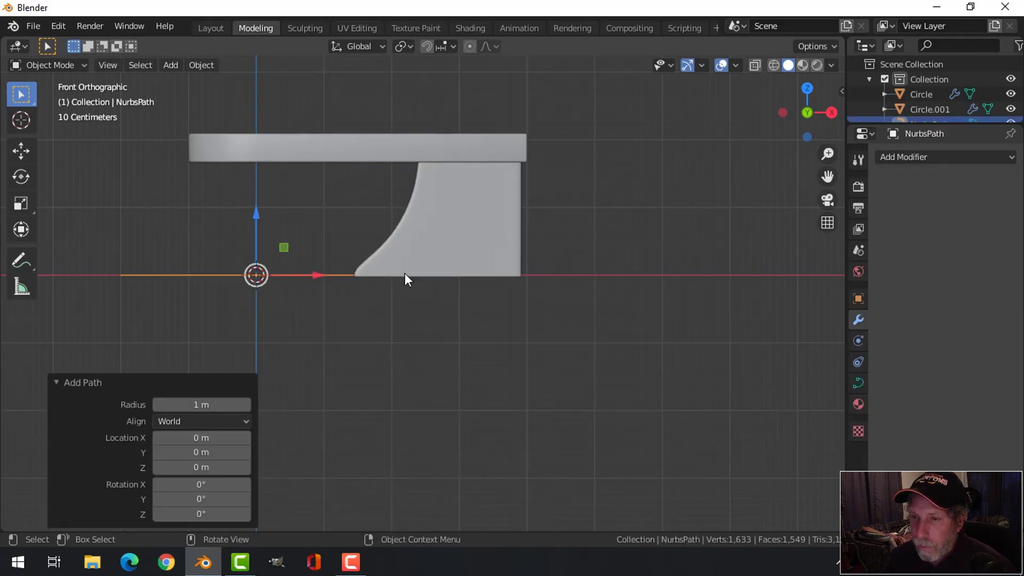
pyautogui.middleClick(386, 302)
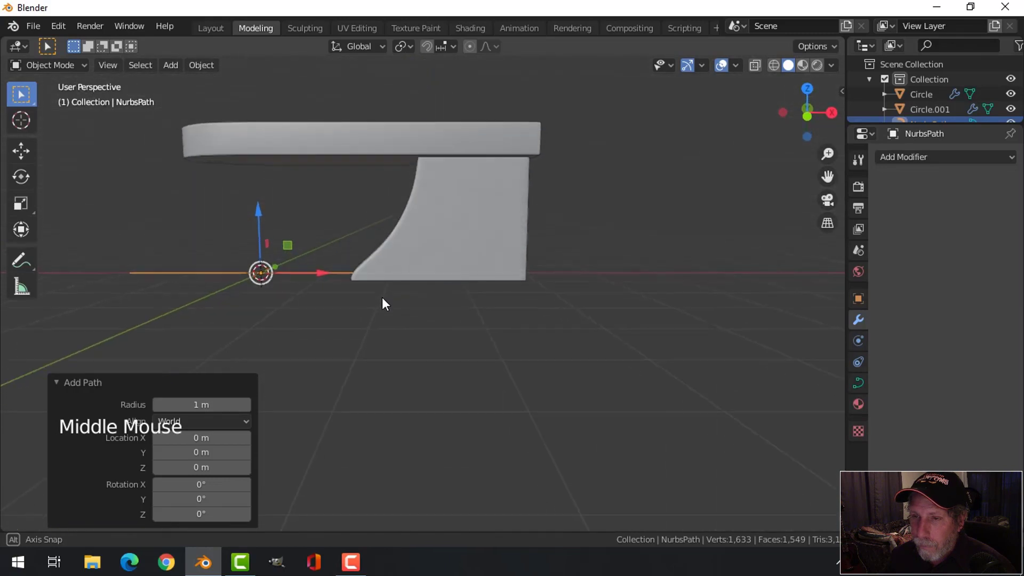
pyautogui.click(267, 202)
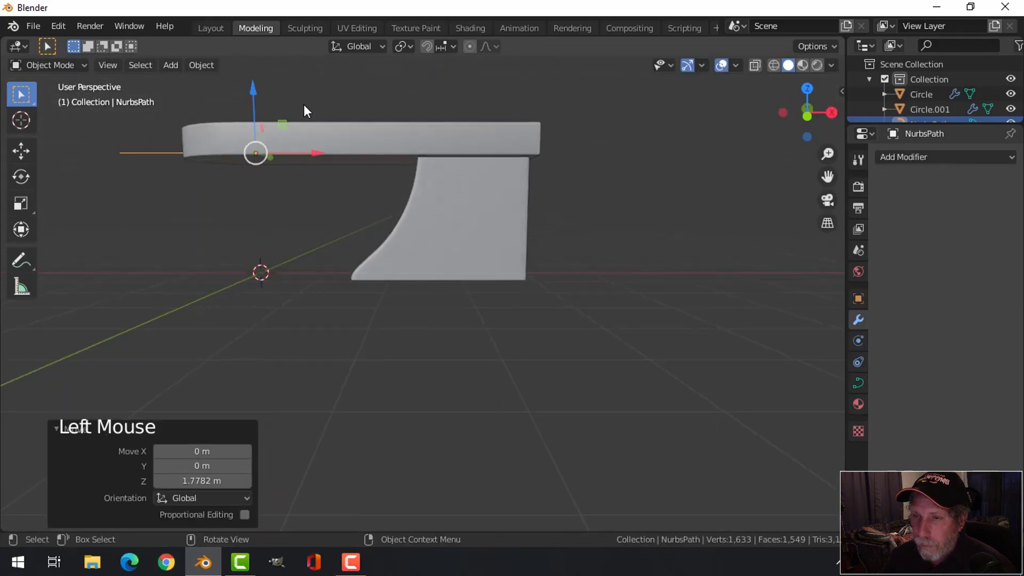
pyautogui.click(337, 156)
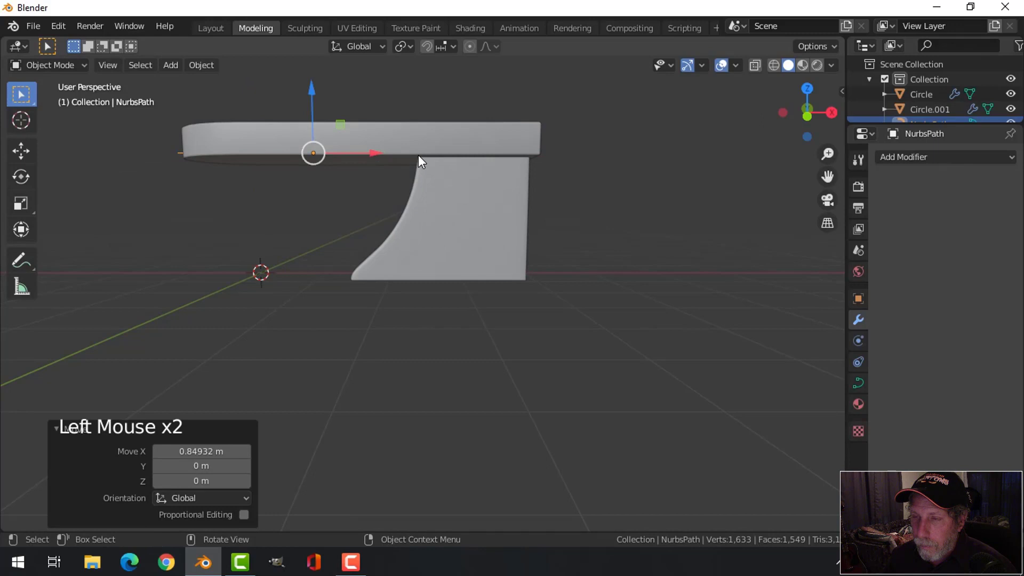
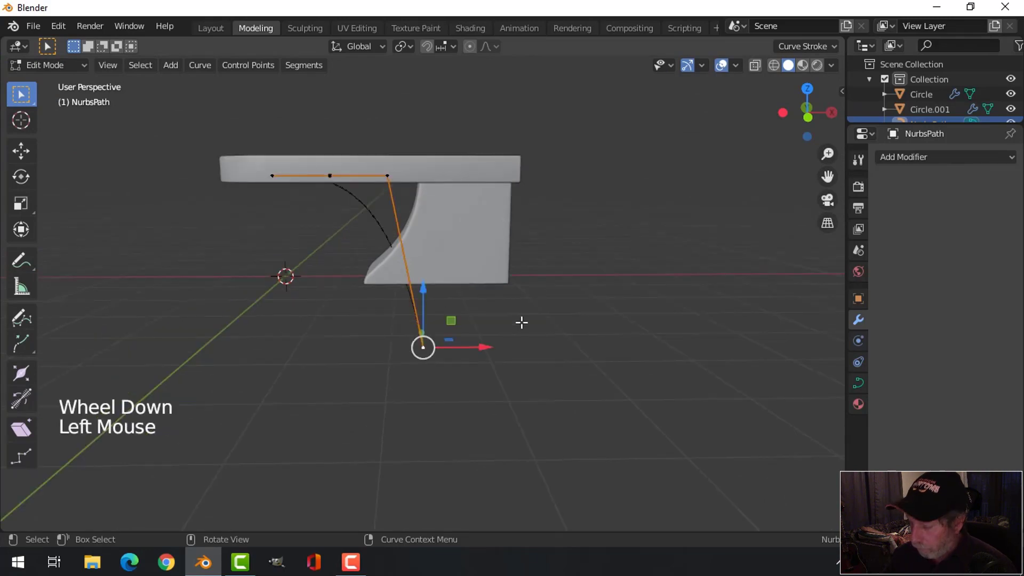
# Shape the path's control points along the support's inner curve and delete the extra top point.
pyautogui.press('KP_1')
pyautogui.press('g')
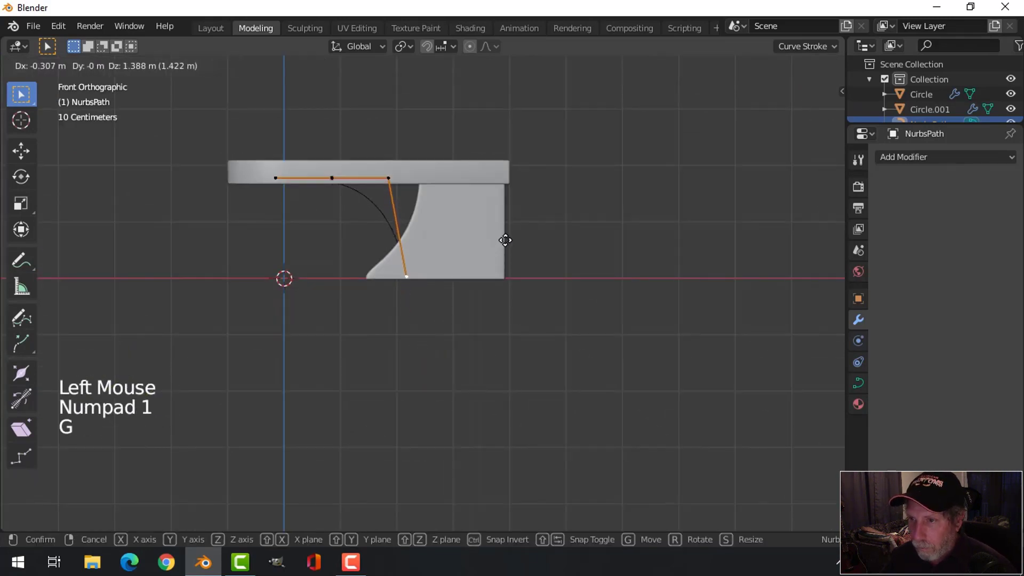
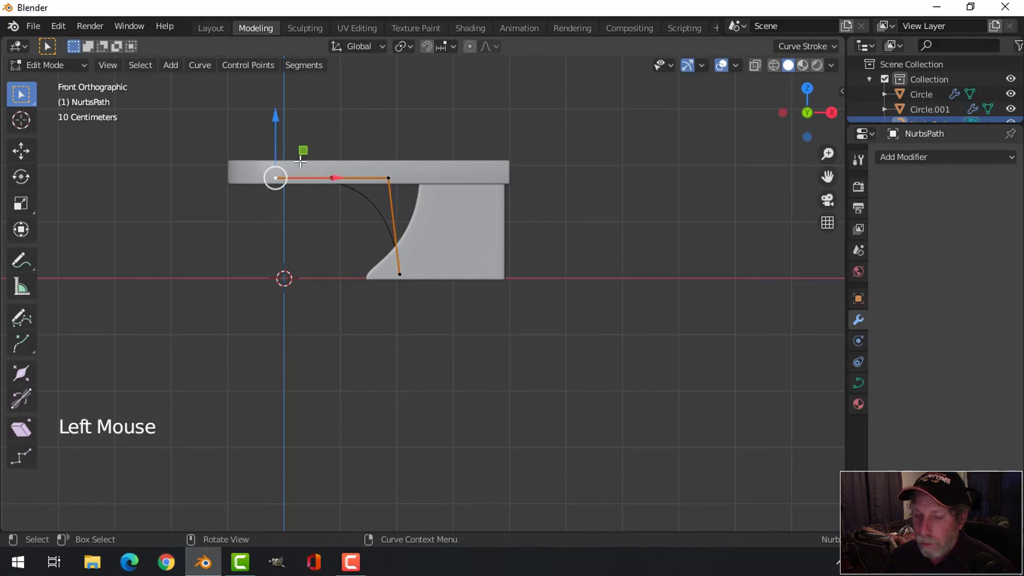
pyautogui.press('x')
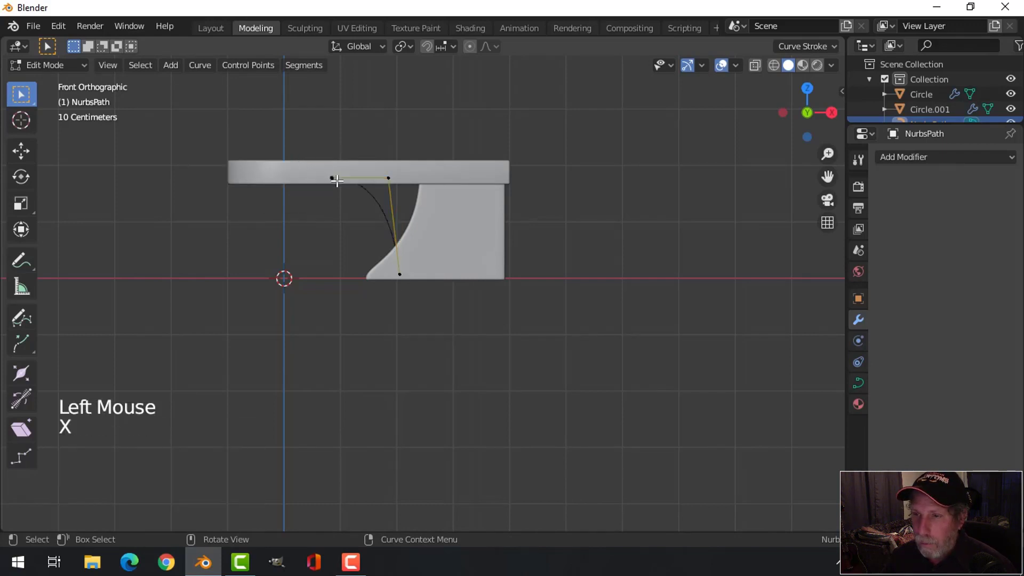
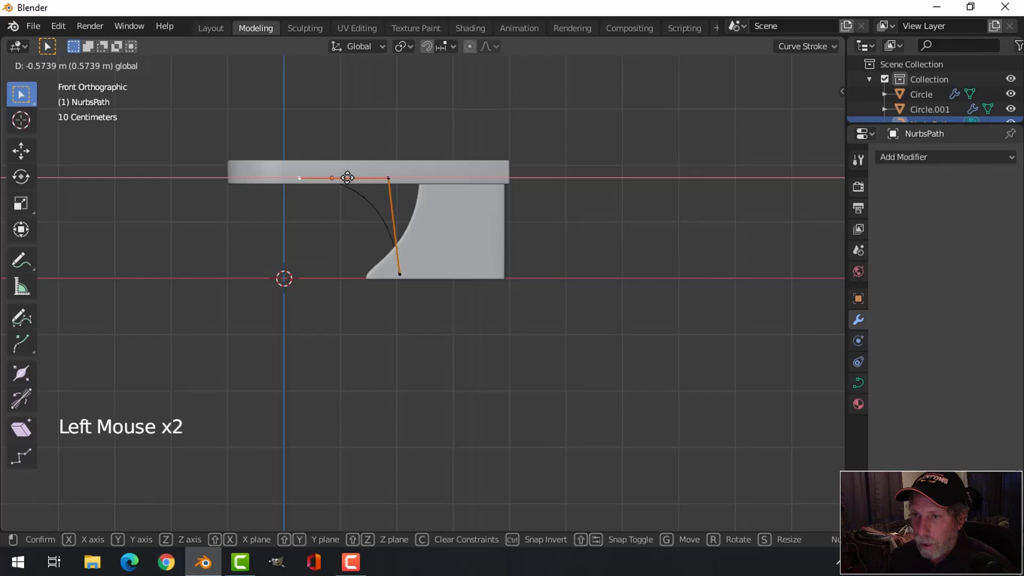
pyautogui.press('Tab')
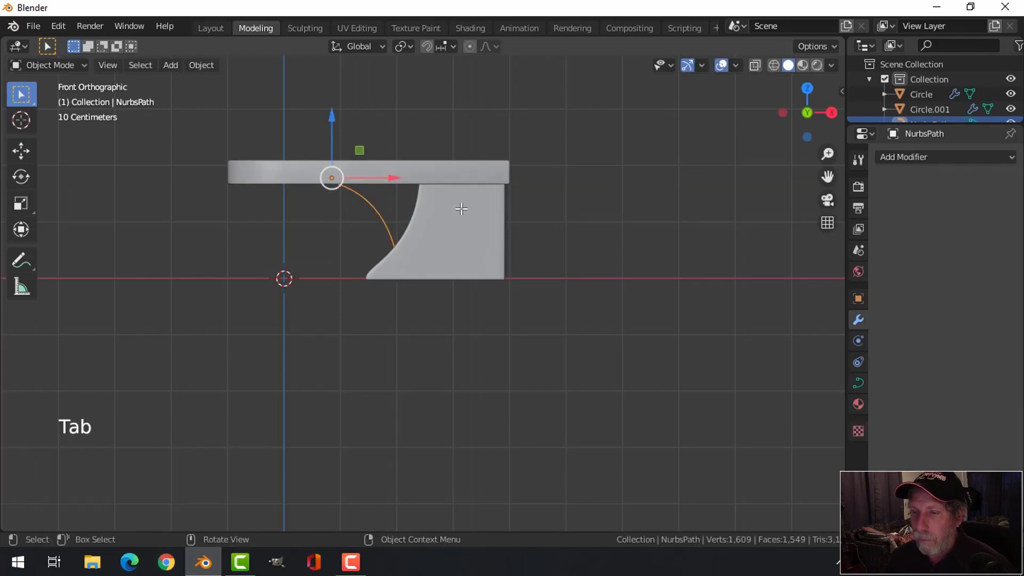
pyautogui.middleClick(467, 215)
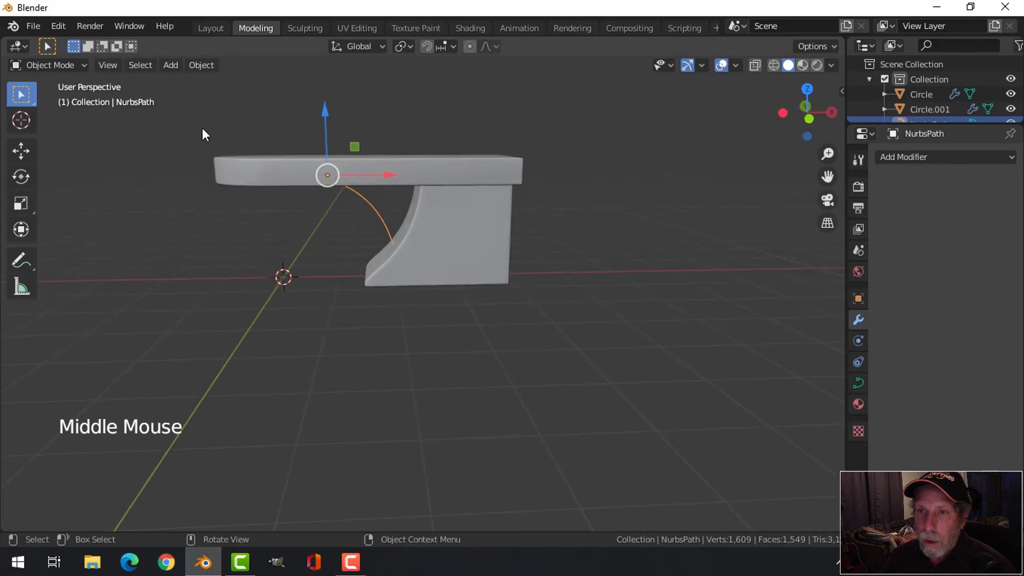
# Convert the path to a mesh, extrude it sideways into a strip and flatten the edge with S X 0.
pyautogui.click(203, 70)
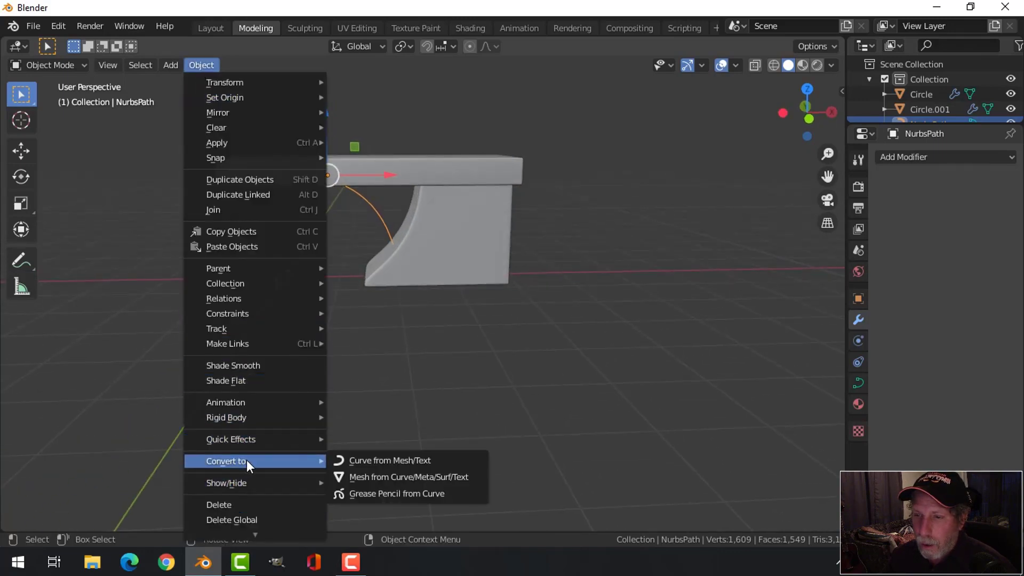
pyautogui.press('Tab')
pyautogui.press('1')
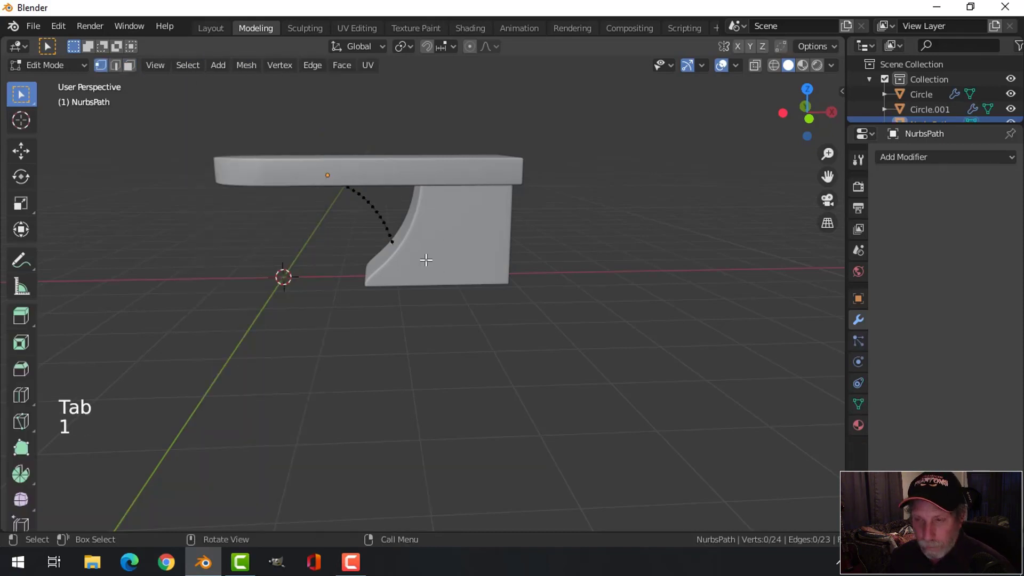
pyautogui.press('a')
pyautogui.press('e')
pyautogui.click(430, 207)
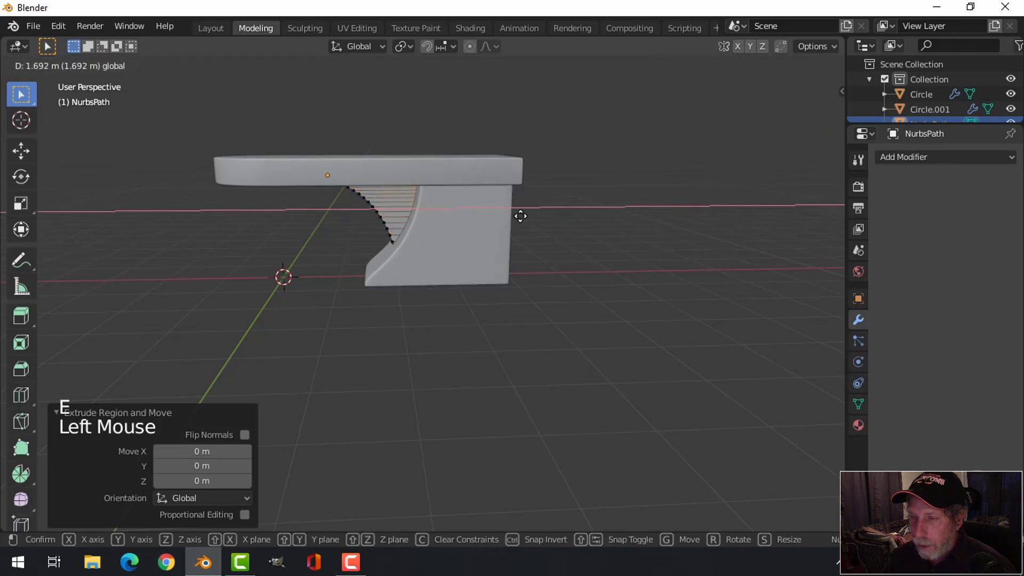
pyautogui.press('s')
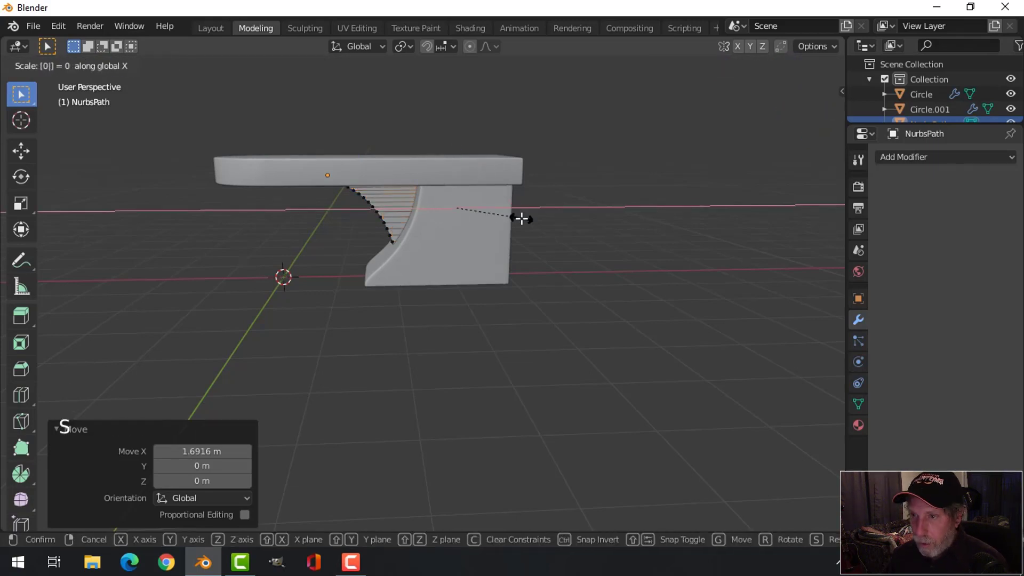
# In wireframe top view, extrude the strip for thickness, shift it into place and return to solid shading.
pyautogui.press('z')
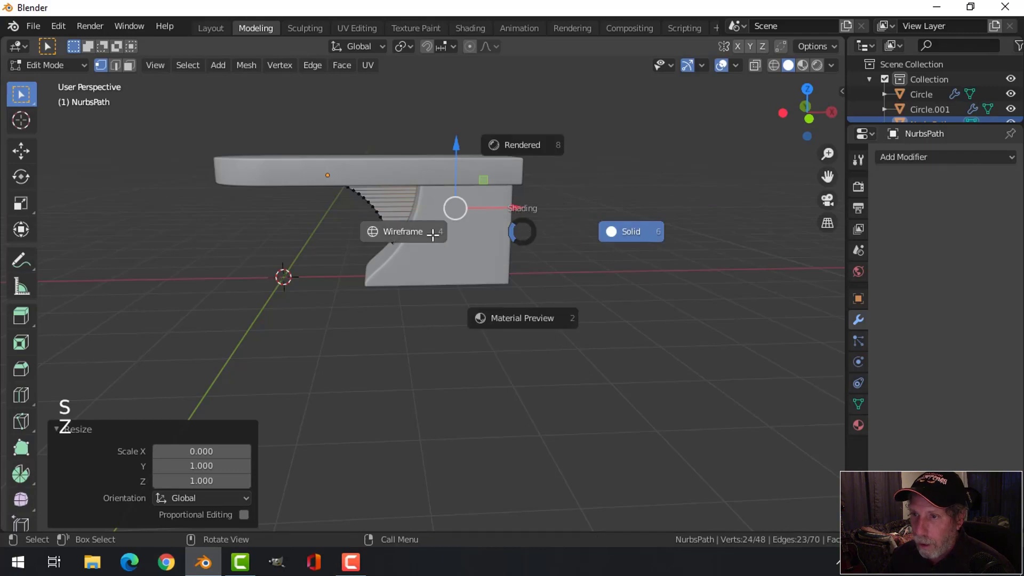
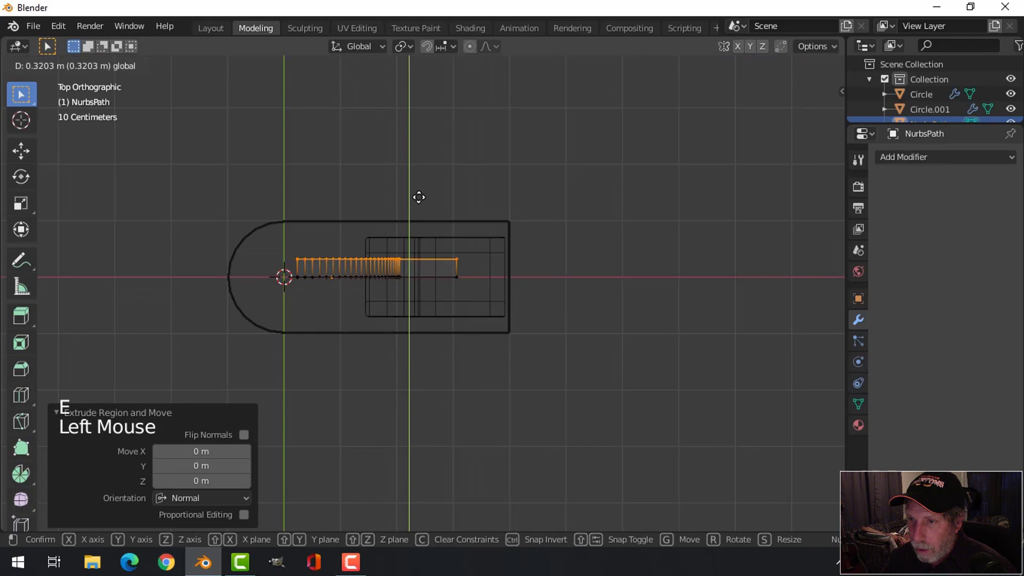
pyautogui.press('a')
pyautogui.scroll(3)
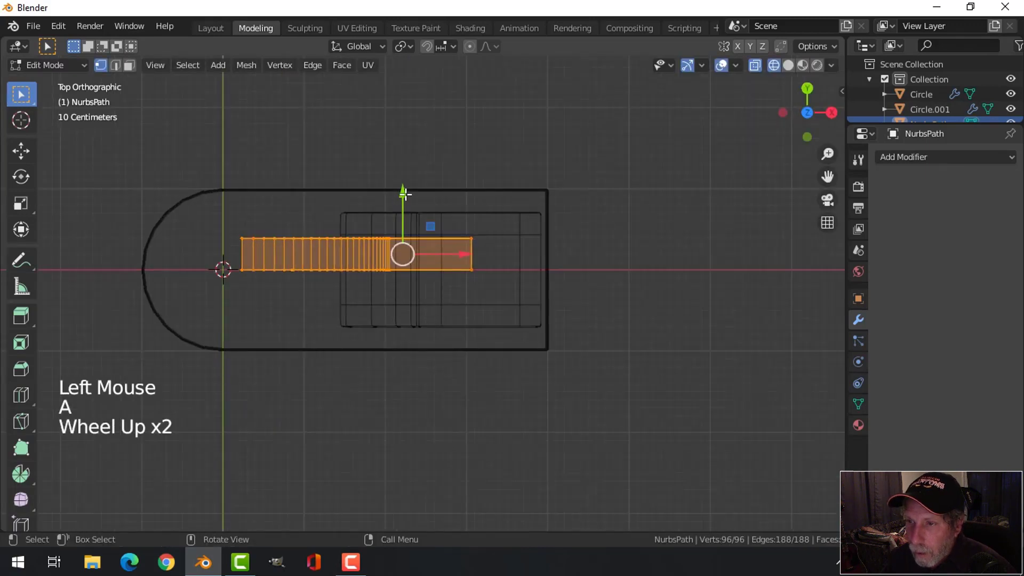
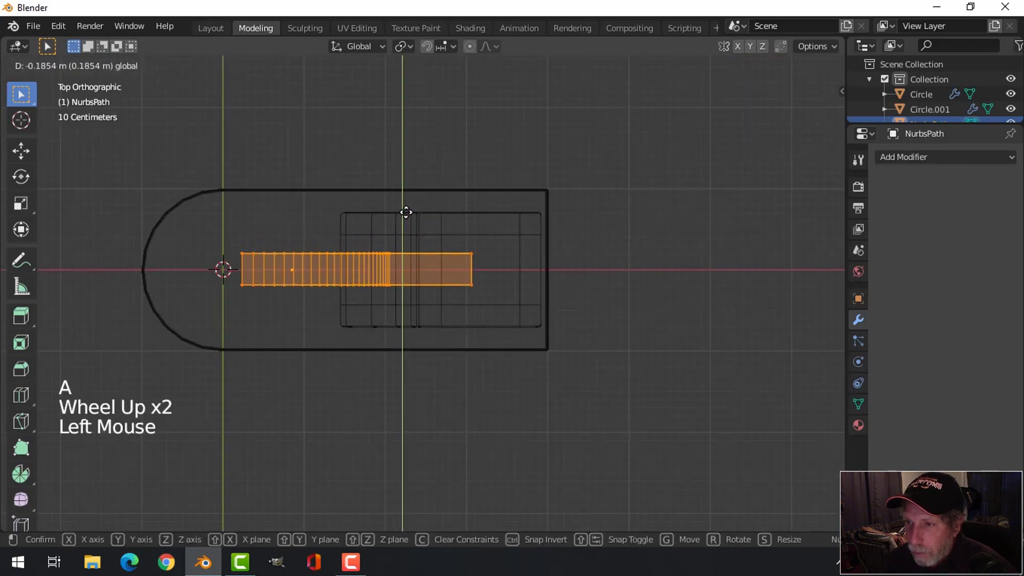
pyautogui.press('s')
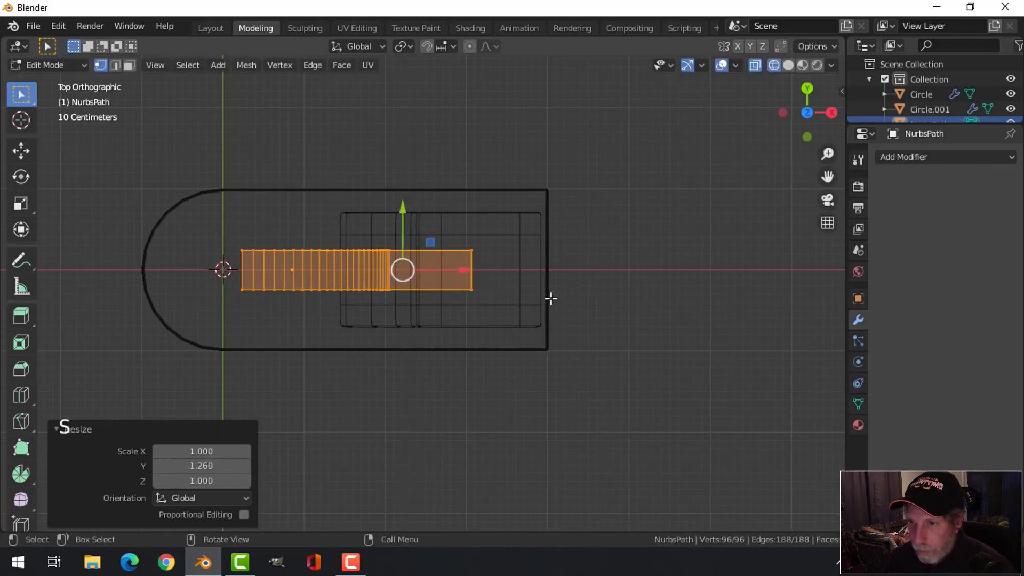
pyautogui.press('alt+a')
pyautogui.press('z')
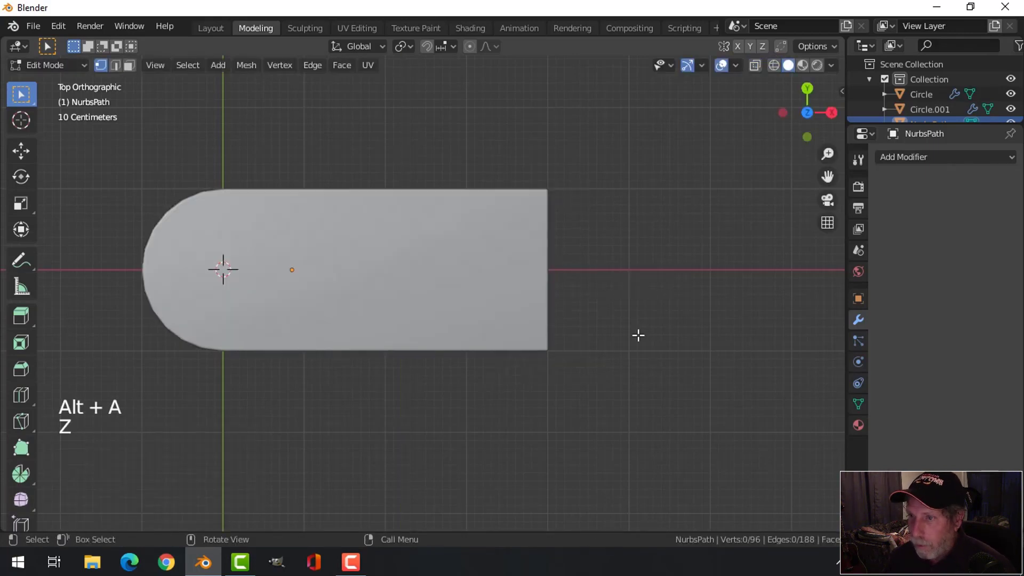
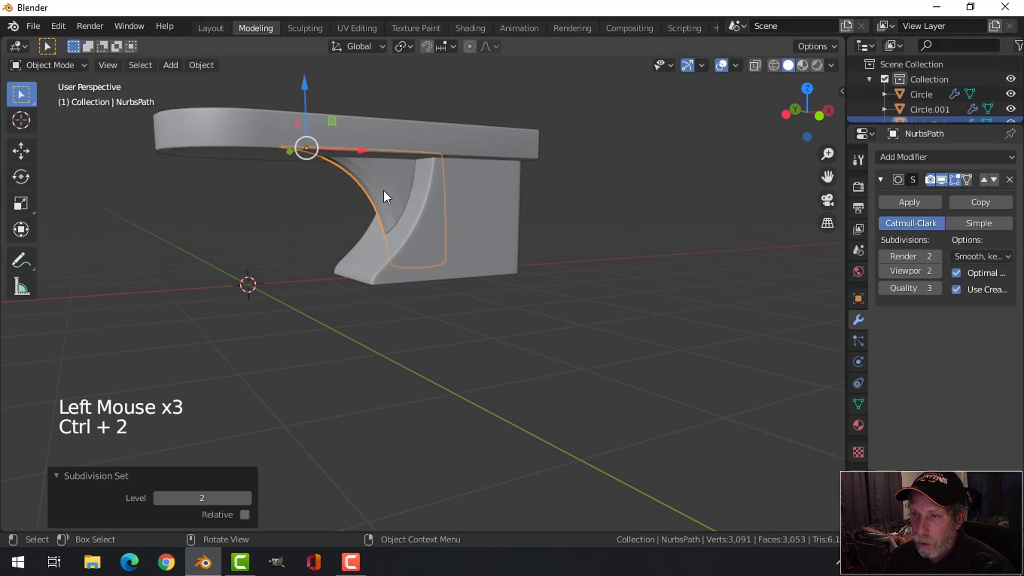
# Shade the curved panel smooth and add holding edge loops to keep its subdivided edges crisp.
pyautogui.rightClick(389, 194)
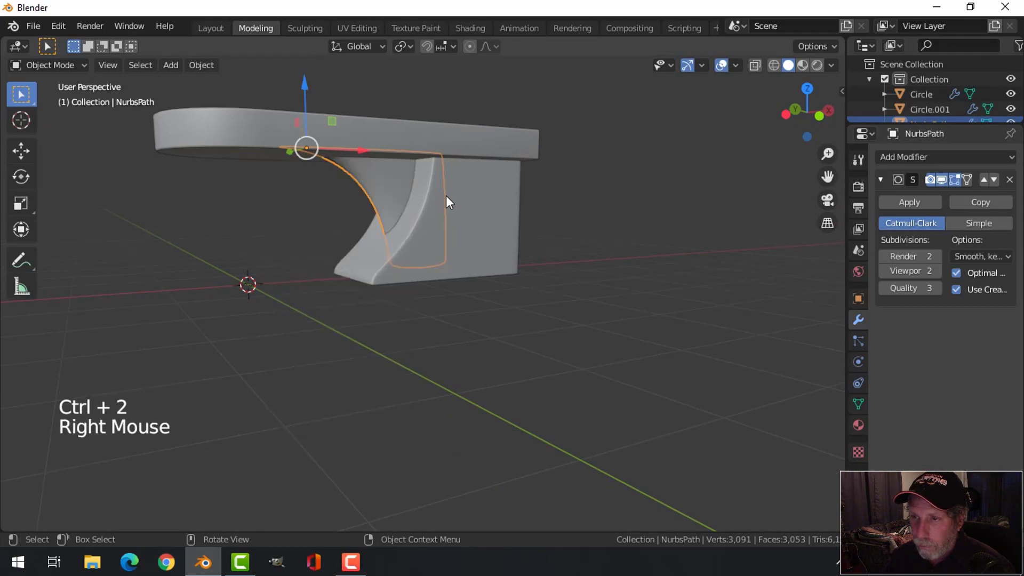
pyautogui.middleClick(463, 201)
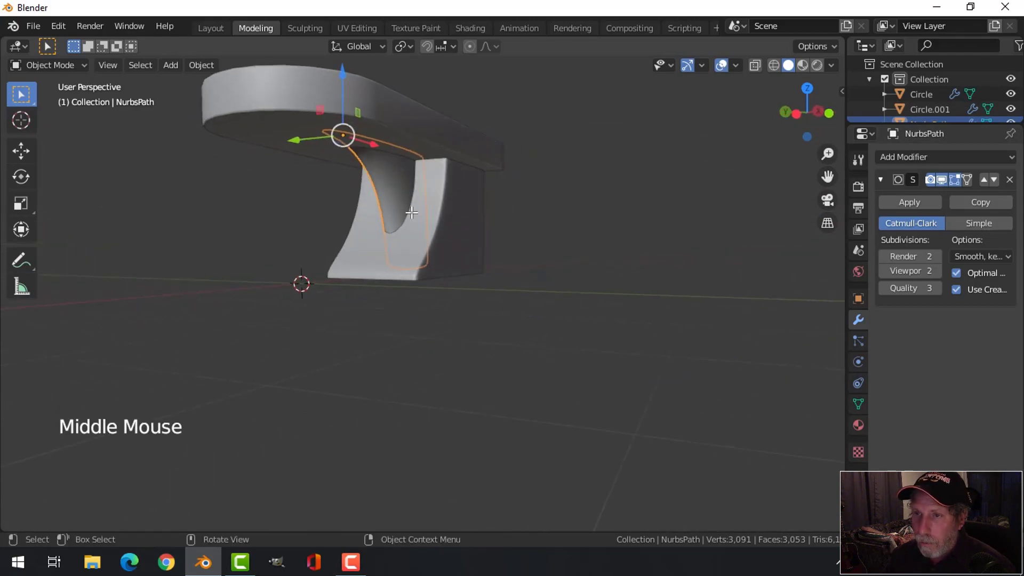
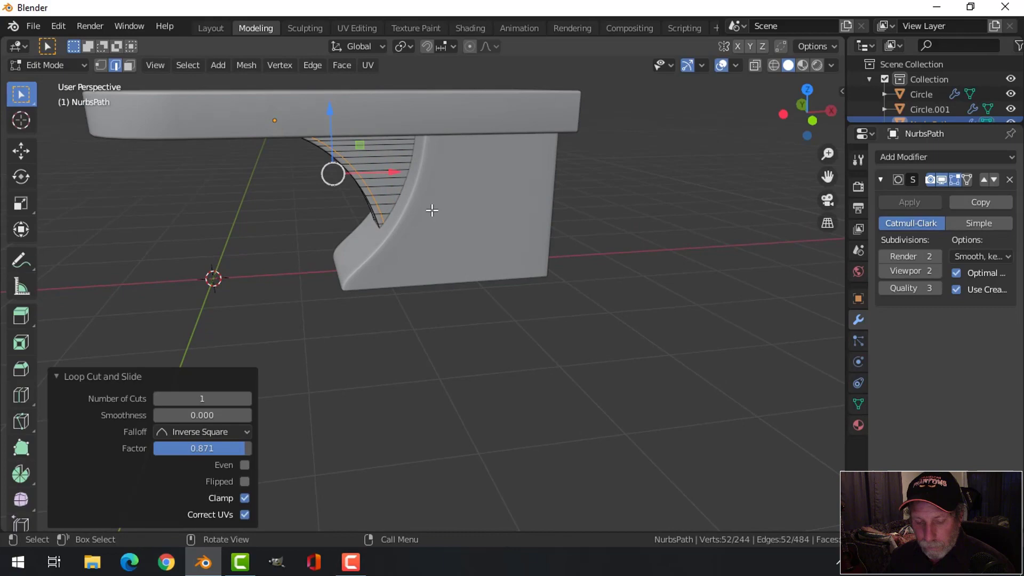
pyautogui.press('alt+a')
pyautogui.press('Tab')
pyautogui.middleClick(466, 221)
pyautogui.press('alt+a')
pyautogui.middleClick(415, 216)
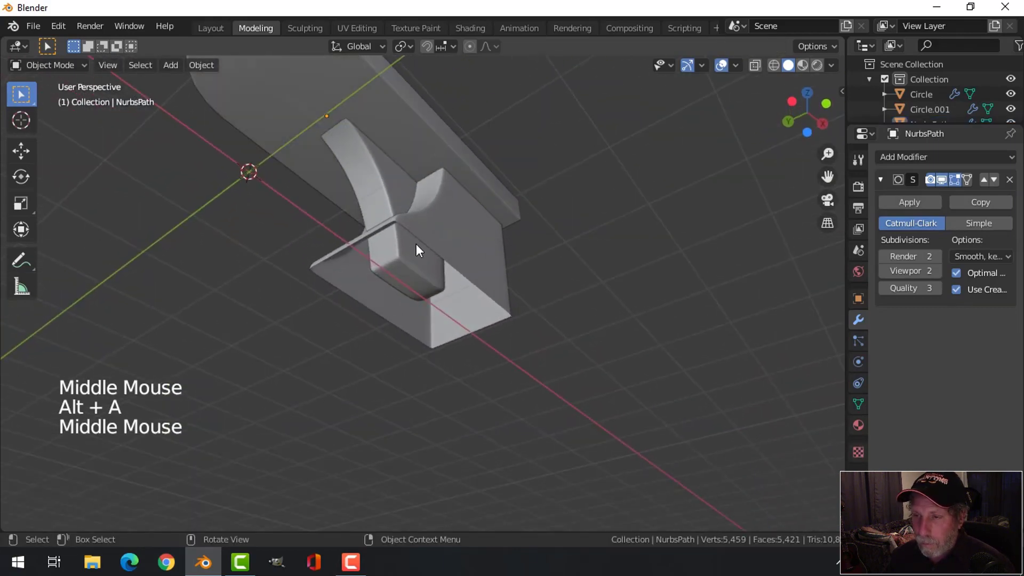
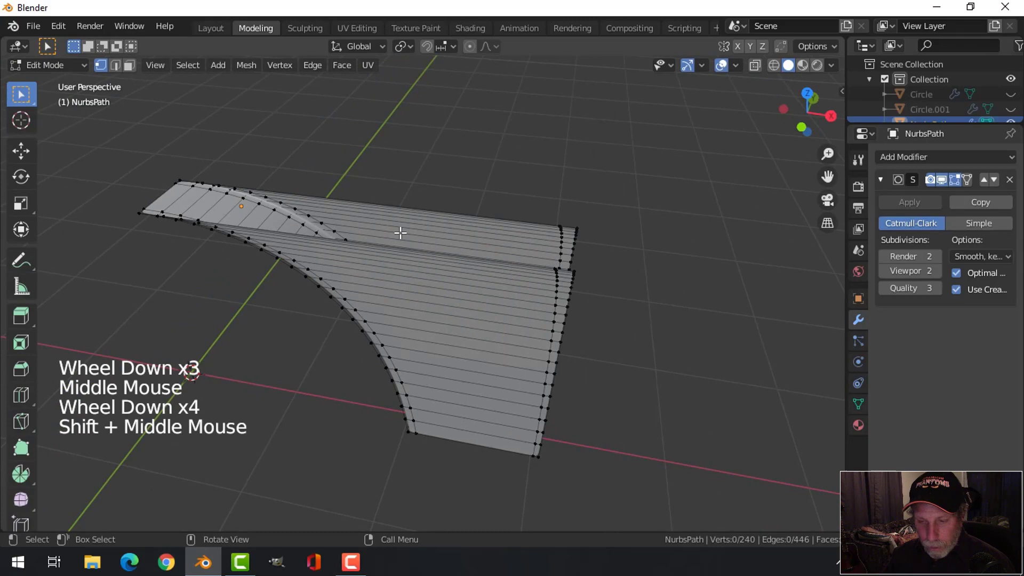
# Leave the support mesh, unhide the desktop and cabinet, and select the curved support.
pyautogui.press('Tab')
pyautogui.middleClick(472, 264)
pyautogui.press('alt+h')
pyautogui.press('alt+a')
pyautogui.scroll(-3)
pyautogui.middleClick(459, 301)
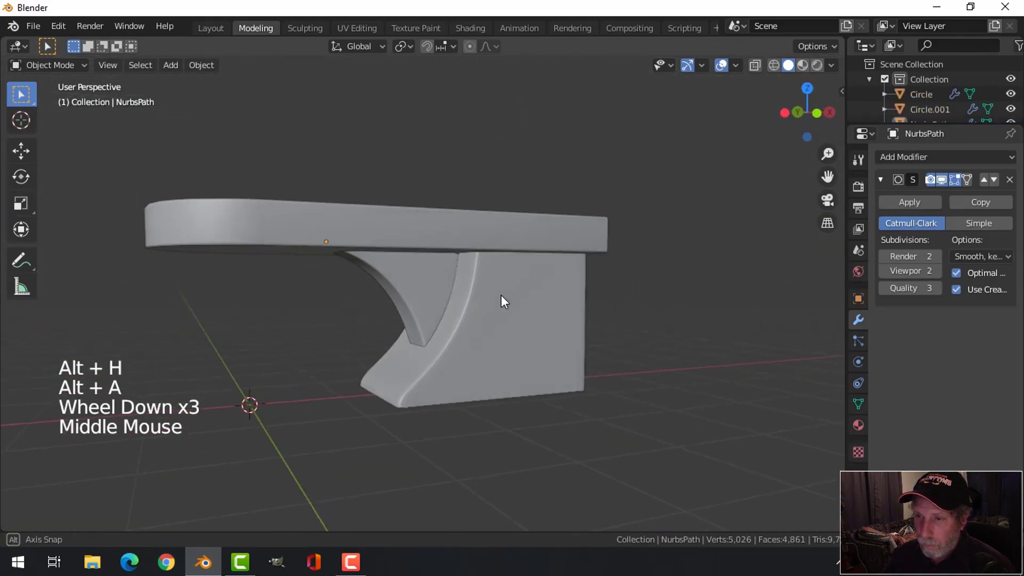
pyautogui.click(428, 295)
pyautogui.middleClick(498, 305)
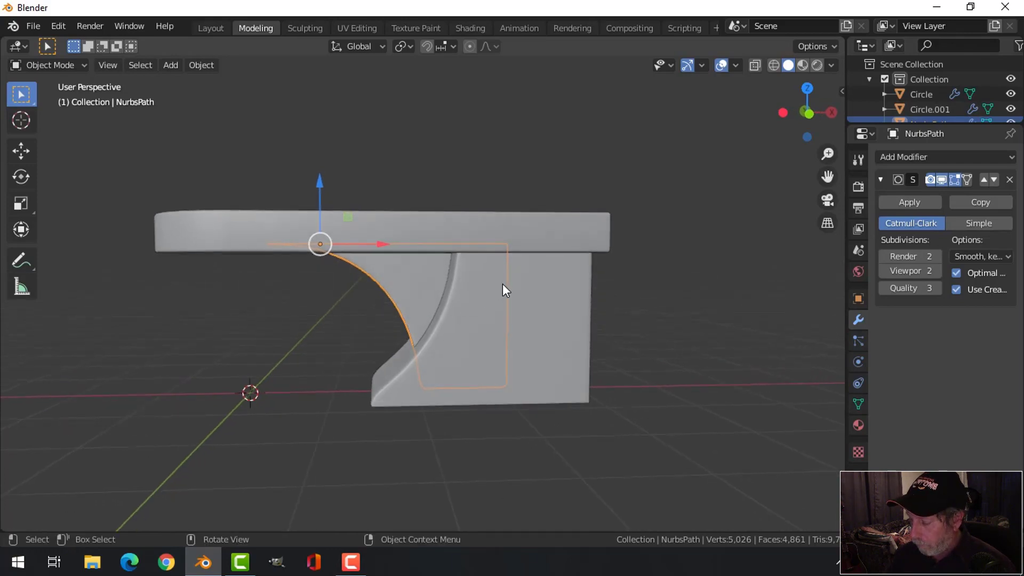
# Inspect the assembled desk from the side and front orthographic views.
pyautogui.press('KP_3')
pyautogui.press('KP_1')
pyautogui.press('alt+a')
pyautogui.scroll(-3)
pyautogui.middleClick(472, 299)
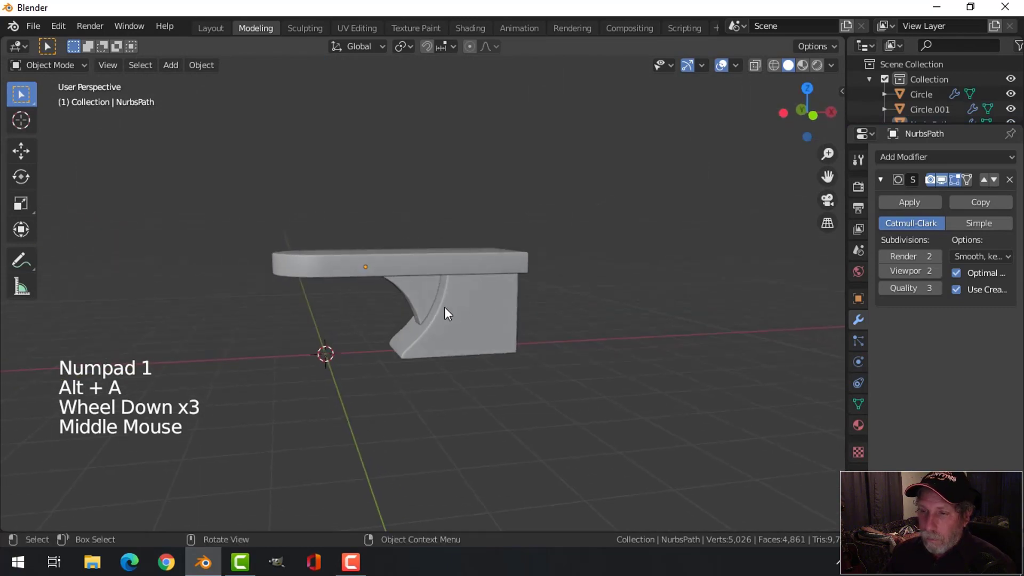
pyautogui.click(426, 295)
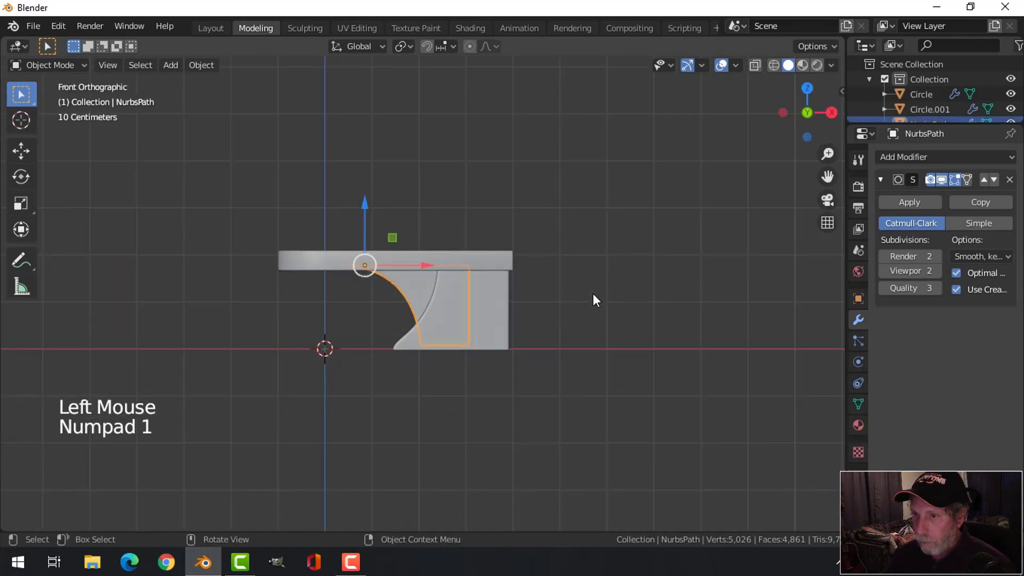
pyautogui.press('KP_1')
pyautogui.scroll(3)
# Select the drawer cabinet and enter its mesh for editing, viewing its side.
pyautogui.click(388, 247)
pyautogui.press('alt+a')
pyautogui.middleClick(439, 297)
pyautogui.scroll(-3)
pyautogui.middleClick(532, 330)
pyautogui.scroll(3)
pyautogui.middleClick(517, 362)
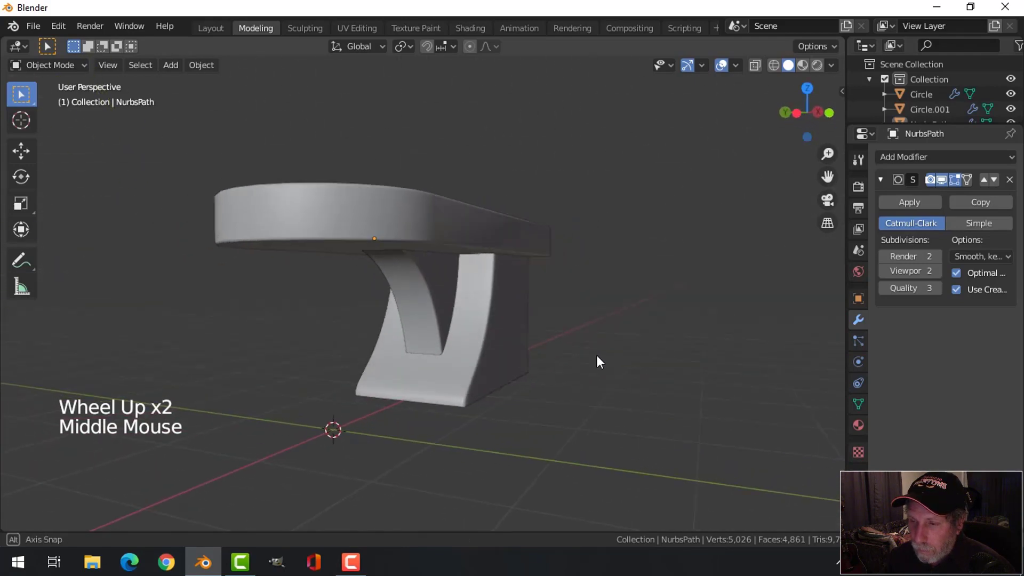
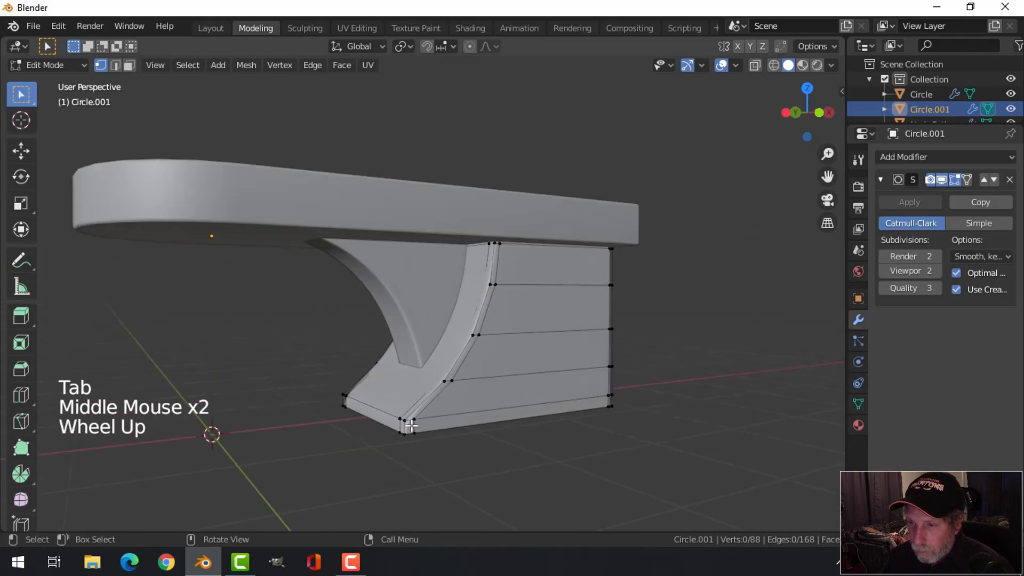
# Add a holding edge loop near the cabinet base and leave Edit Mode.
pyautogui.press('ctrl+r')
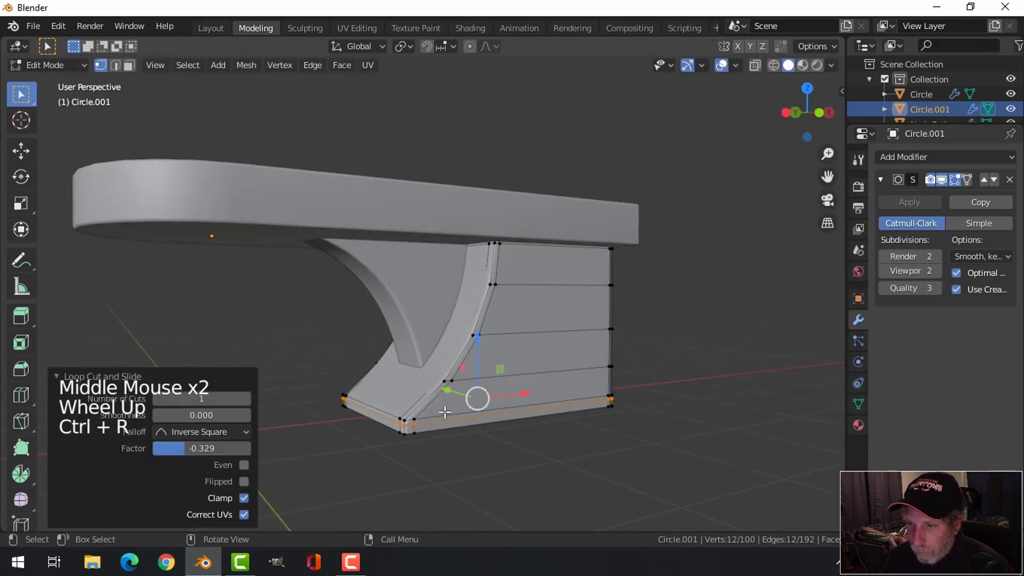
pyautogui.press('alt+a')
pyautogui.press('Tab')
pyautogui.press('alt+a')
pyautogui.middleClick(536, 388)
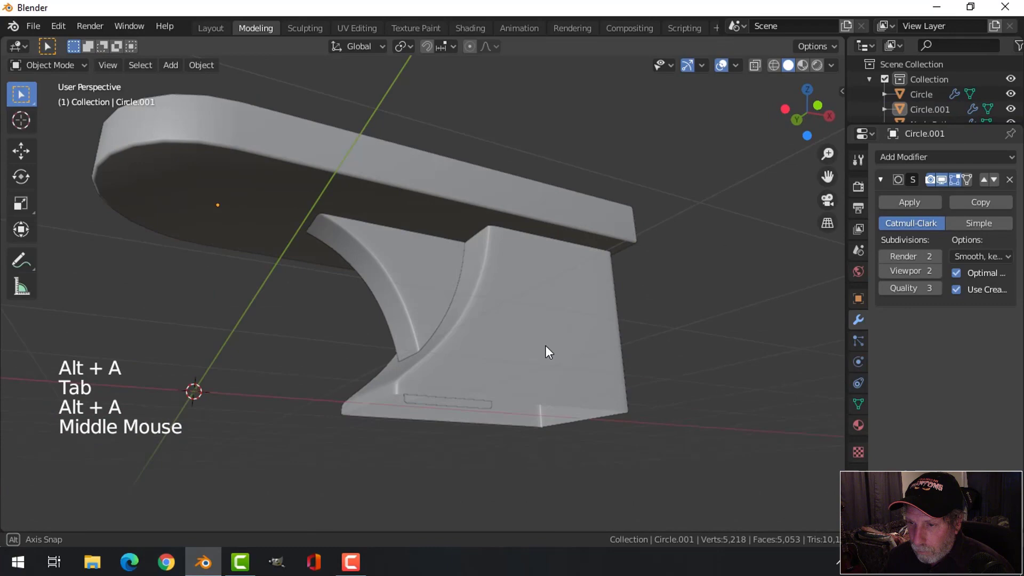
pyautogui.scroll(-3)
pyautogui.middleClick(513, 362)
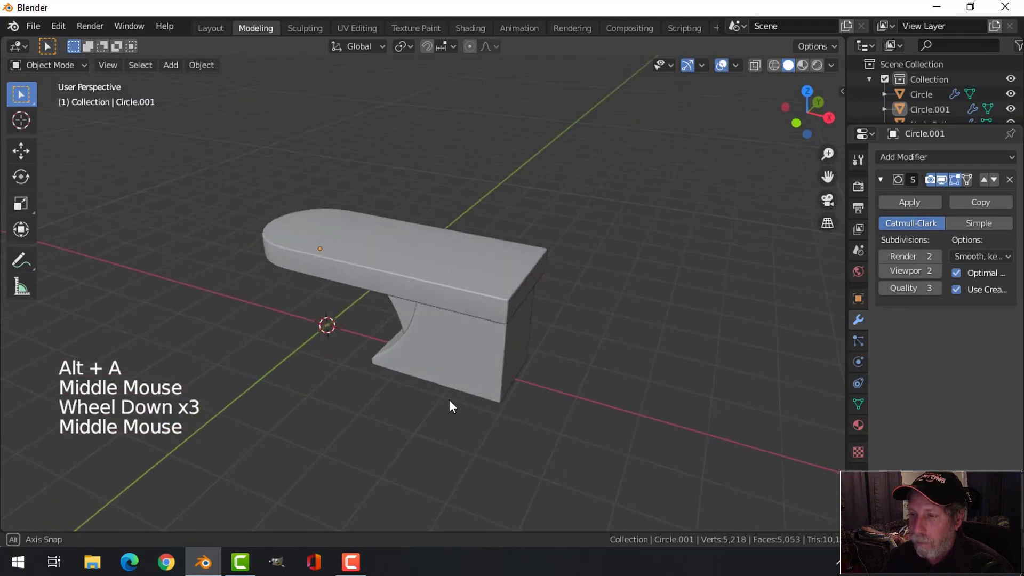
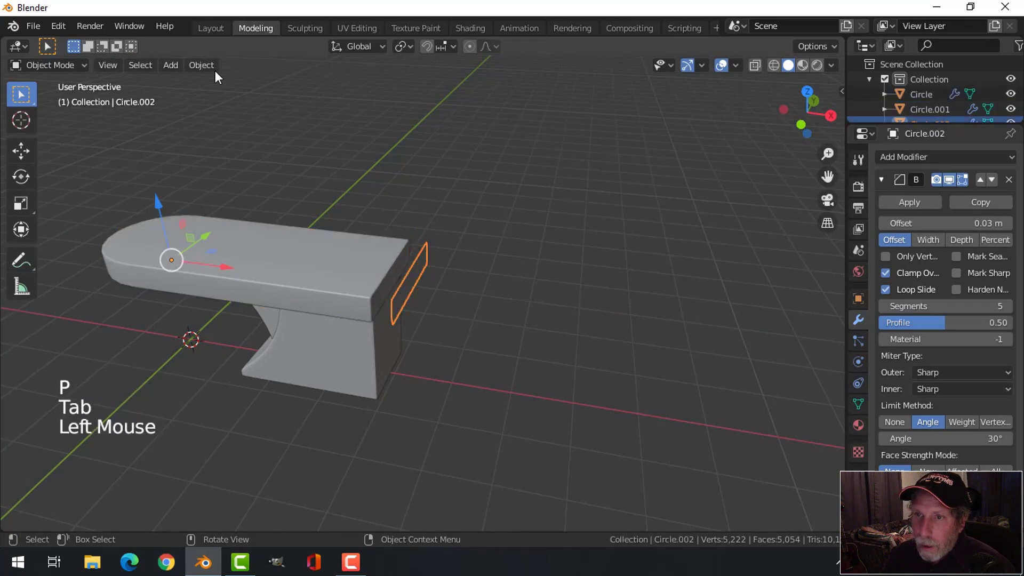
# Set the duplicated slab top's origin to its geometry so it can be moved alongside.
pyautogui.click(218, 72)
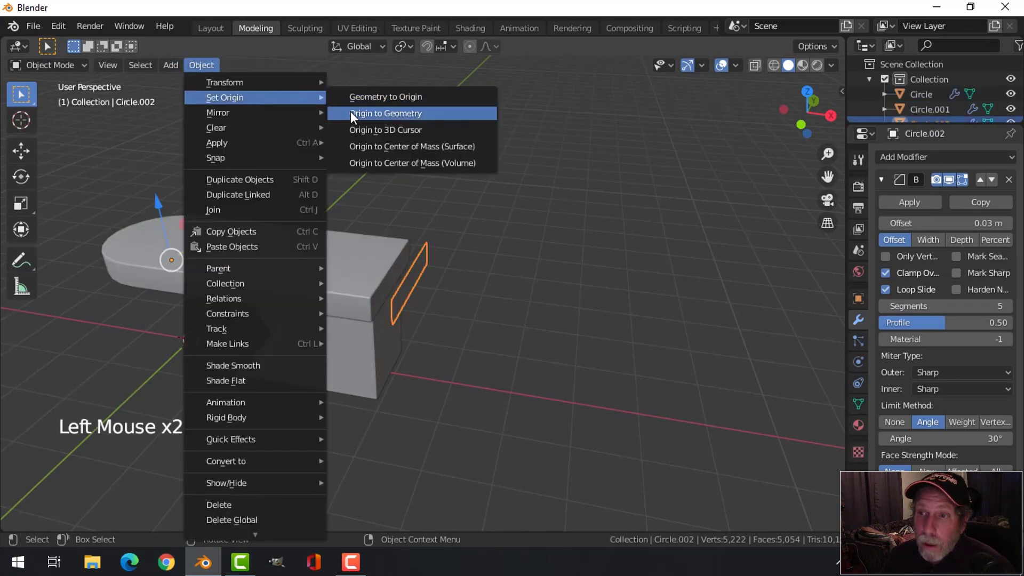
pyautogui.click(472, 290)
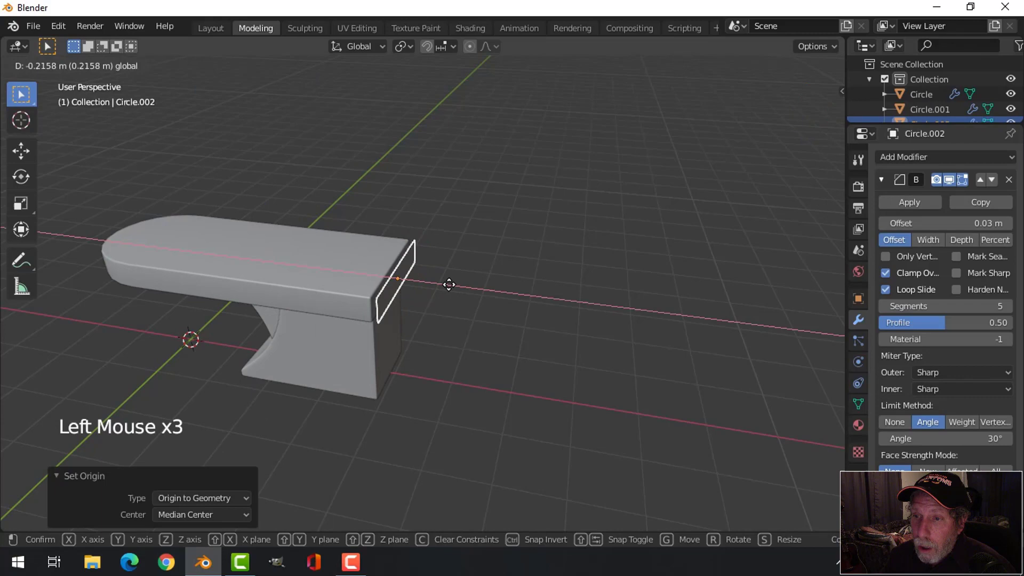
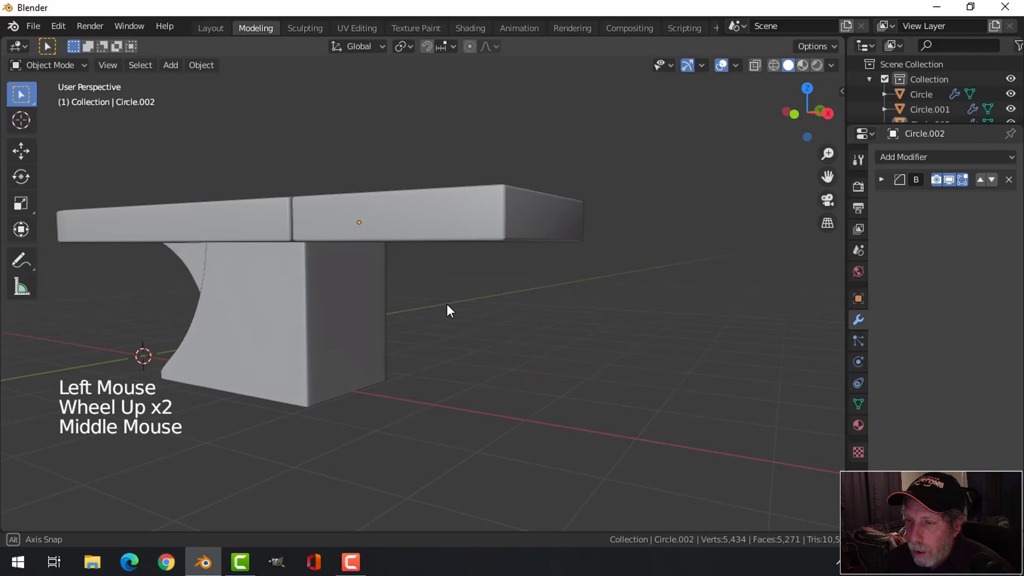
# Orbit to view both slab tops where the new cabinet block will stand.
pyautogui.scroll(-3)
pyautogui.middleClick(485, 314)
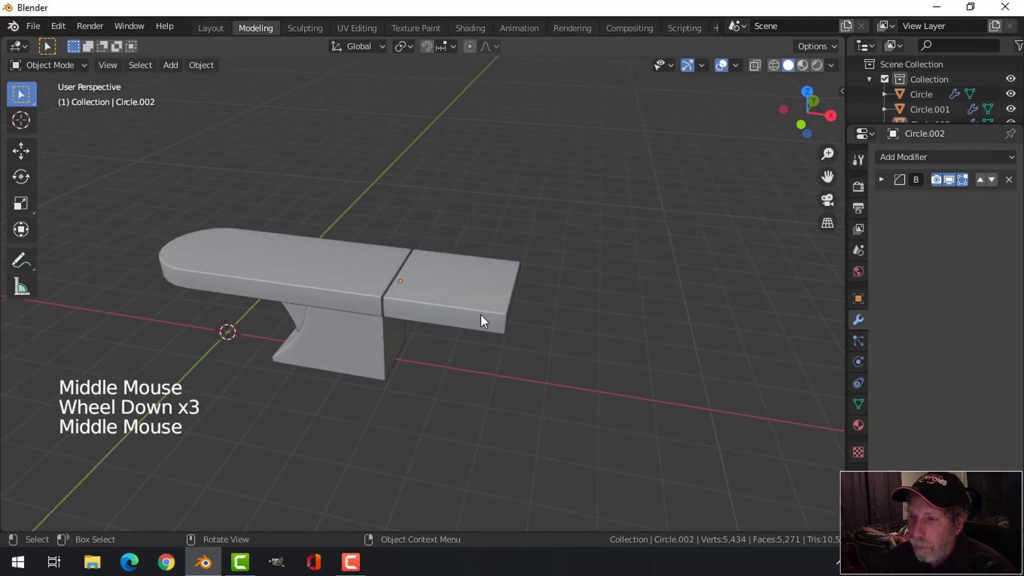
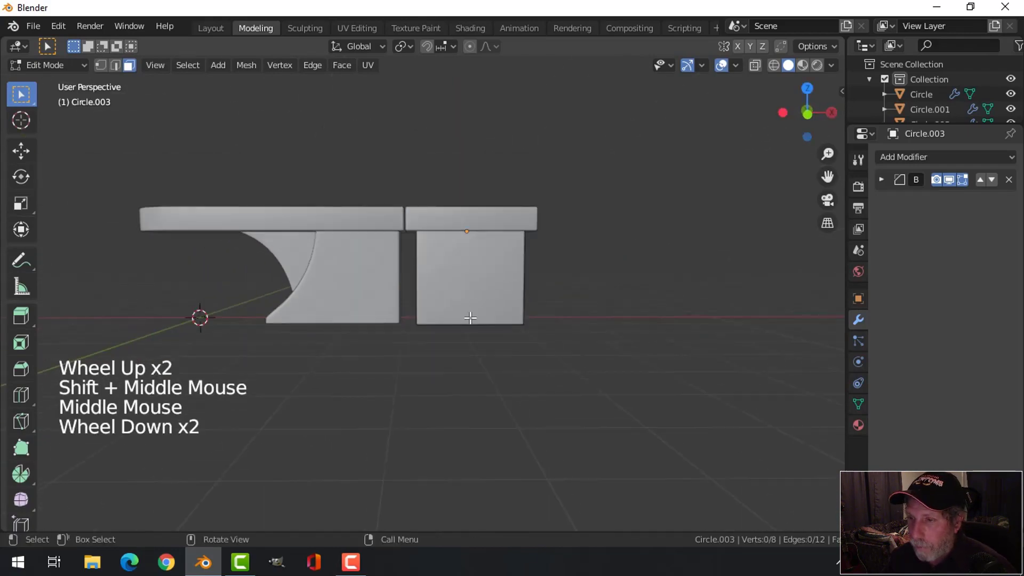
# Cut horizontal edge loops across the cabinet block's front.
pyautogui.press('ctrl+r')
pyautogui.press('ctrl+b')
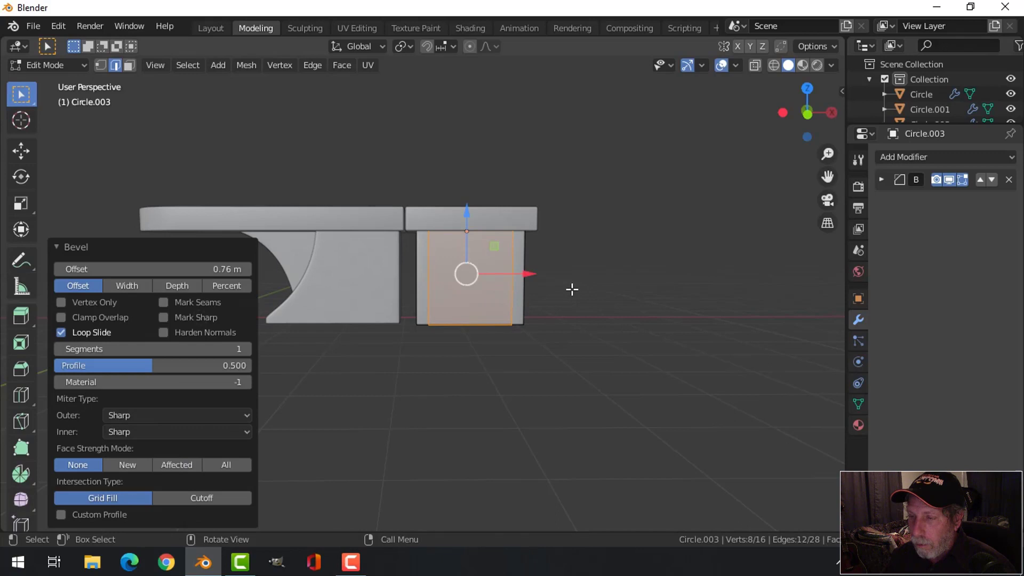
pyautogui.scroll(3)
pyautogui.press('ctrl+r')
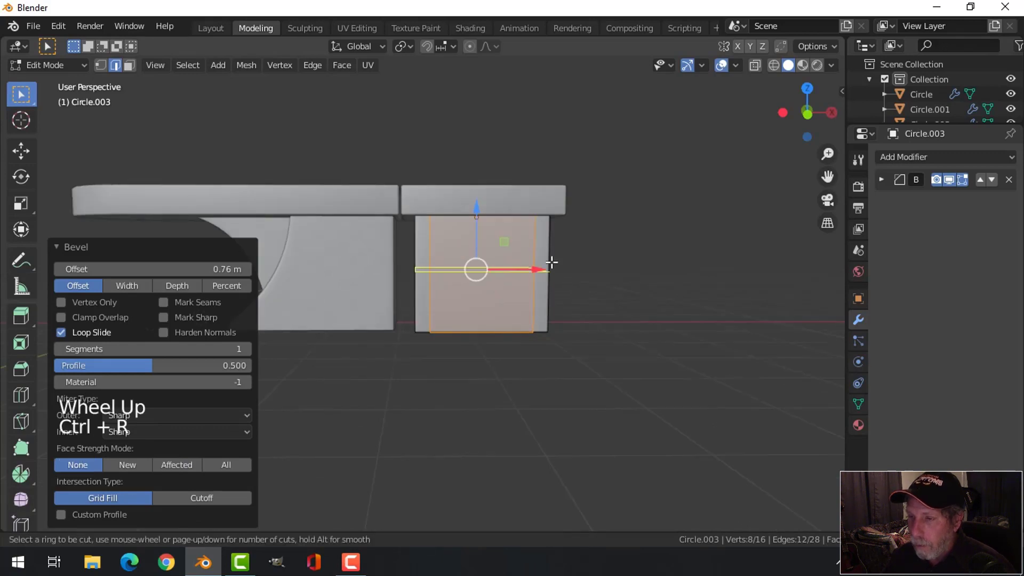
pyautogui.press('alt+a')
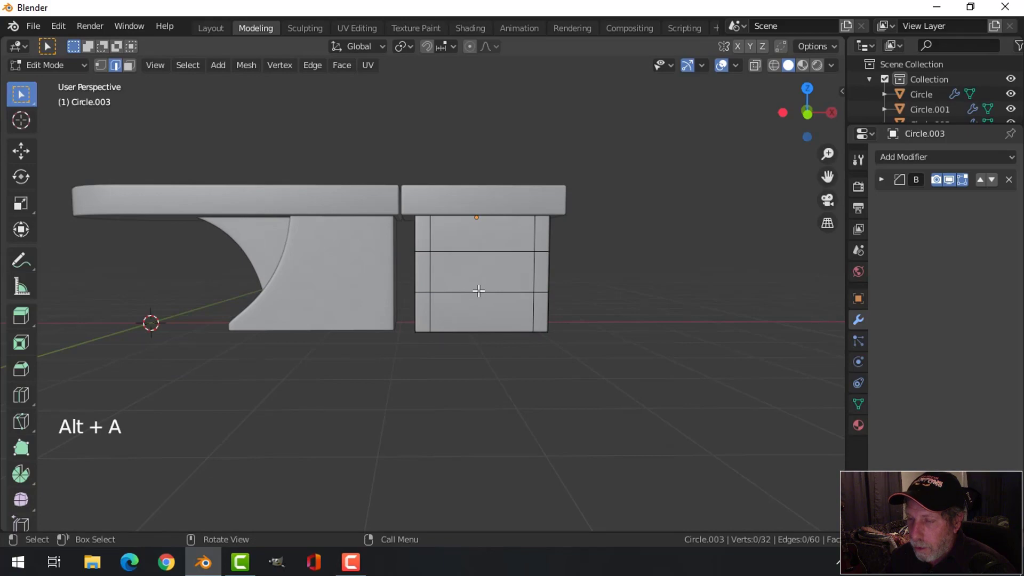
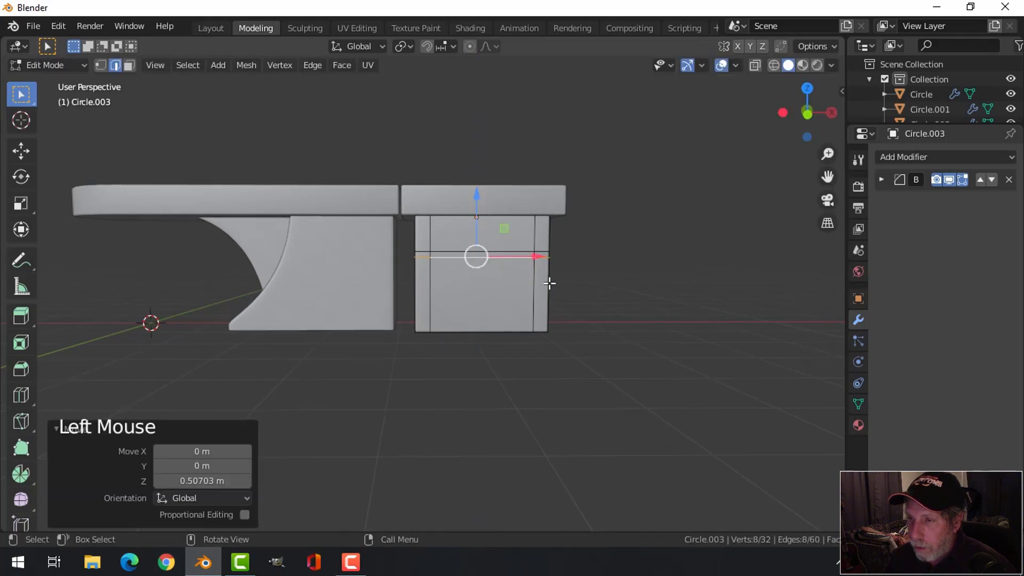
# Slide the loops toward the cabinet's bottom and top, then return to Object Mode.
pyautogui.press('alt+a')
pyautogui.press('ctrl+r')
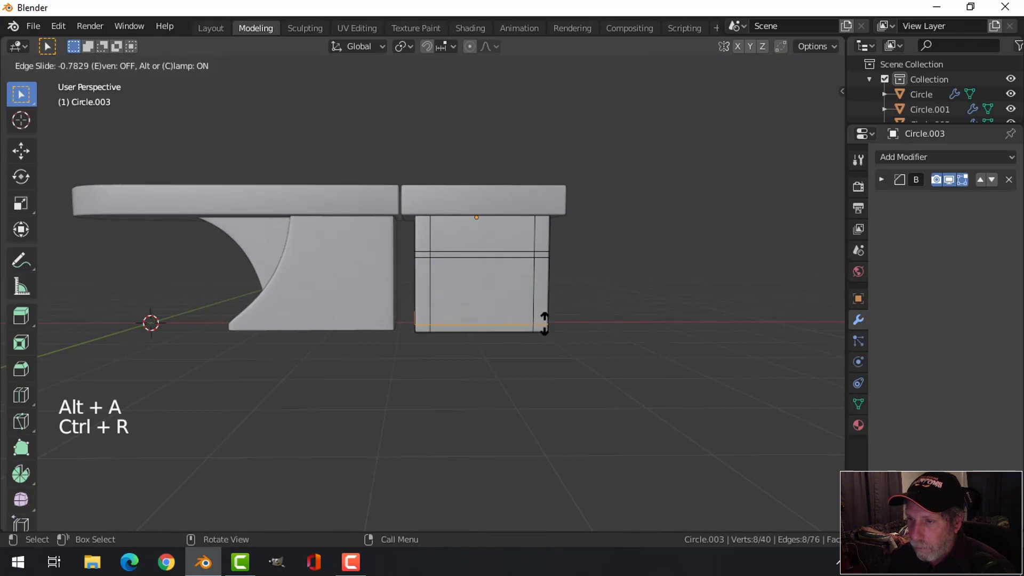
pyautogui.press('alt+a')
pyautogui.press('ctrl+r')
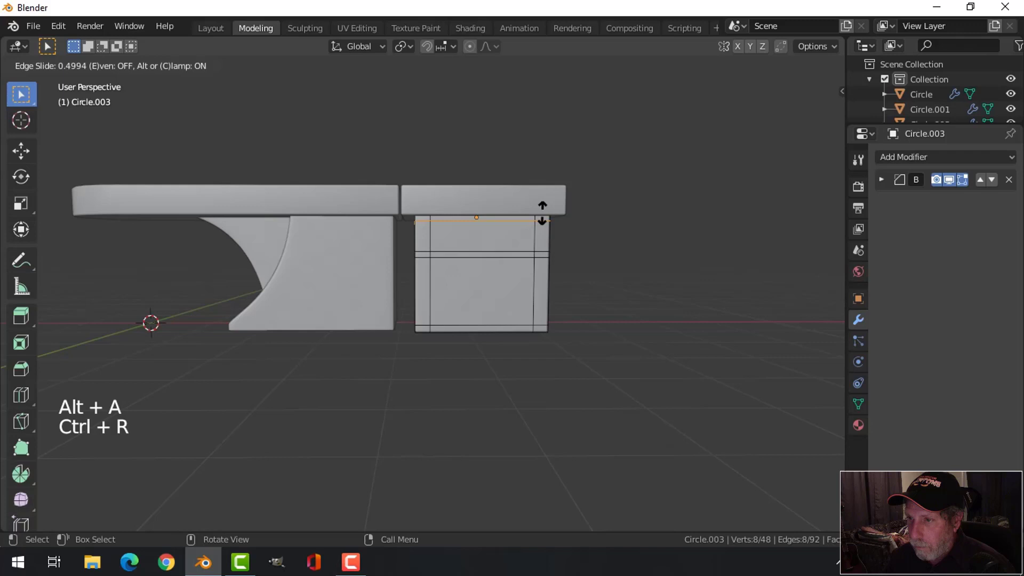
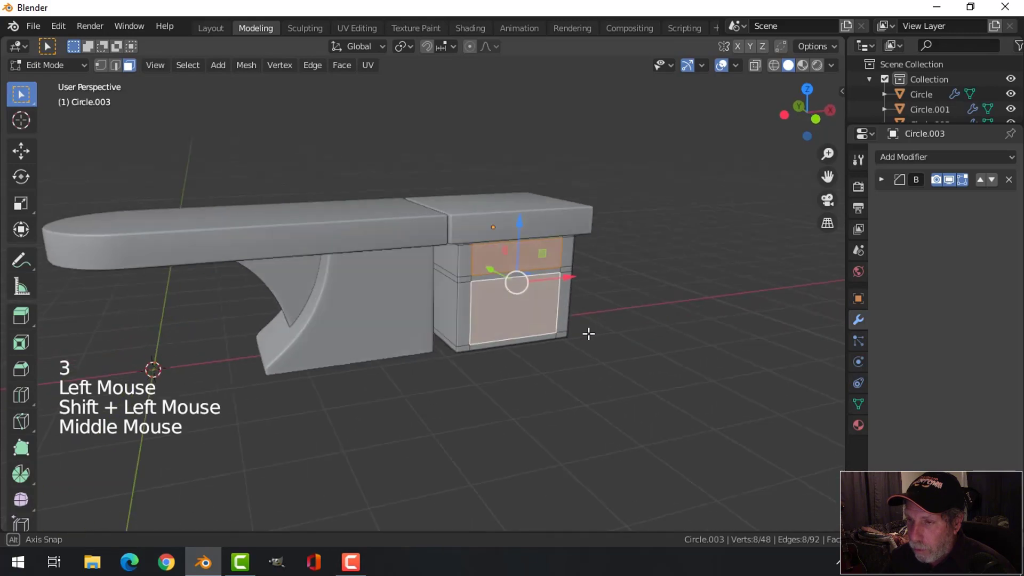
pyautogui.press('Tab')
pyautogui.middleClick(560, 323)
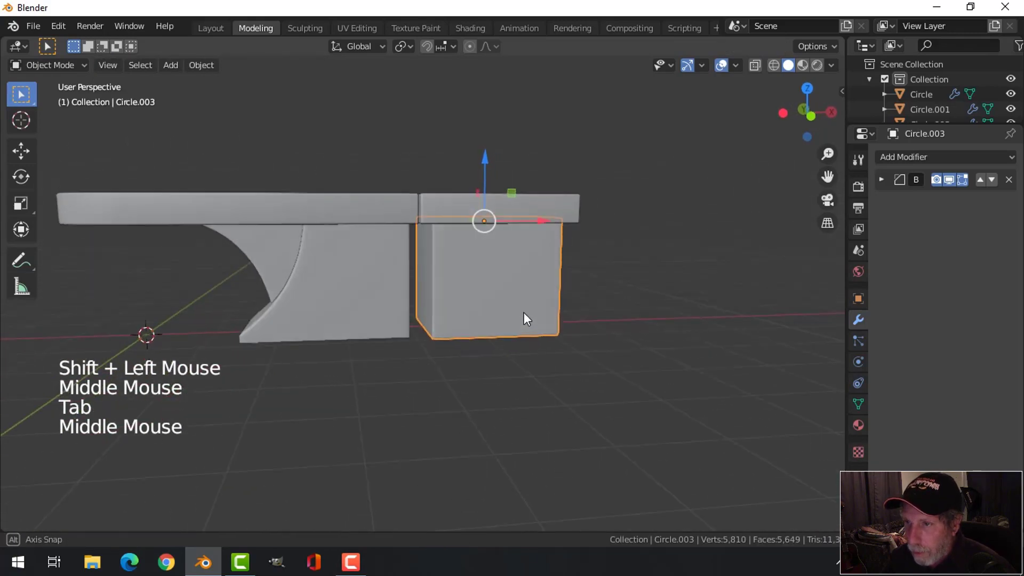
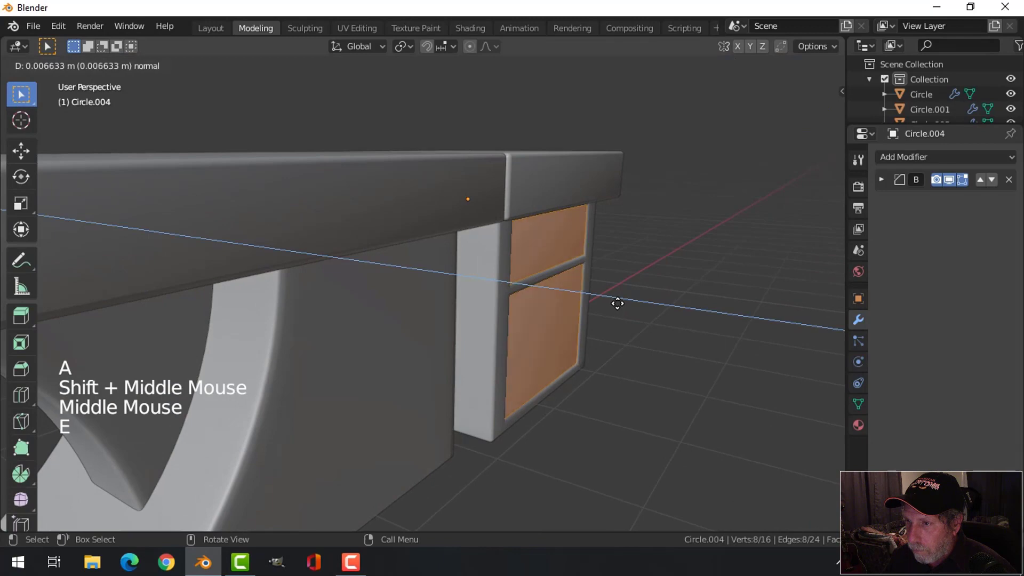
# Extrude the two drawer faces inward to recess them and return to Object Mode.
pyautogui.press('alt+a')
pyautogui.press('Tab')
pyautogui.press('alt+a')
pyautogui.middleClick(595, 297)
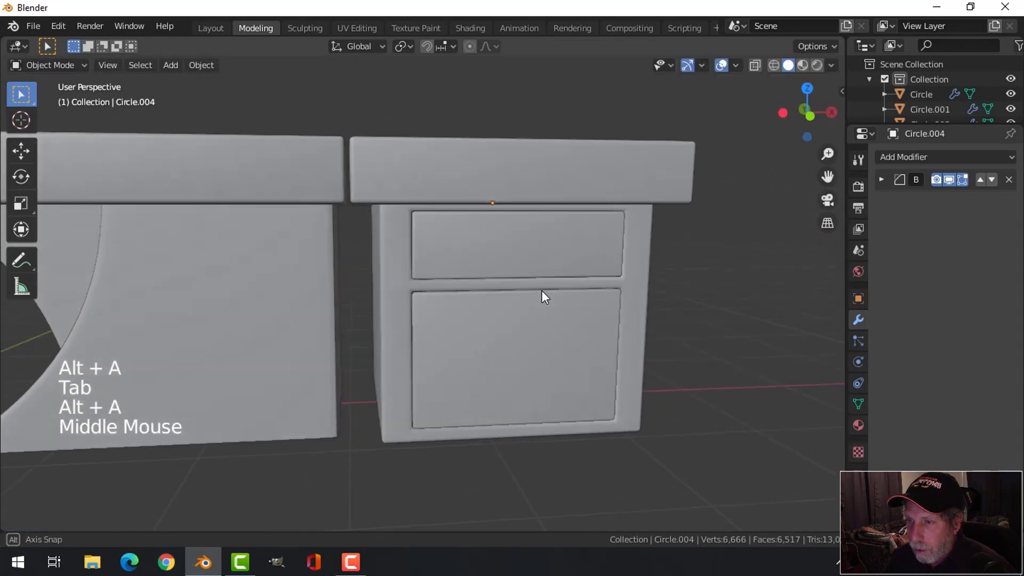
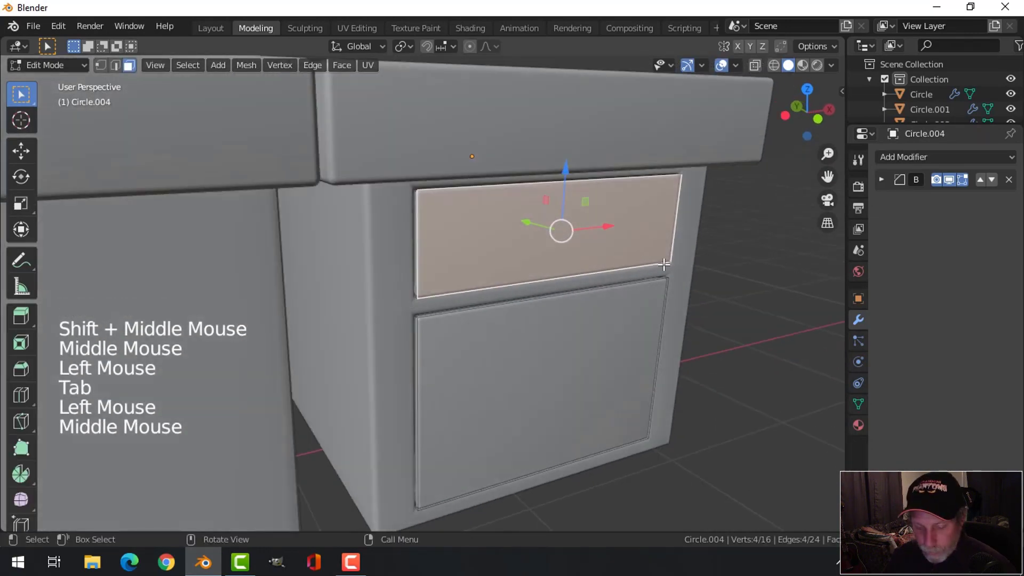
# Shape the top drawer face into a slim handle, pull it out and tilt it about X.
pyautogui.press('shift+d')
pyautogui.press('s')
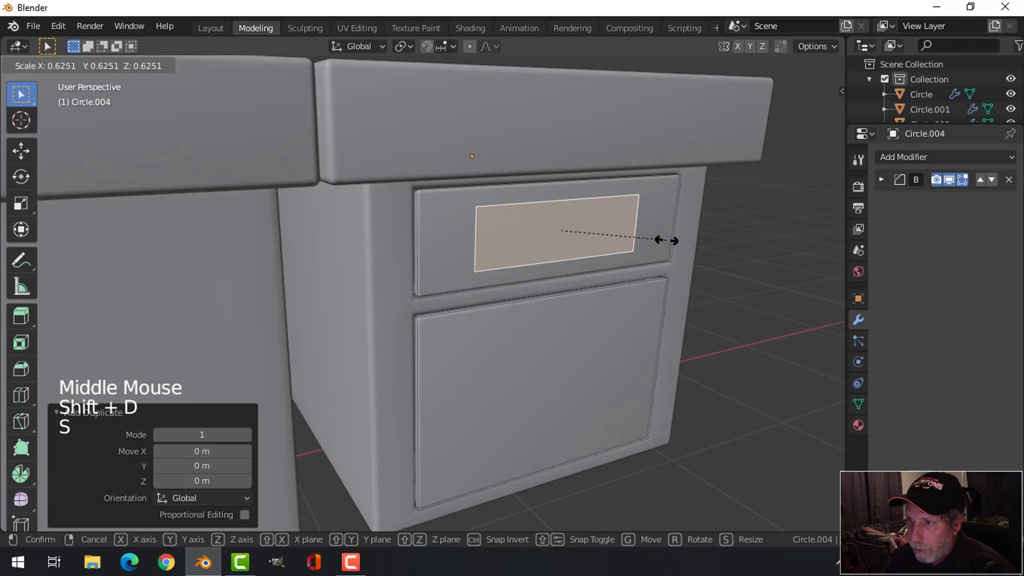
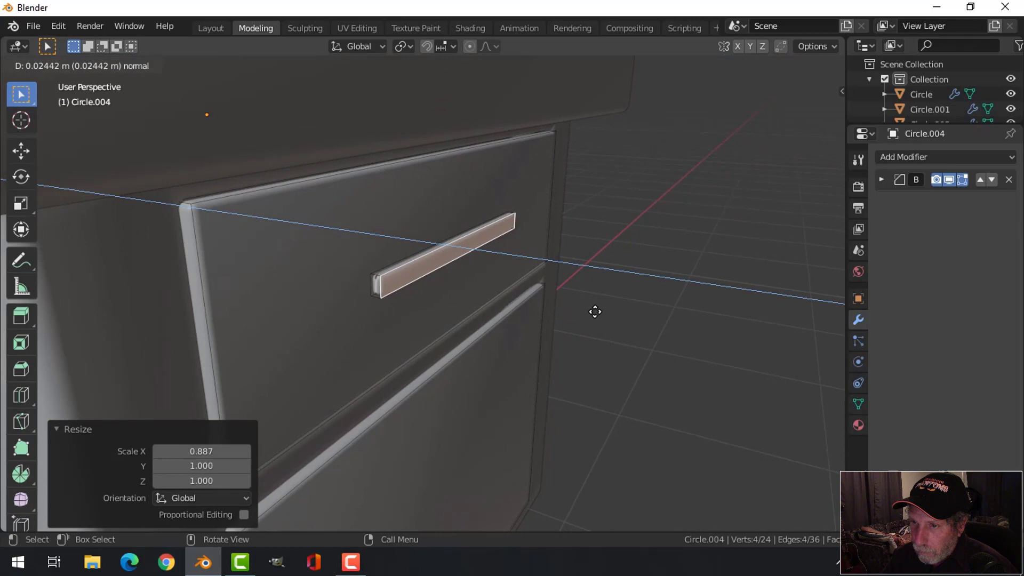
pyautogui.press('x')
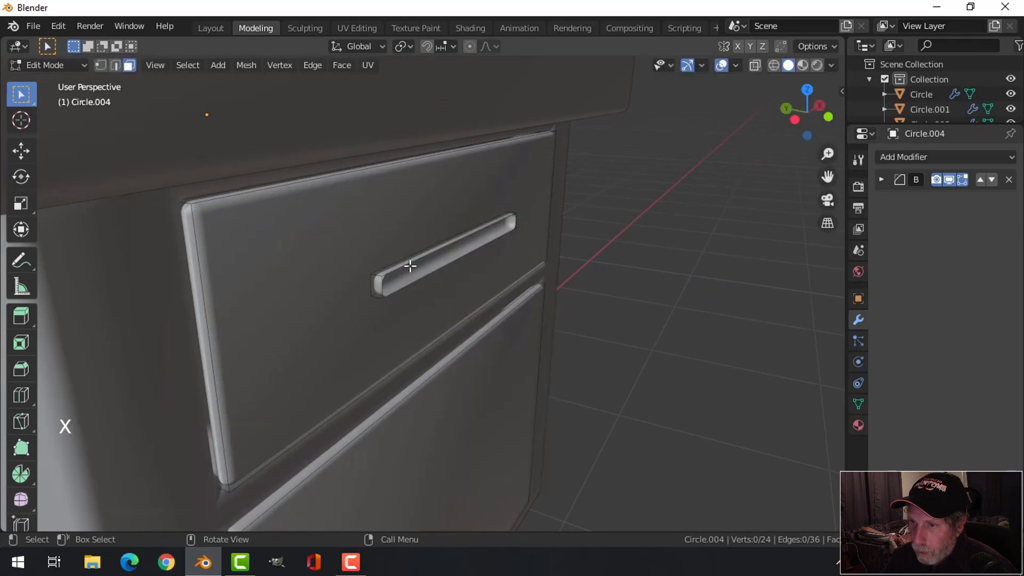
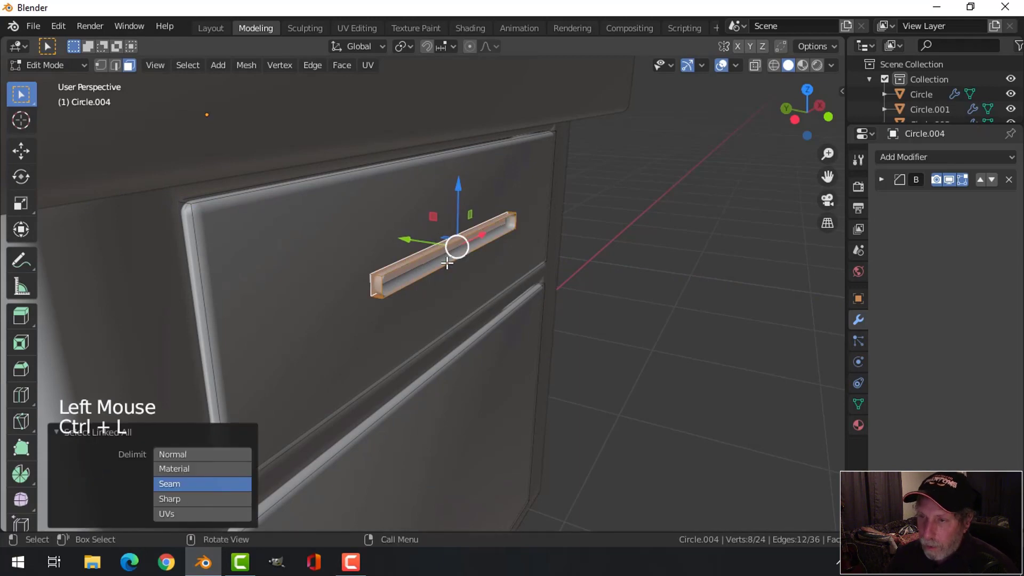
pyautogui.press('r')
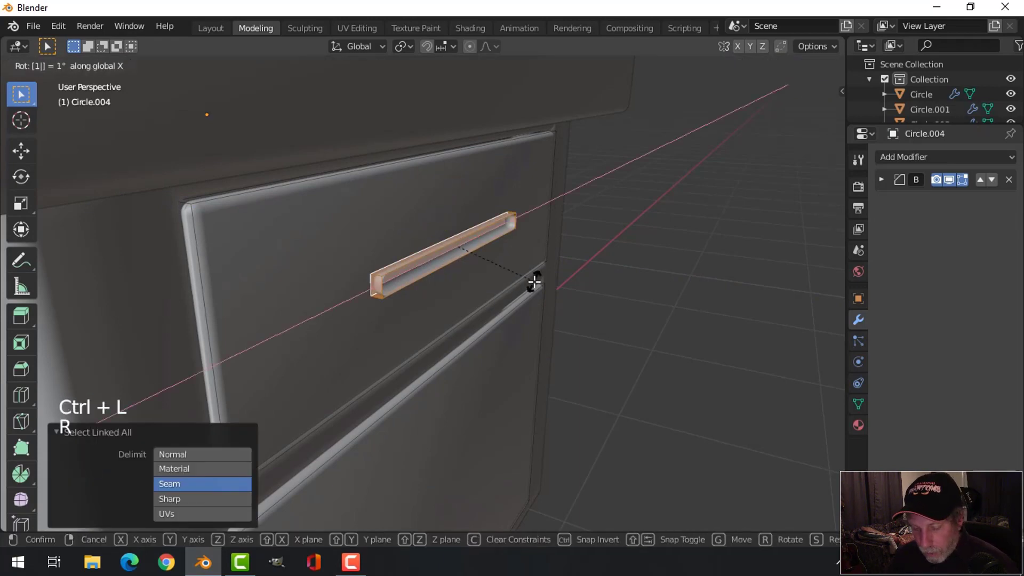
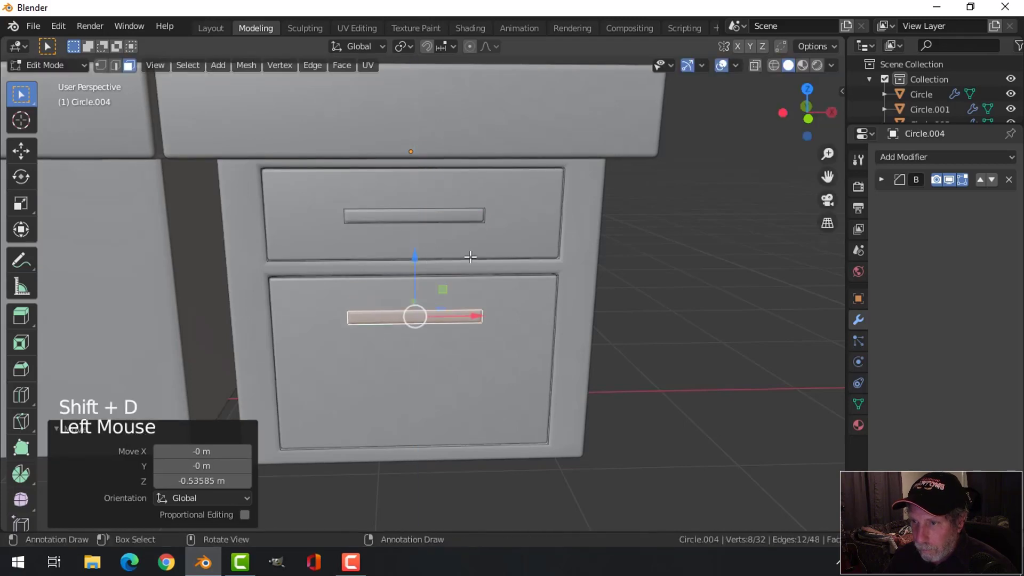
# Copy the handle onto the lower drawer and return to Object Mode to view the desk.
pyautogui.press('alt+a')
pyautogui.press('Tab')
pyautogui.press('alt+a')
pyautogui.scroll(-3)
pyautogui.middleClick(487, 279)
pyautogui.scroll(-3)
pyautogui.middleClick(526, 286)
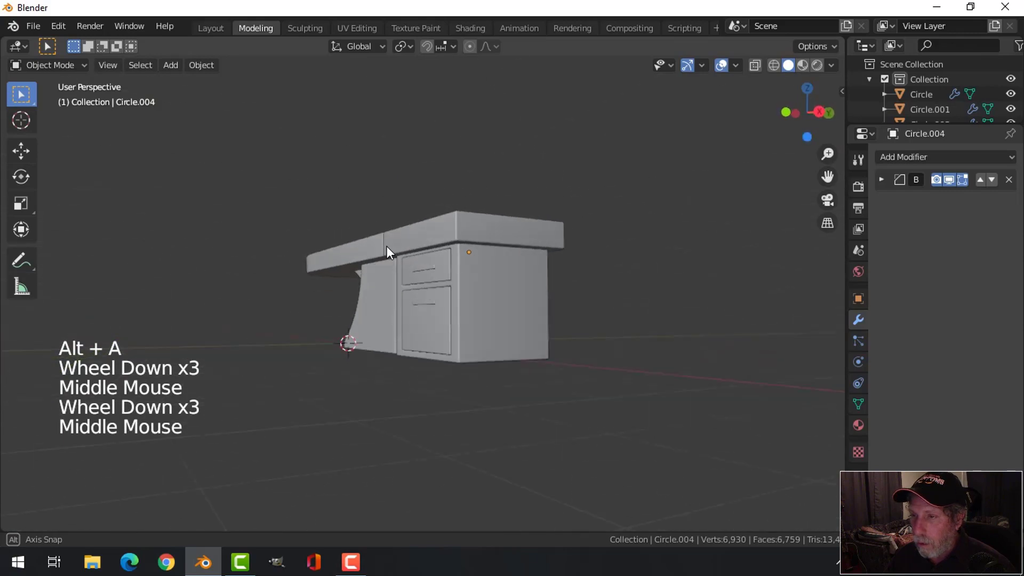
# Bevel the cabinet's vertical corner edges with about five segments and leave Edit Mode.
pyautogui.scroll(3)
pyautogui.middleClick(510, 287)
pyautogui.click(541, 279)
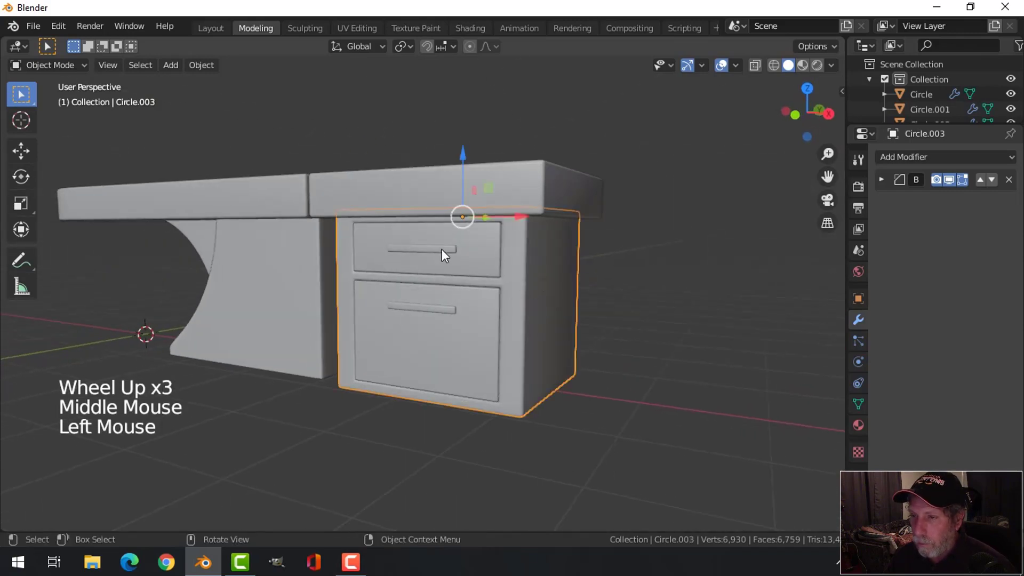
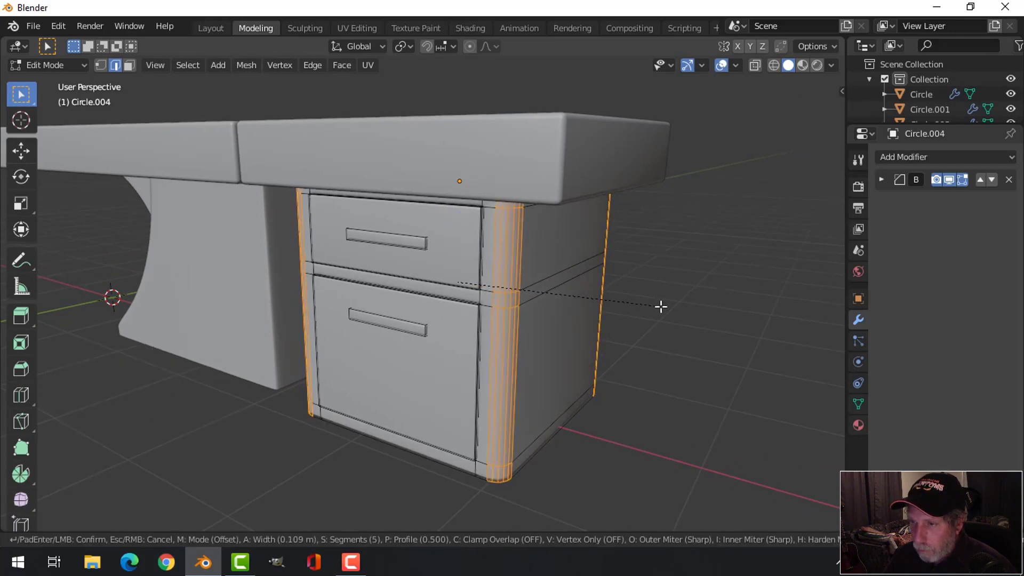
pyautogui.press('alt+a')
pyautogui.press('Tab')
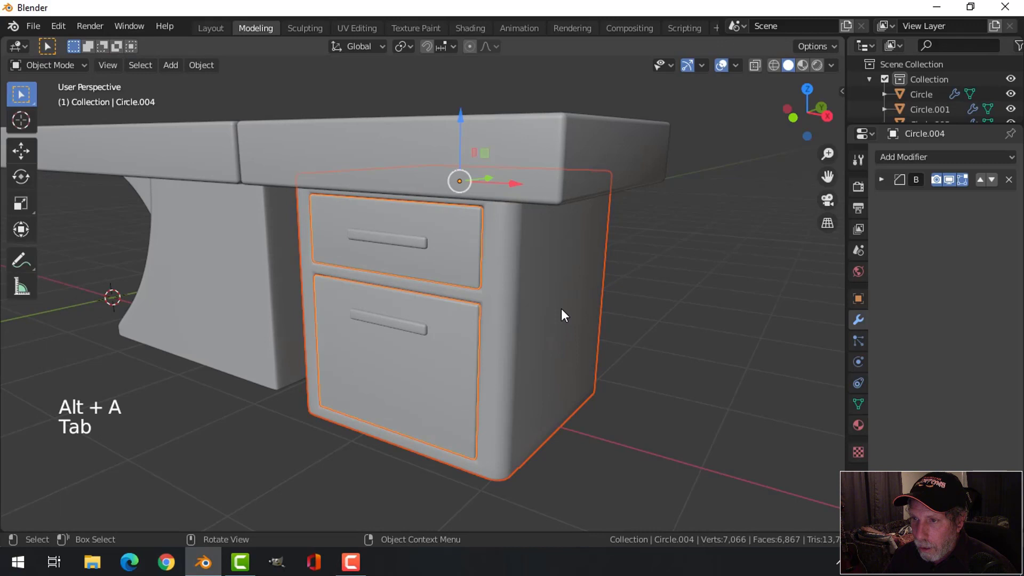
# Select the cabinet body and review the rounded corners from around the desk.
pyautogui.press('alt+a')
pyautogui.click(523, 281)
pyautogui.rightClick(522, 283)
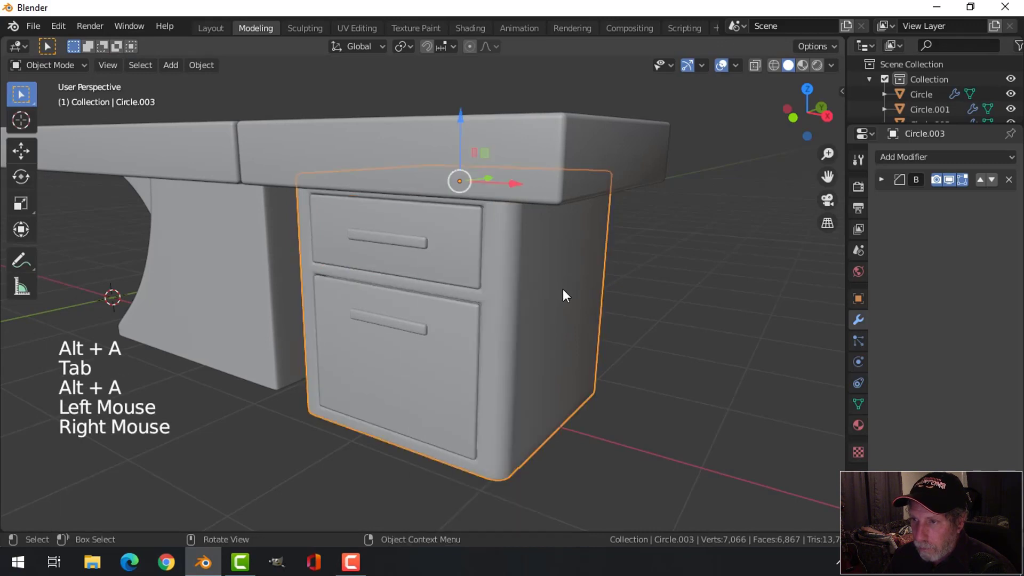
pyautogui.press('alt+a')
pyautogui.scroll(-3)
pyautogui.middleClick(520, 295)
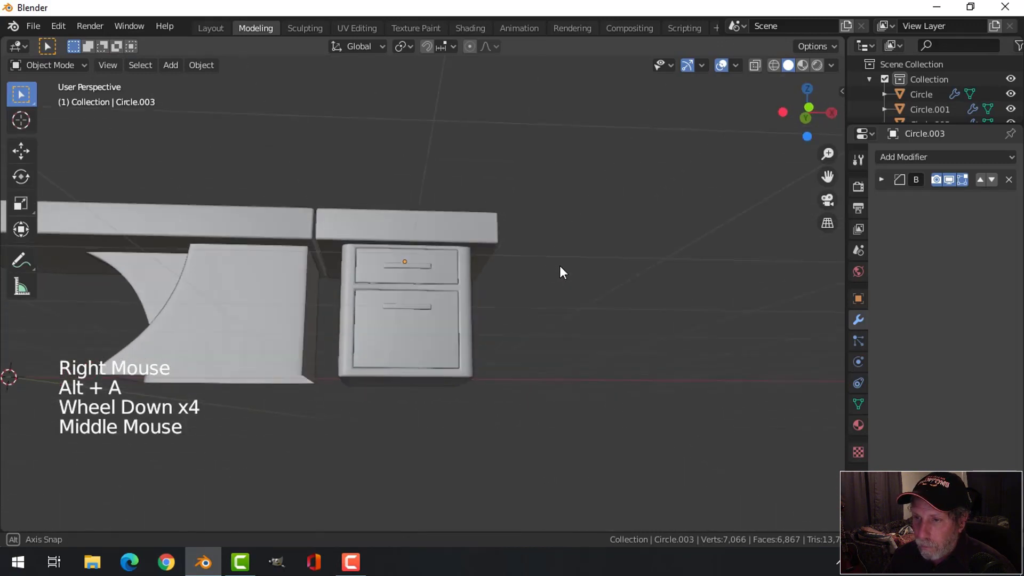
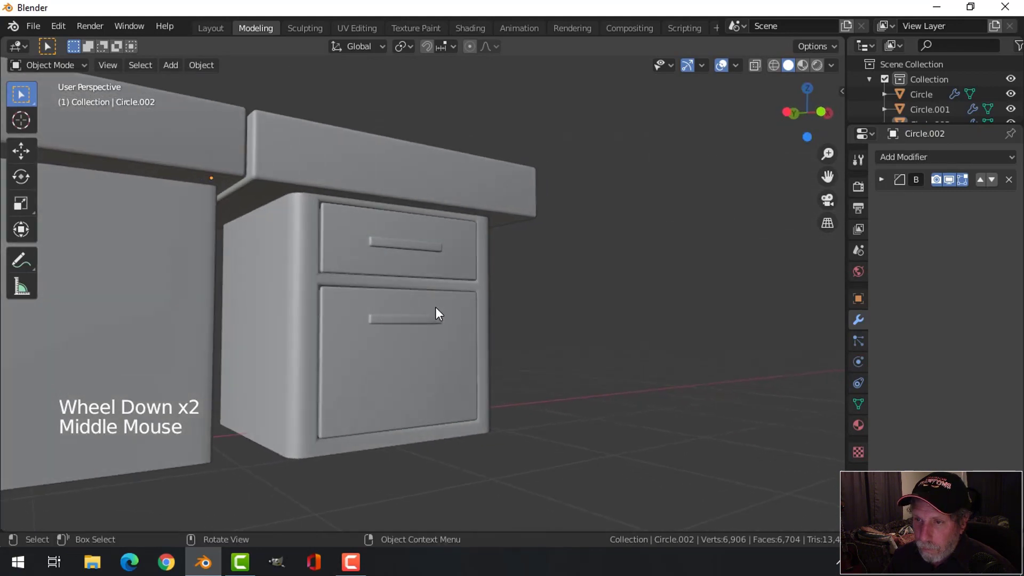
# Zoom in on the finished drawer cabinet to inspect drawers and handles.
pyautogui.scroll(3)
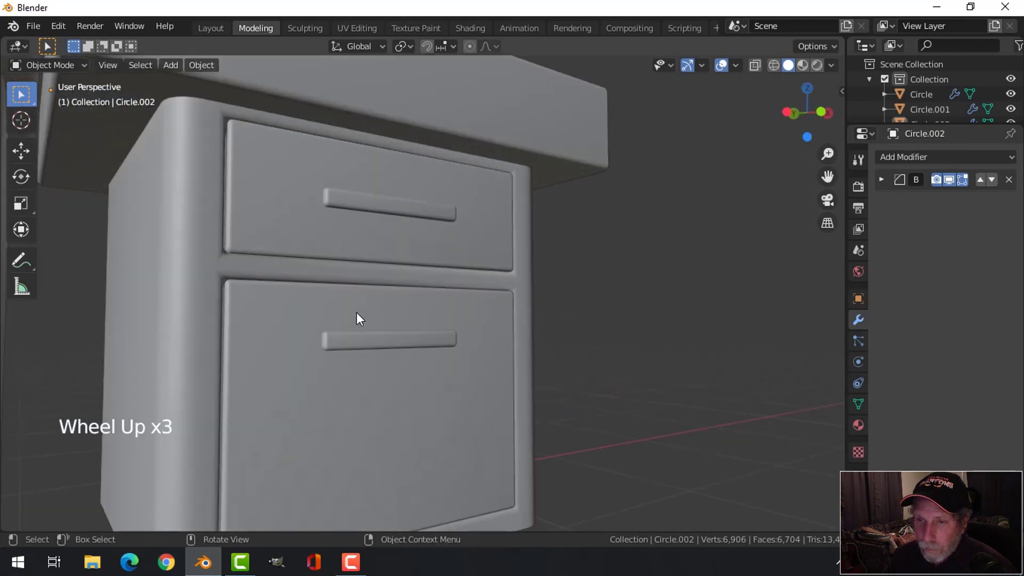
# Review the cabinet's Bevel modifier, keeping the angle limit and arc outer miters.
pyautogui.click(209, 274)
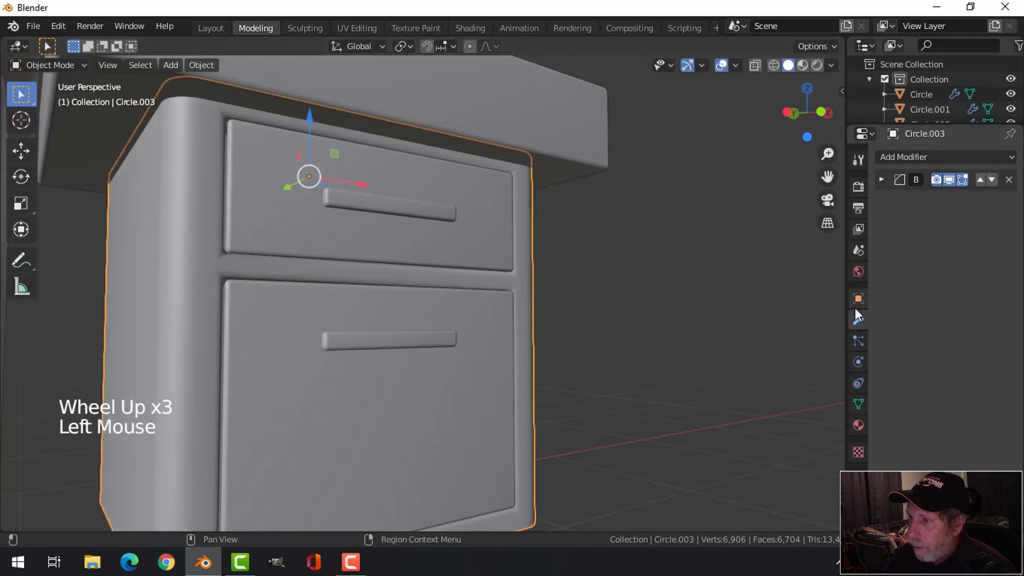
pyautogui.click(887, 184)
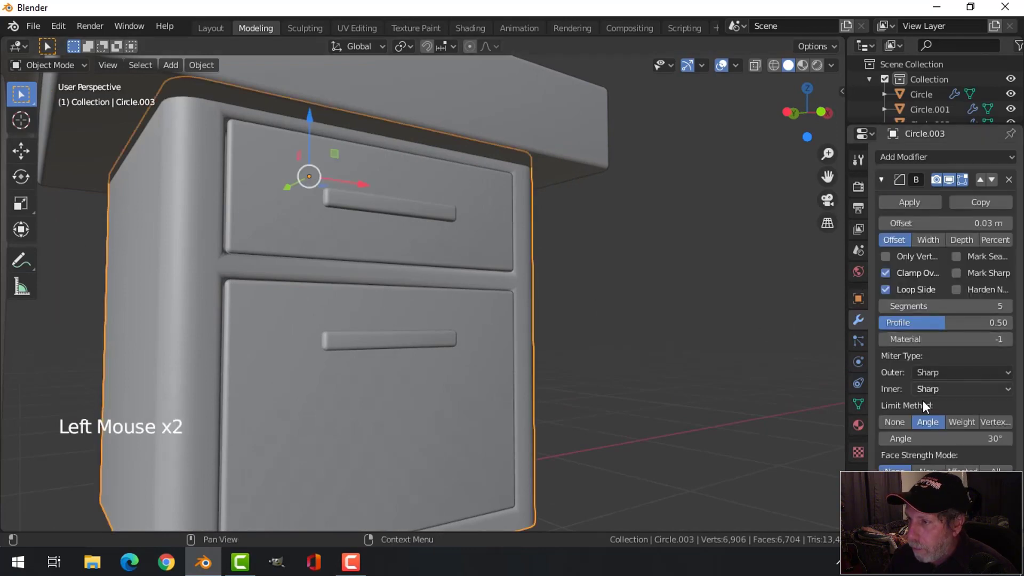
pyautogui.click(903, 425)
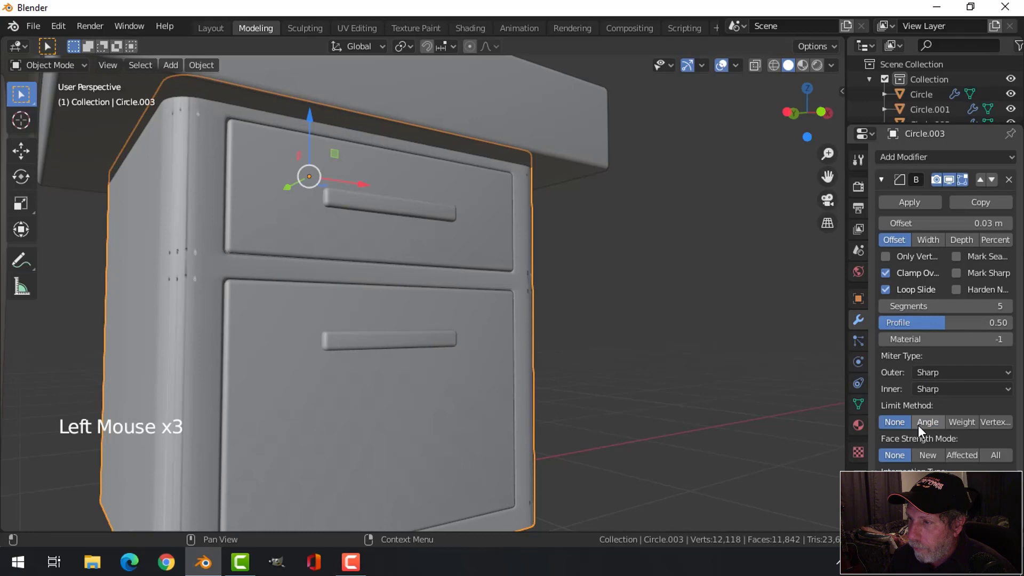
pyautogui.click(930, 427)
pyautogui.click(948, 376)
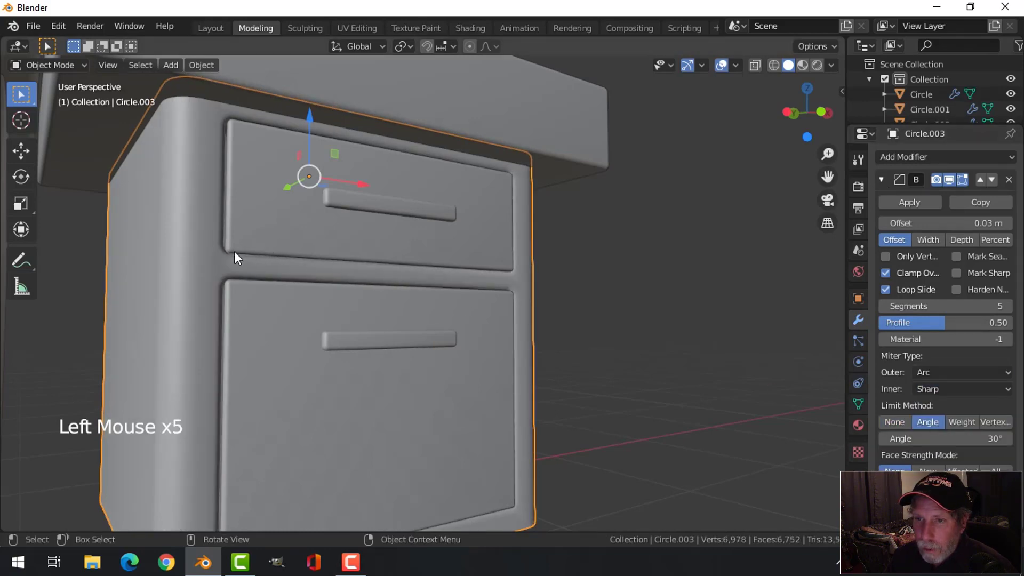
# Inspect the drawer edges up close and add a Weighted Normal modifier (Face Area, 50).
pyautogui.middleClick(521, 301)
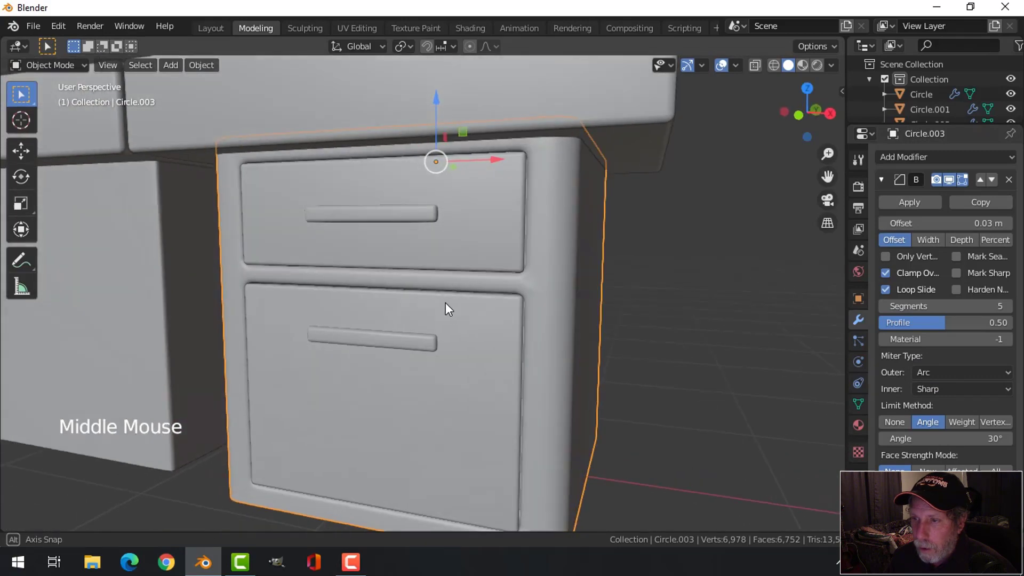
pyautogui.scroll(-3)
pyautogui.middleClick(577, 306)
pyautogui.scroll(3)
pyautogui.middleClick(564, 313)
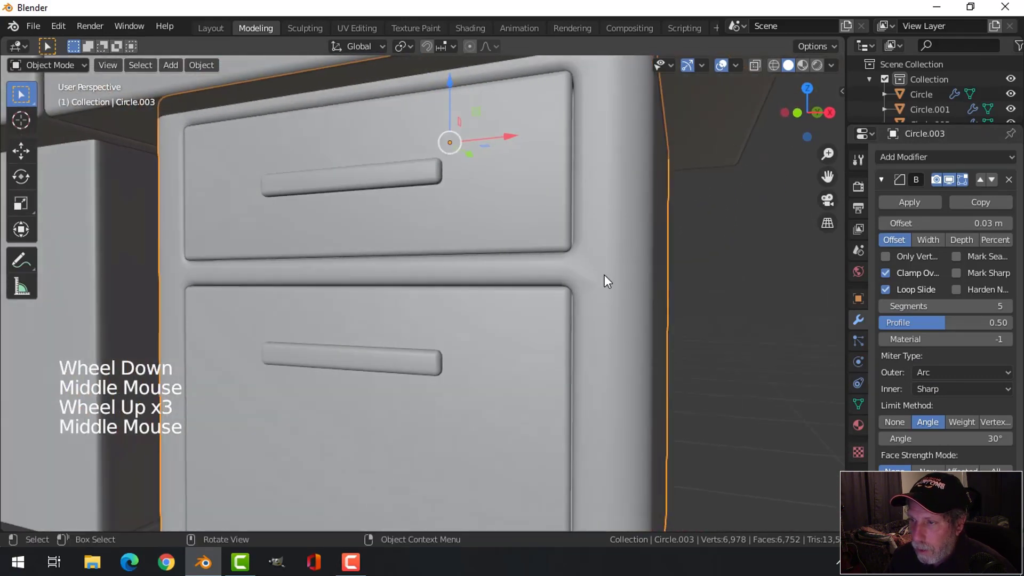
pyautogui.scroll(-3)
pyautogui.middleClick(560, 311)
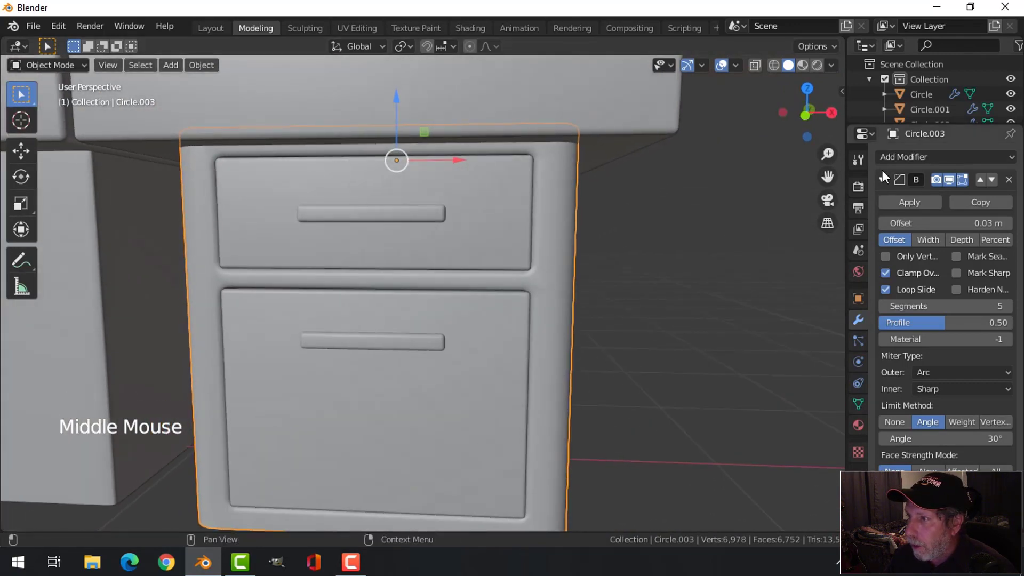
pyautogui.click(896, 163)
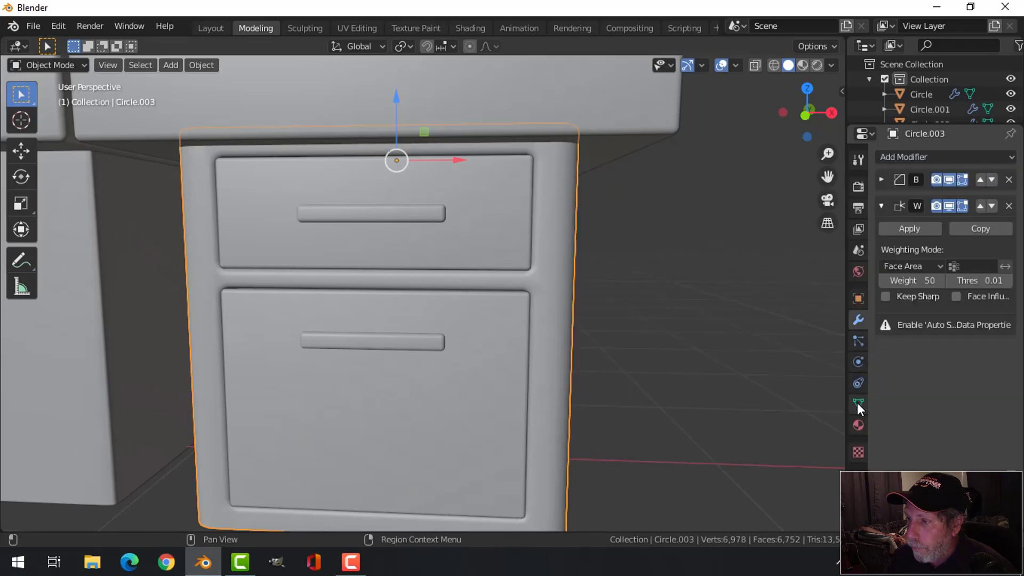
# Enable Auto Smooth at 30° on the cabinet mesh's normals and view the whole desk.
pyautogui.click(862, 407)
pyautogui.click(882, 419)
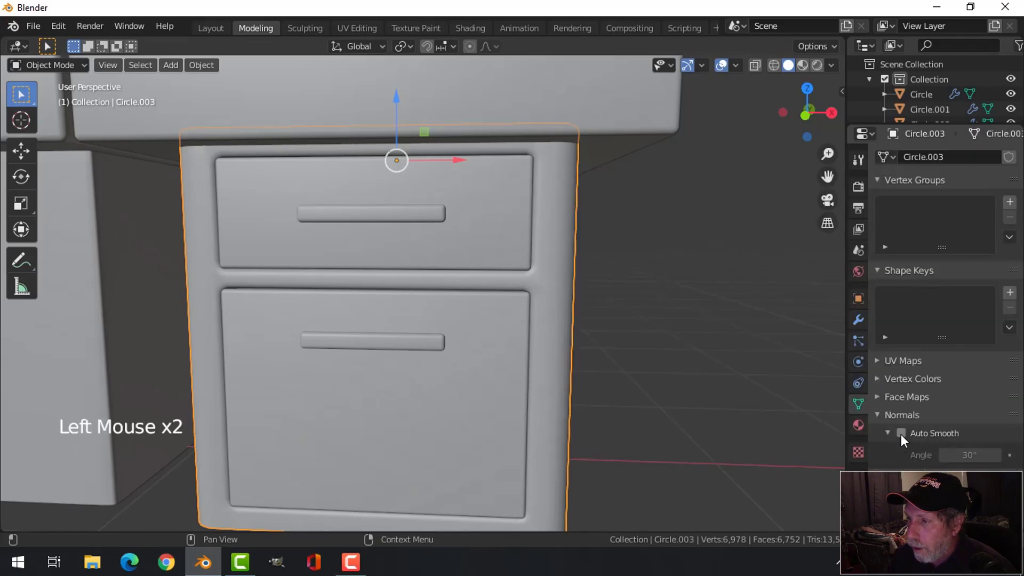
pyautogui.click(906, 438)
pyautogui.middleClick(561, 258)
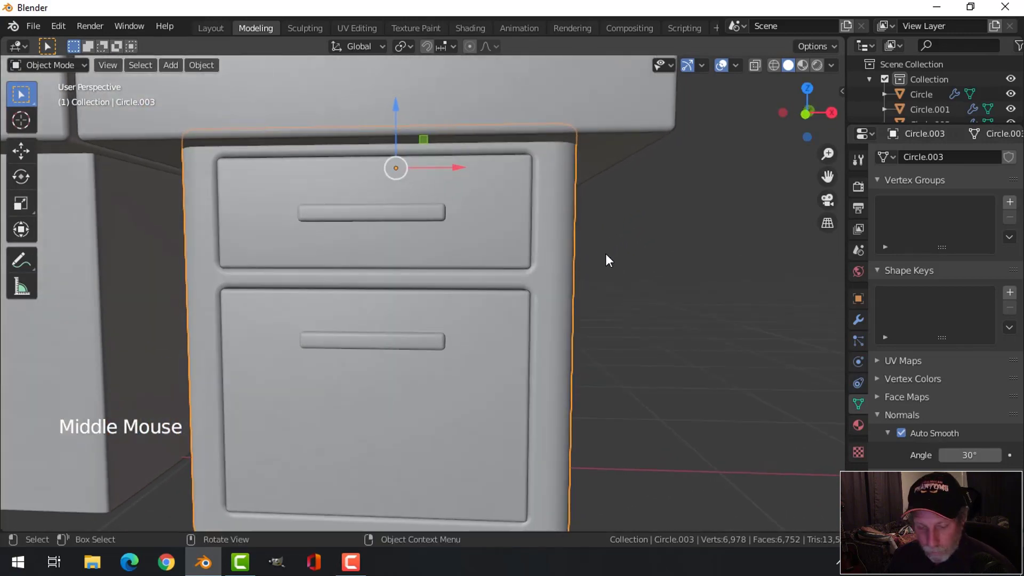
pyautogui.scroll(-3)
pyautogui.press('alt+a')
pyautogui.middleClick(600, 255)
pyautogui.scroll(-3)
pyautogui.middleClick(510, 267)
pyautogui.middleClick(505, 275)
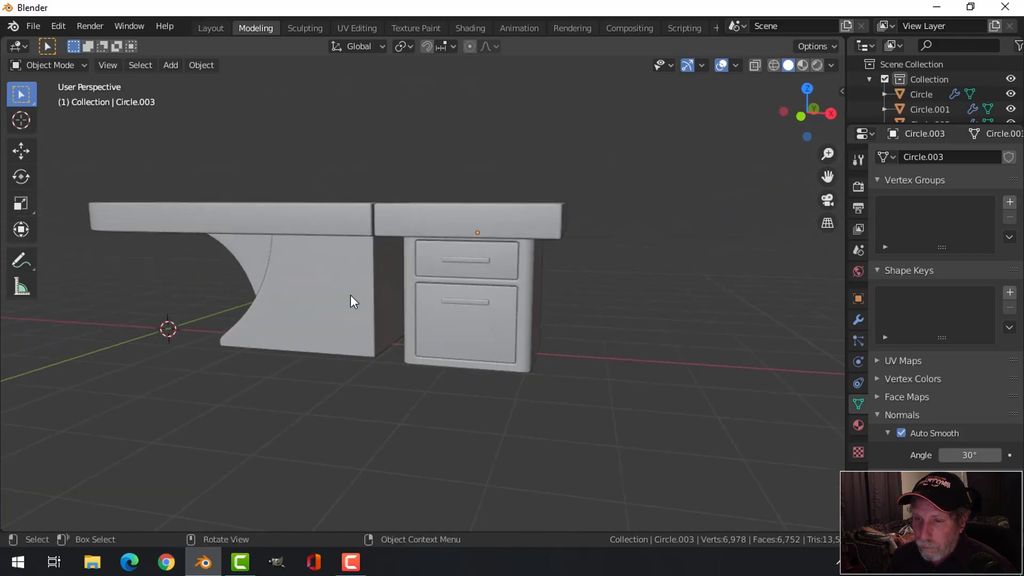
# Select the desk piece beside the cabinet (Circle.001) and enter Edit Mode on it.
pyautogui.middleClick(341, 301)
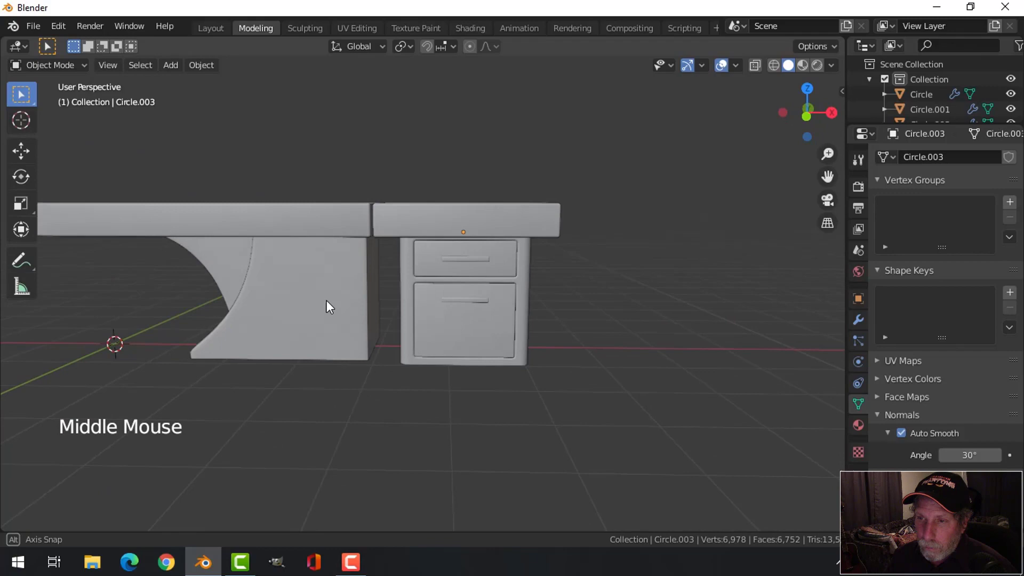
pyautogui.click(374, 295)
pyautogui.press('Tab')
pyautogui.scroll(3)
pyautogui.scroll(3)
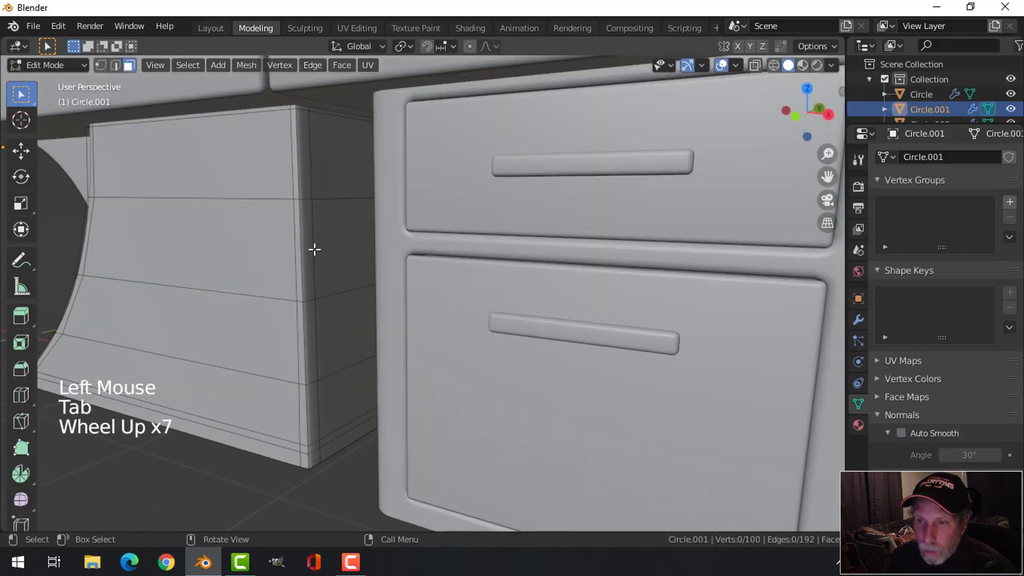
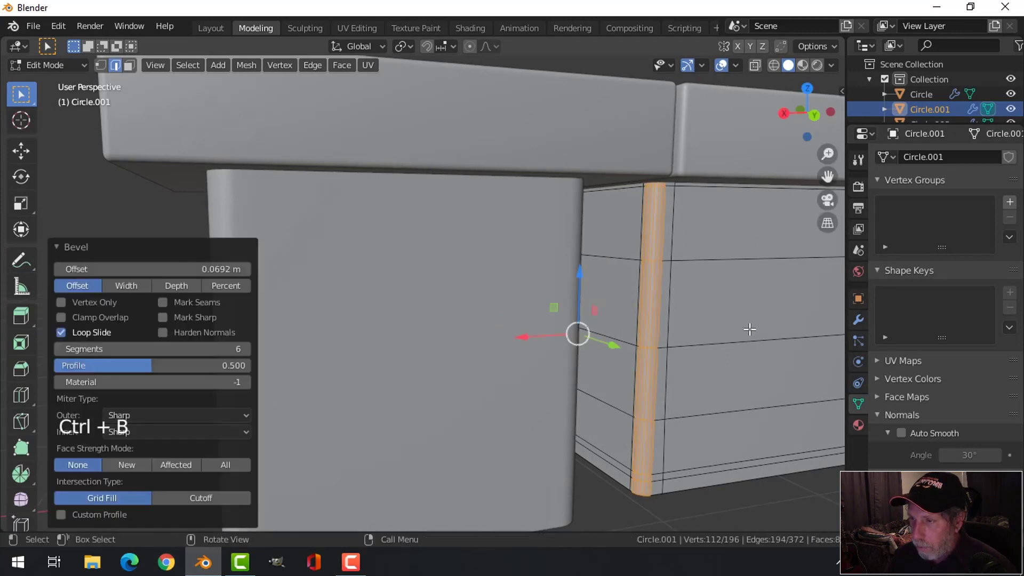
# Bevel its vertical corner edge into a rounded strip and return to Object Mode.
pyautogui.press('alt+a')
pyautogui.press('Tab')
pyautogui.scroll(-3)
pyautogui.press('alt+a')
pyautogui.middleClick(382, 316)
pyautogui.scroll(3)
pyautogui.middleClick(365, 316)
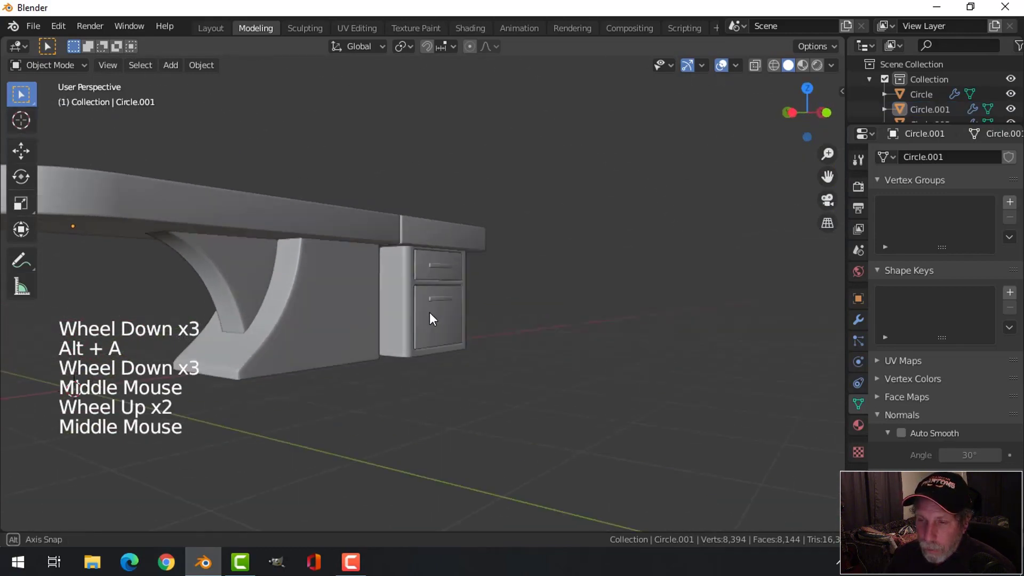
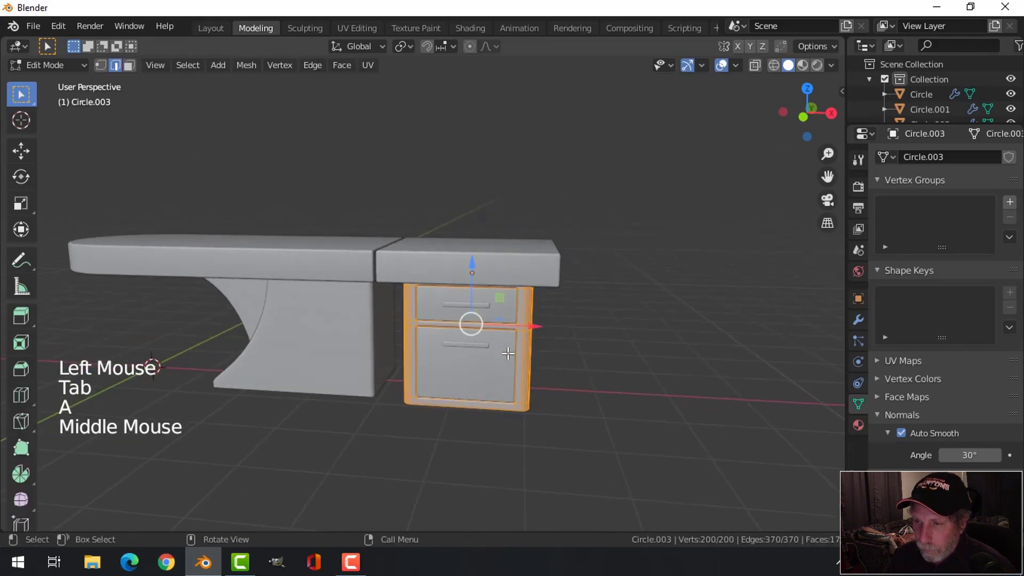
# Attempt a whole-mesh scale on the cabinet, then leave Edit Mode.
pyautogui.press('a')
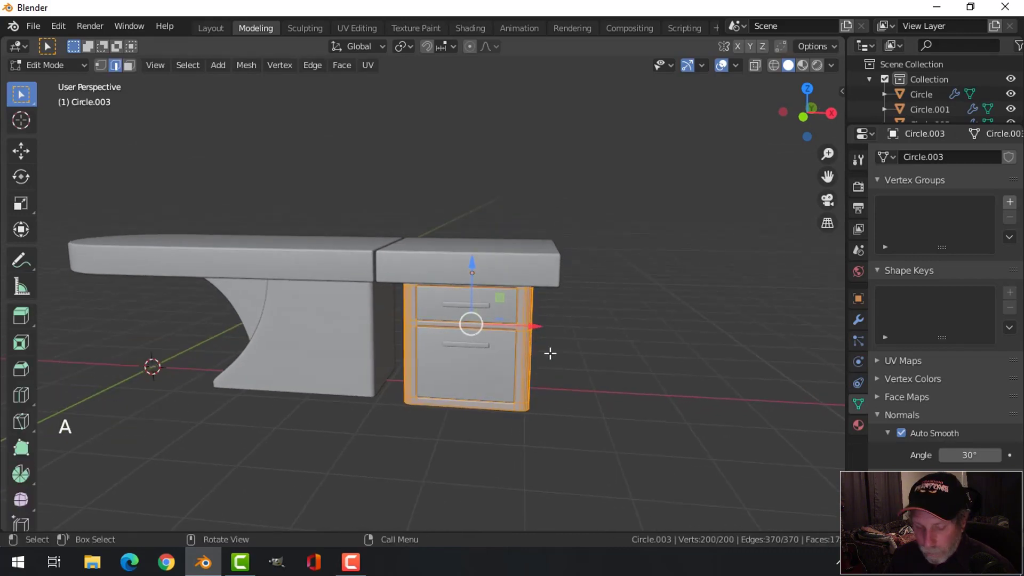
pyautogui.press('s')
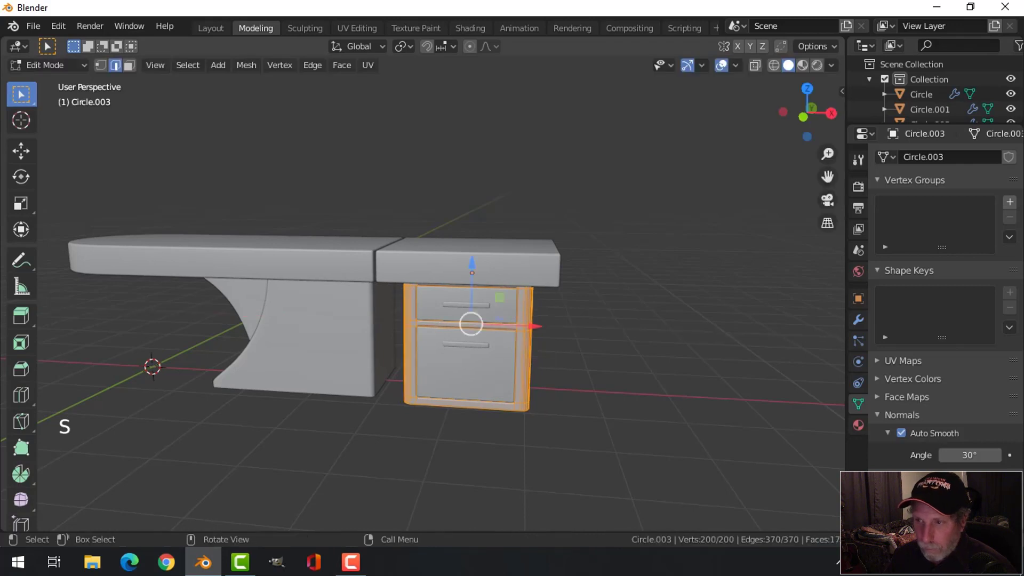
pyautogui.scroll(3)
pyautogui.press('Tab')
# Scale the drawer cabinet Circle.004 slightly wider along X with all geometry selected.
pyautogui.click(541, 323)
pyautogui.press('Tab')
pyautogui.press('a')
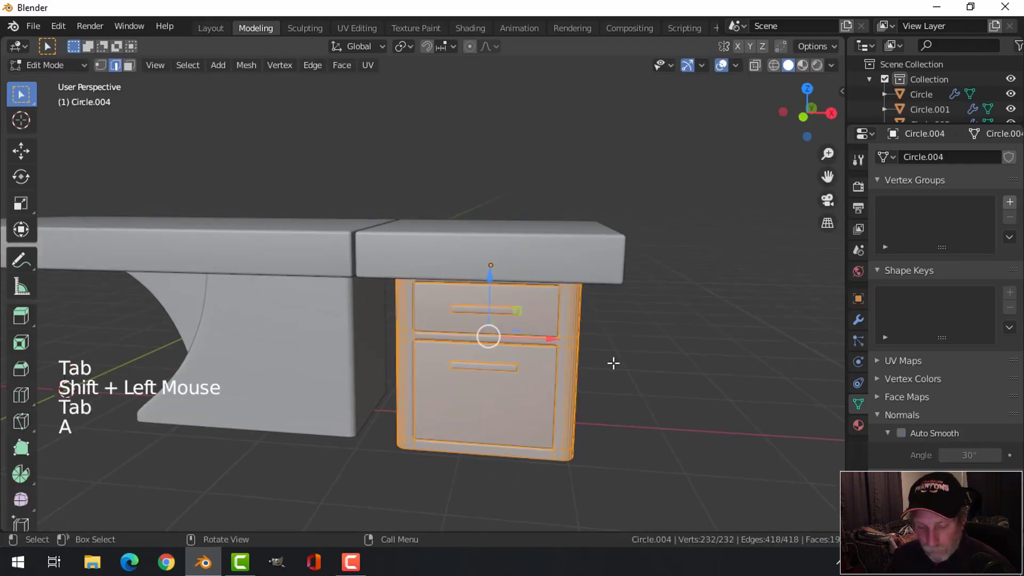
pyautogui.press('s')
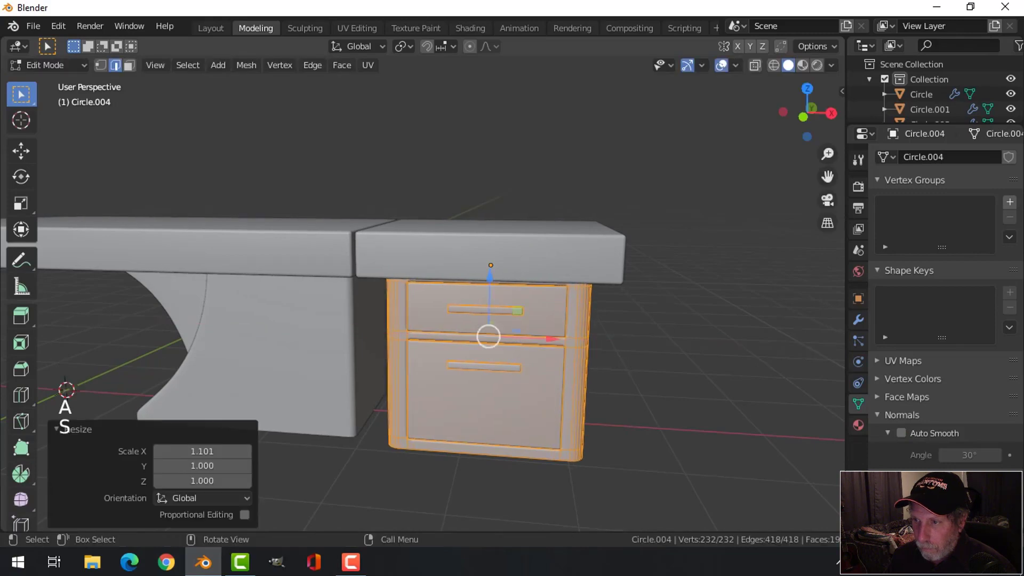
pyautogui.press('alt+a')
pyautogui.press('Tab')
pyautogui.press('alt+a')
pyautogui.scroll(-3)
pyautogui.middleClick(467, 365)
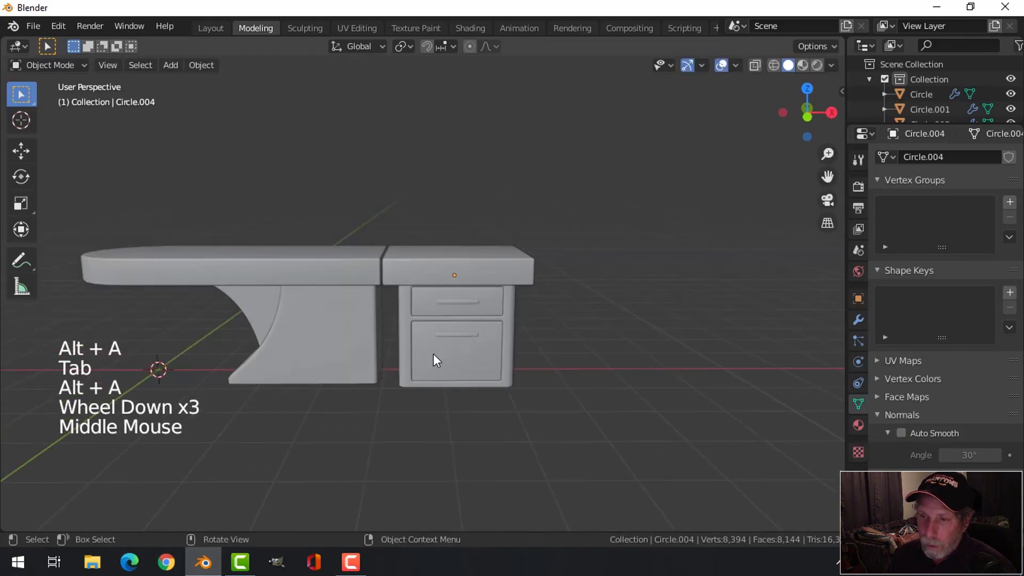
# Duplicate the right slab top with its cabinet and place the copy beside the original along X.
pyautogui.scroll(-3)
pyautogui.middleClick(485, 346)
pyautogui.middleClick(495, 365)
pyautogui.click(473, 327)
pyautogui.click(475, 364)
pyautogui.scroll(3)
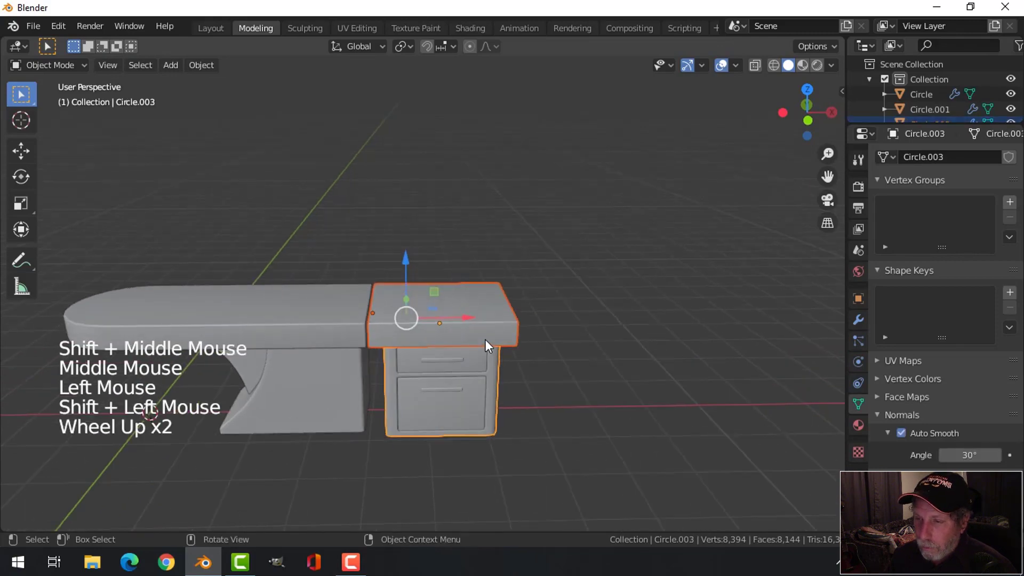
pyautogui.click(471, 323)
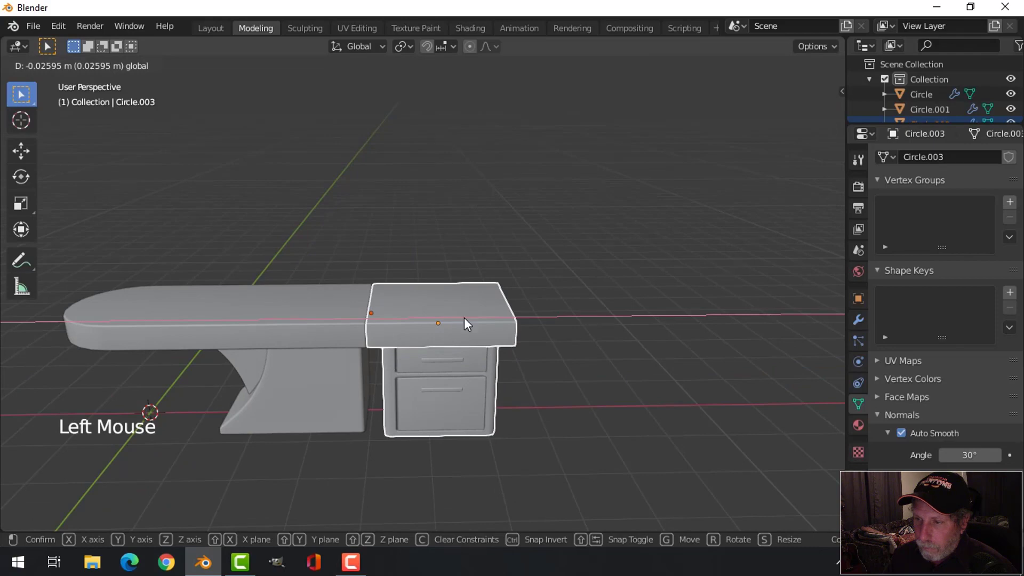
pyautogui.press('shift+d')
pyautogui.click(467, 320)
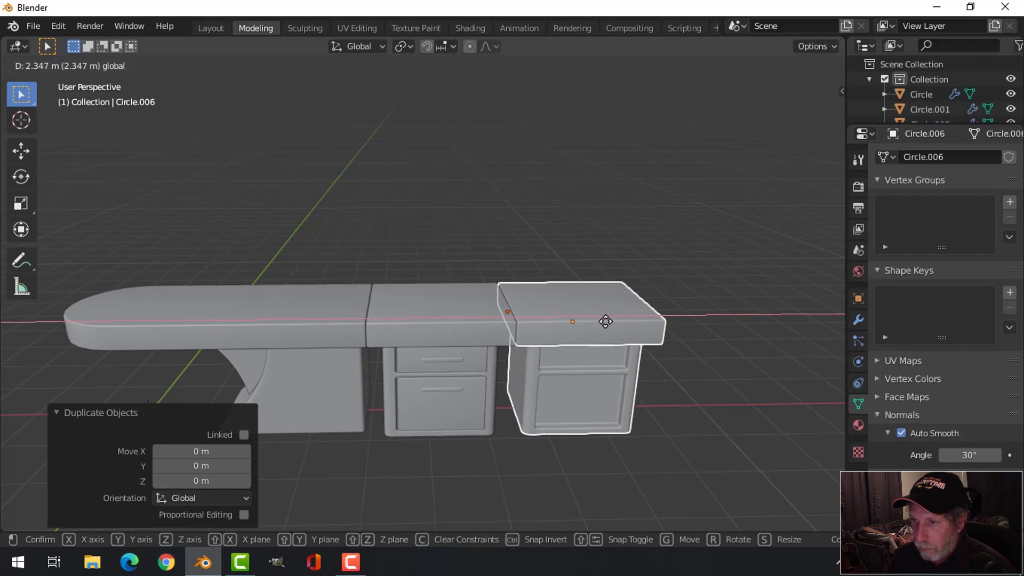
pyautogui.press('alt+a')
# Select a slab top and cabinet pair and switch to front orthographic view.
pyautogui.scroll(-3)
pyautogui.middleClick(521, 385)
pyautogui.scroll(-3)
pyautogui.middleClick(466, 366)
pyautogui.scroll(3)
pyautogui.middleClick(489, 318)
pyautogui.middleClick(464, 315)
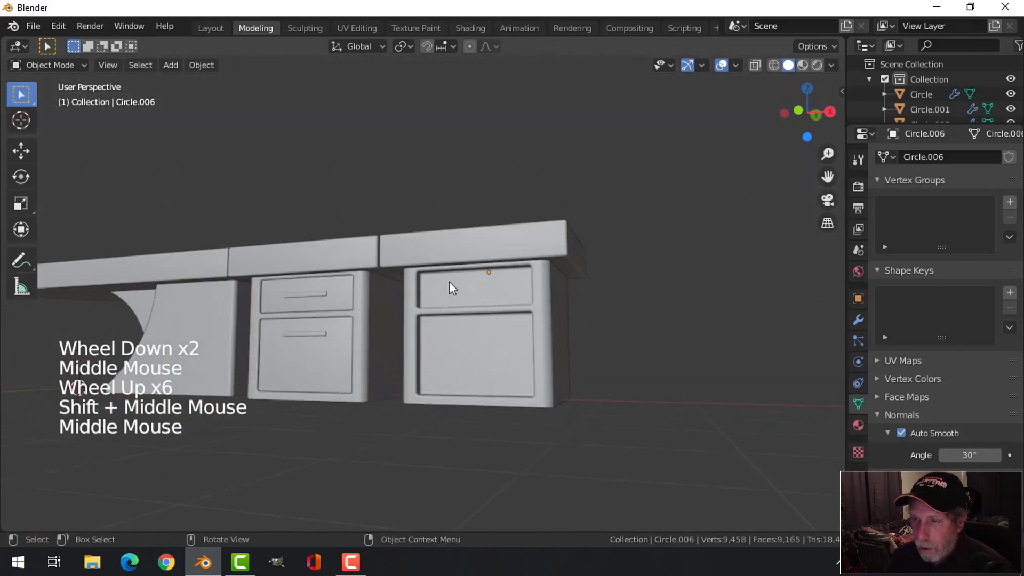
pyautogui.click(316, 294)
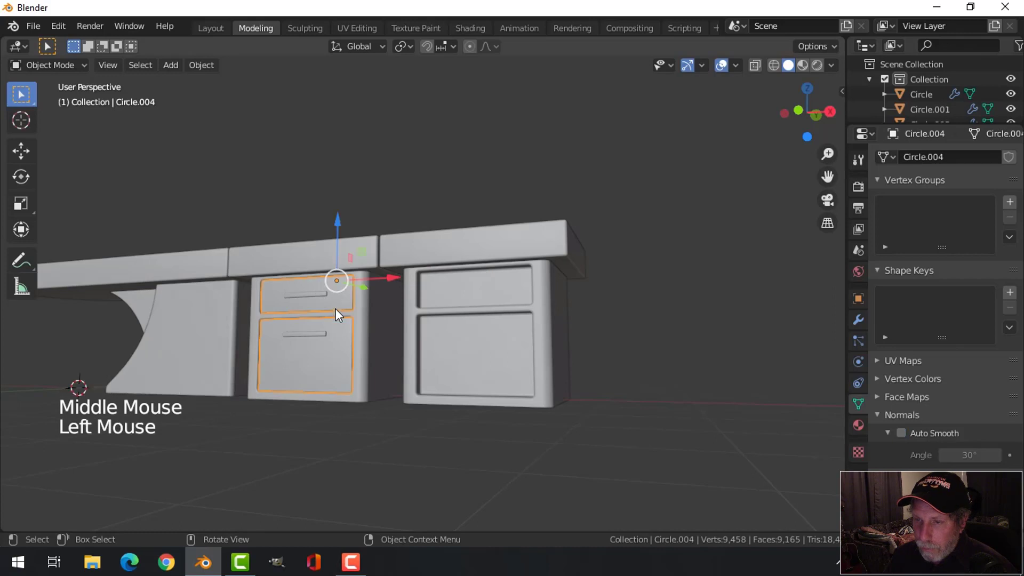
pyautogui.click(316, 301)
pyautogui.click(350, 306)
pyautogui.middleClick(442, 333)
pyautogui.press('KP_1')
pyautogui.middleClick(424, 336)
# Duplicate the slab and cabinet again and slide the copy to the end of the desk row.
pyautogui.press('shift+d')
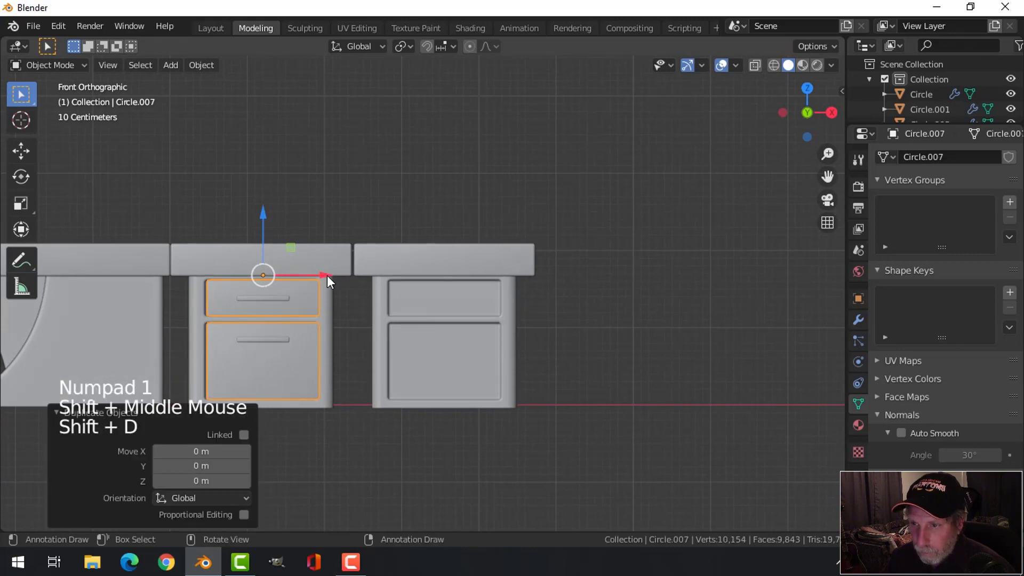
pyautogui.click(327, 279)
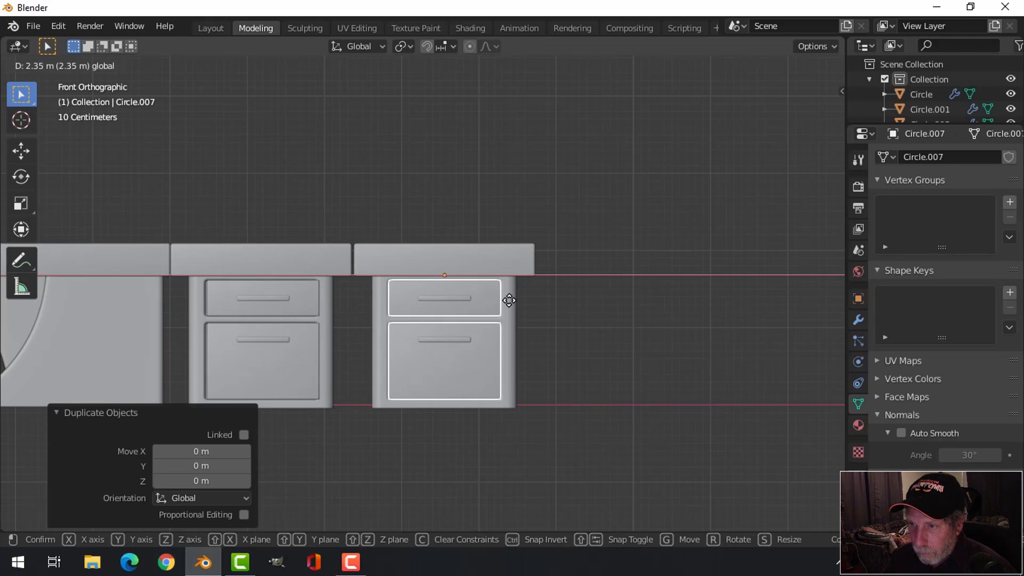
pyautogui.press('alt+a')
pyautogui.scroll(3)
pyautogui.middleClick(349, 340)
pyautogui.scroll(3)
pyautogui.click(272, 298)
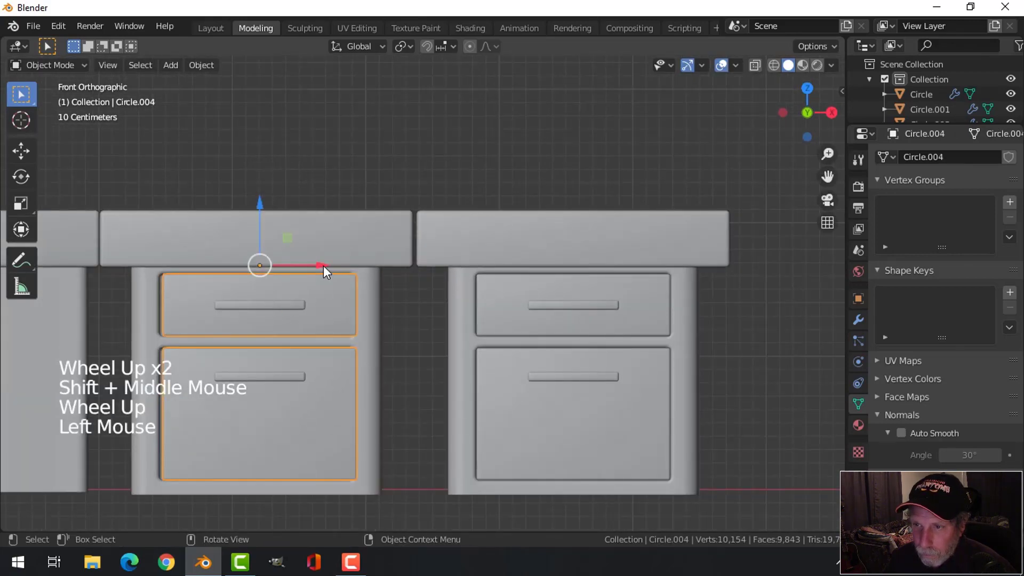
# Nudge the middle slab top down about 3 cm so the tops line up.
pyautogui.click(324, 270)
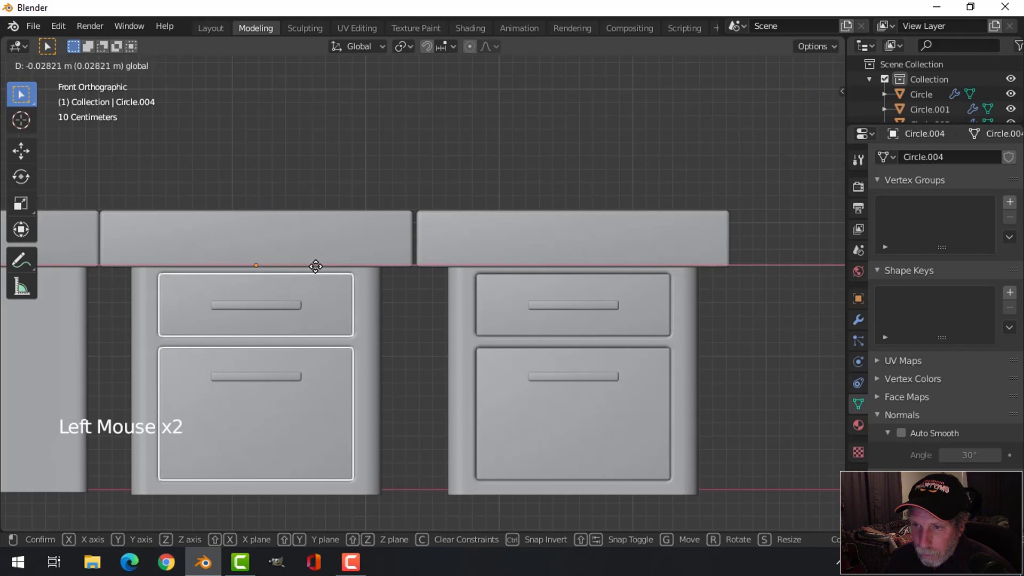
pyautogui.press('alt+a')
pyautogui.scroll(-3)
pyautogui.middleClick(439, 329)
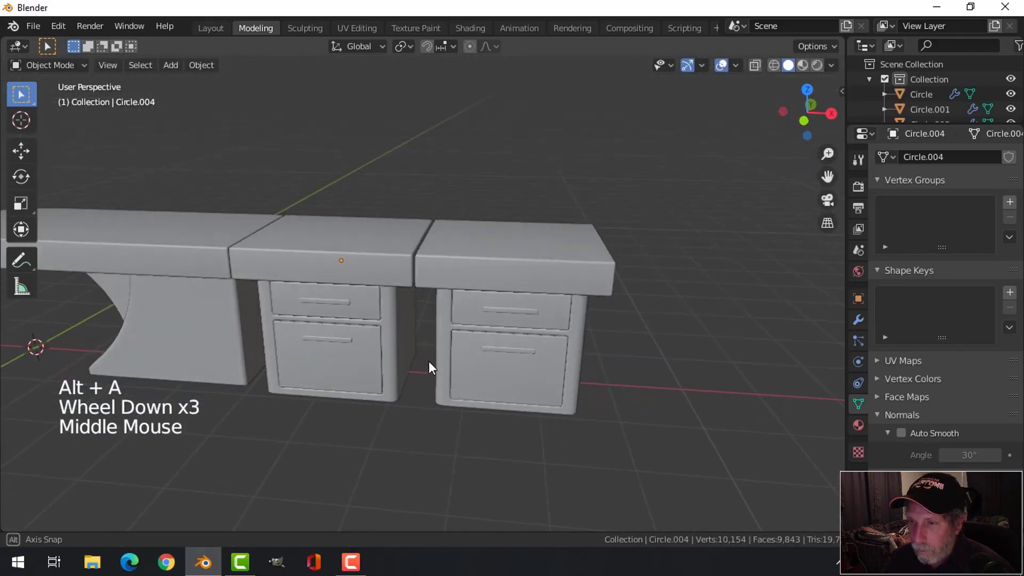
pyautogui.click(466, 275)
# Shift the end slab top and cabinet, then select the curved-support end piece.
pyautogui.scroll(3)
pyautogui.click(454, 328)
pyautogui.scroll(3)
pyautogui.click(519, 322)
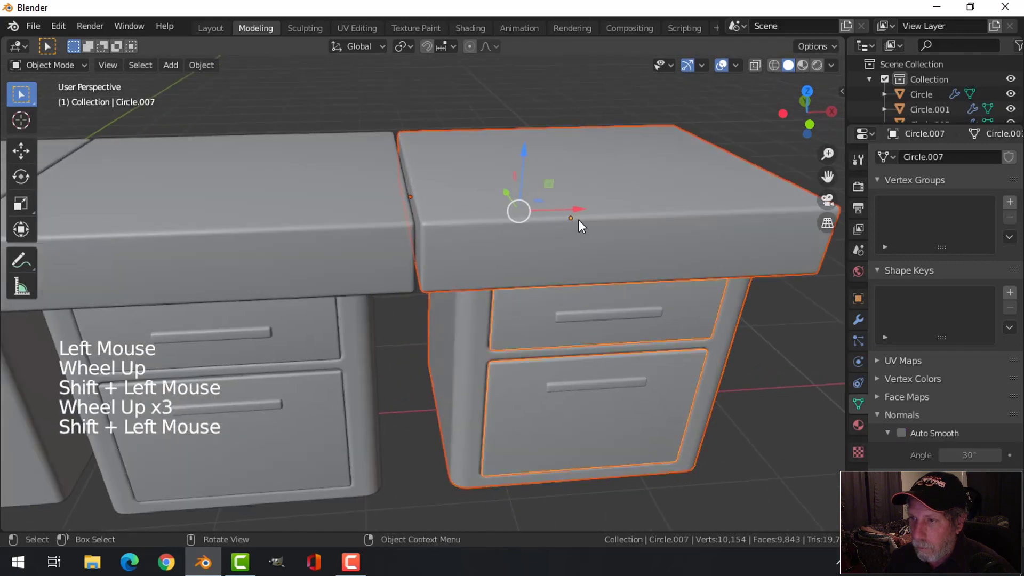
pyautogui.click(582, 215)
pyautogui.press('alt+a')
pyautogui.scroll(-3)
pyautogui.click(143, 260)
pyautogui.scroll(-3)
pyautogui.click(154, 338)
pyautogui.doubleClick(81, 325)
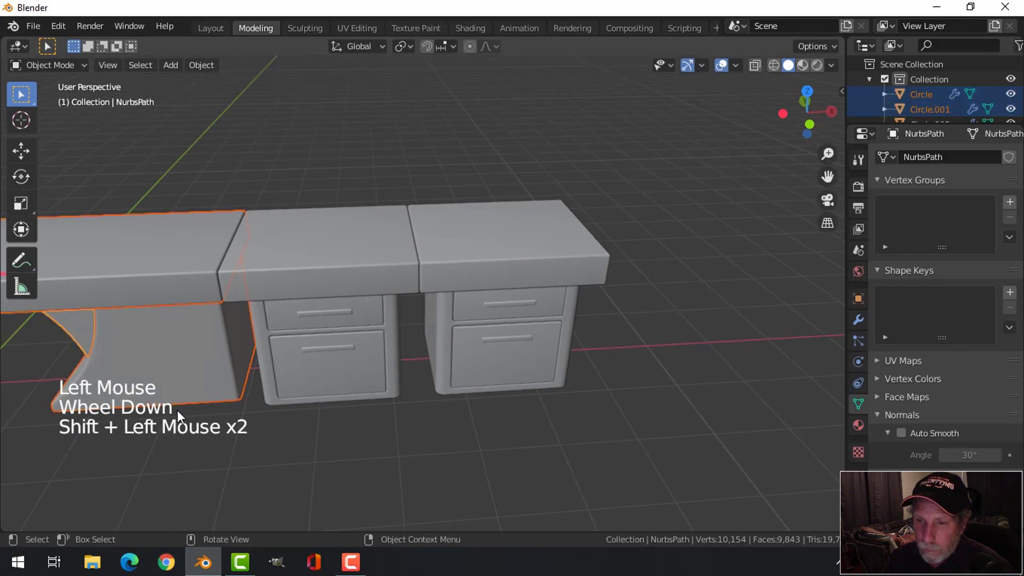
# Move the curved end piece clear of the row and reselect it.
pyautogui.scroll(-3)
pyautogui.middleClick(281, 337)
pyautogui.scroll(3)
pyautogui.middleClick(319, 318)
pyautogui.press('alt+a')
pyautogui.scroll(-3)
pyautogui.middleClick(491, 336)
pyautogui.middleClick(466, 352)
pyautogui.scroll(3)
pyautogui.click(241, 292)
pyautogui.click(269, 338)
pyautogui.doubleClick(222, 326)
pyautogui.scroll(-3)
pyautogui.middleClick(315, 352)
# Duplicate the curved end piece and rotate the copy about the vertical axis.
pyautogui.press('shift+d')
pyautogui.click(286, 304)
pyautogui.middleClick(629, 346)
pyautogui.press('r')
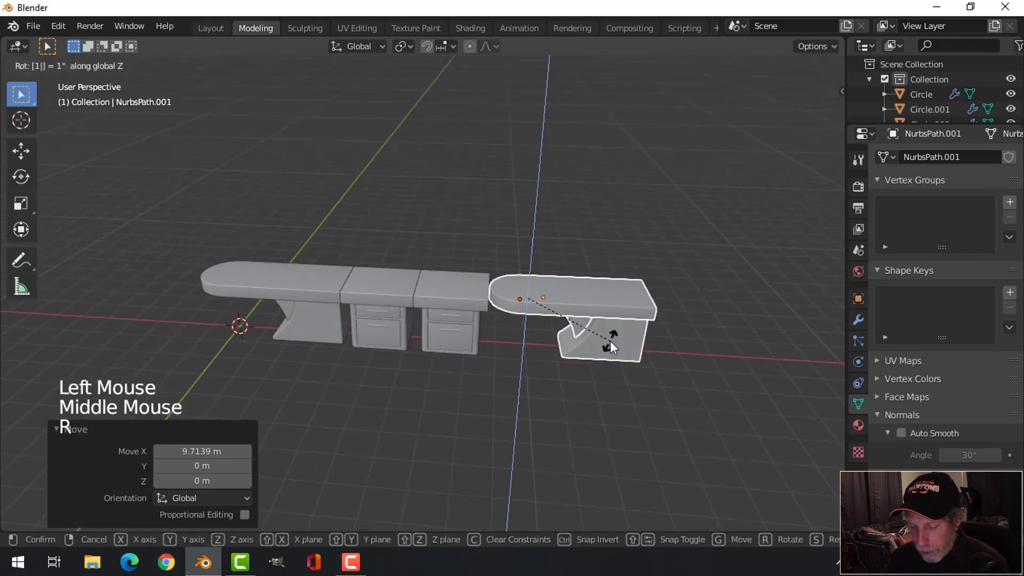
pyautogui.click(592, 307)
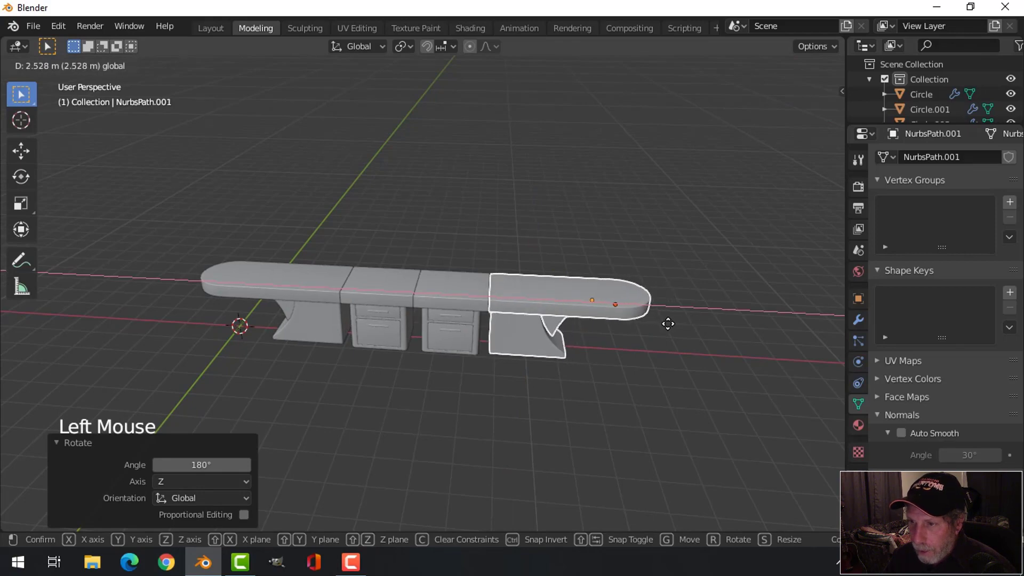
pyautogui.scroll(3)
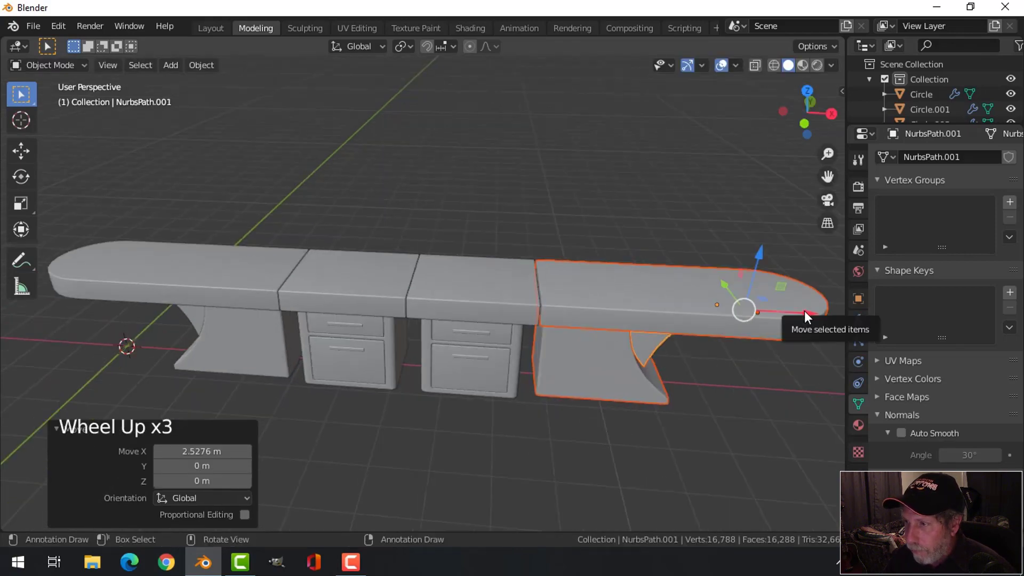
pyautogui.click(808, 318)
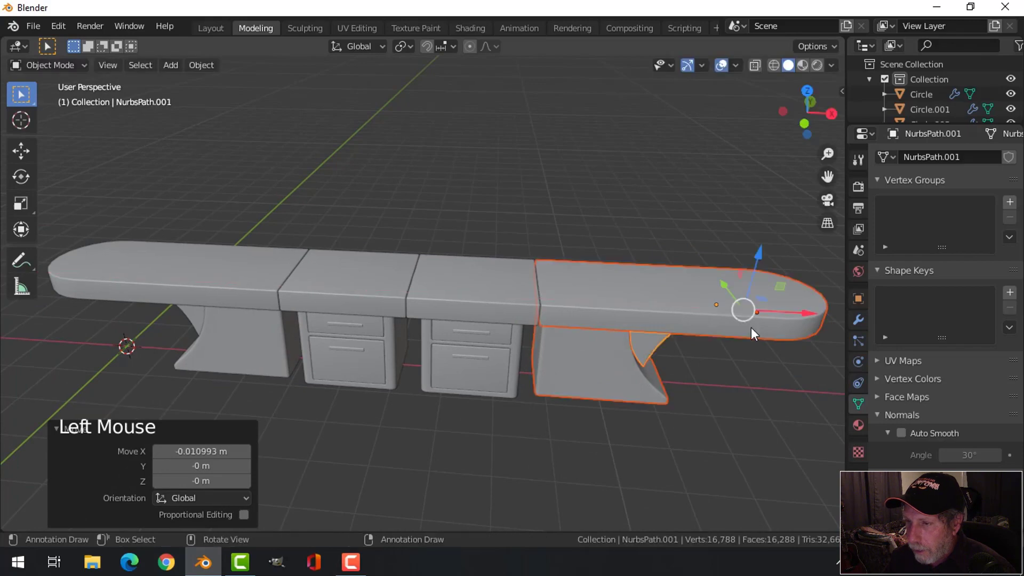
# Rotate the end piece 90° about Z so its slab runs perpendicular to the desk row.
pyautogui.scroll(-3)
pyautogui.middleClick(624, 343)
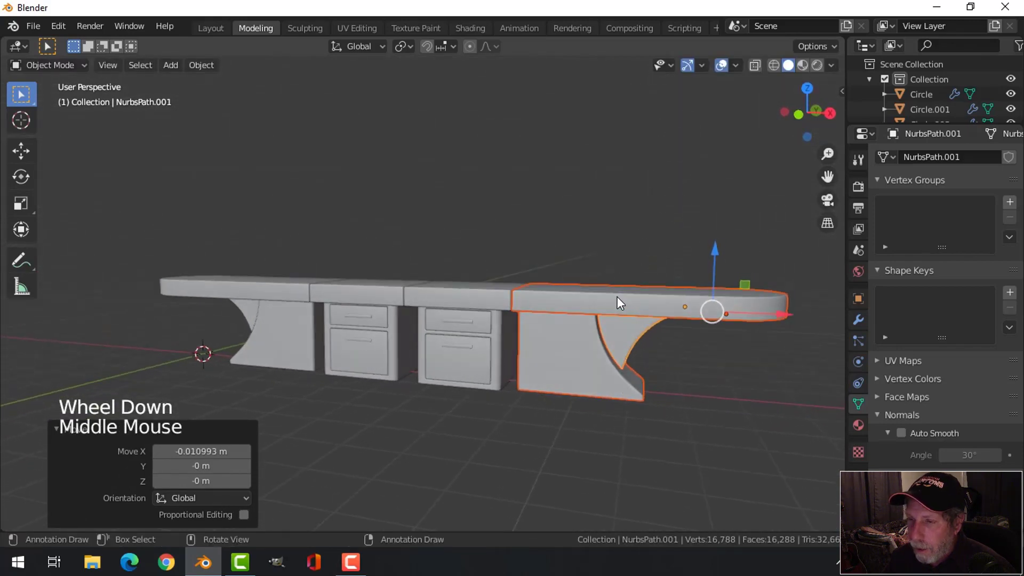
pyautogui.scroll(-3)
pyautogui.middleClick(603, 329)
pyautogui.middleClick(596, 336)
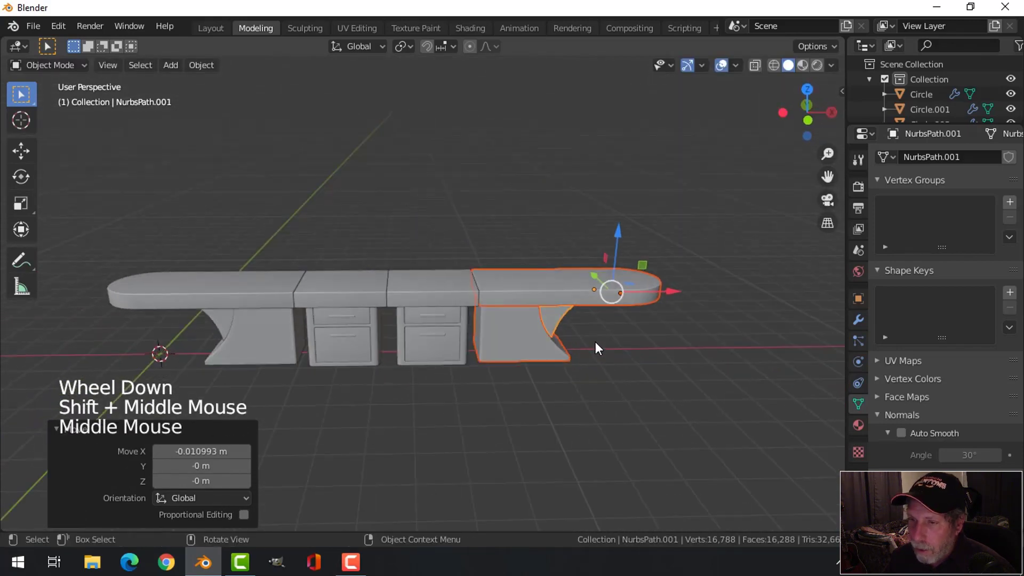
pyautogui.middleClick(559, 343)
pyautogui.middleClick(576, 349)
pyautogui.press('r')
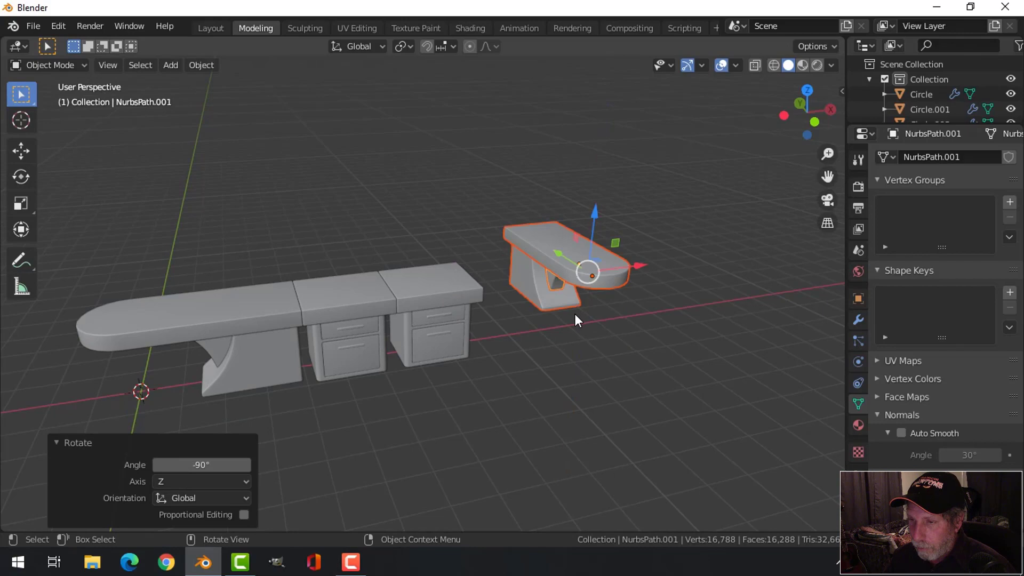
pyautogui.middleClick(553, 323)
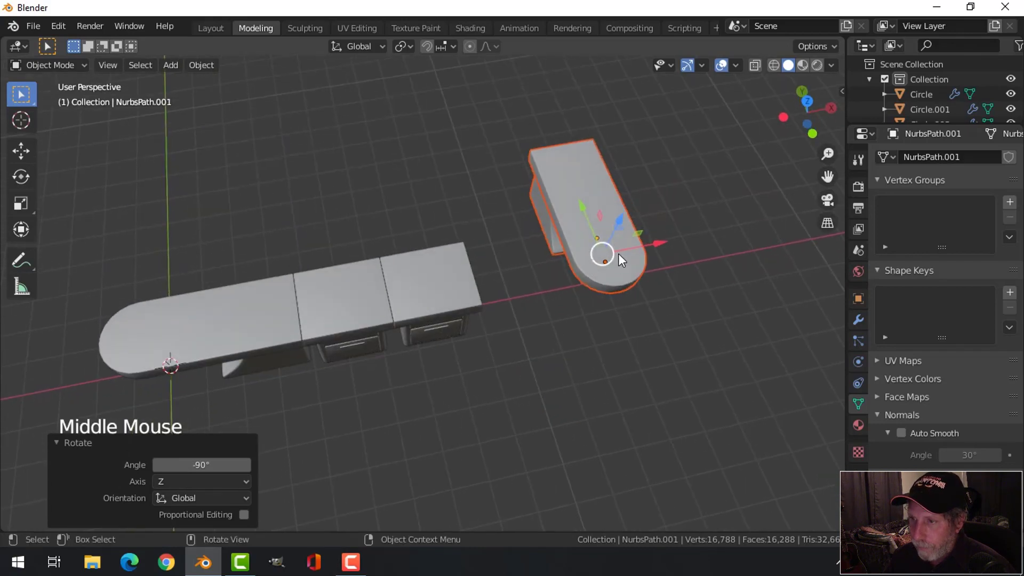
# In top view move the end piece to the row's end to form the L.
pyautogui.press('KP_7')
pyautogui.press('g')
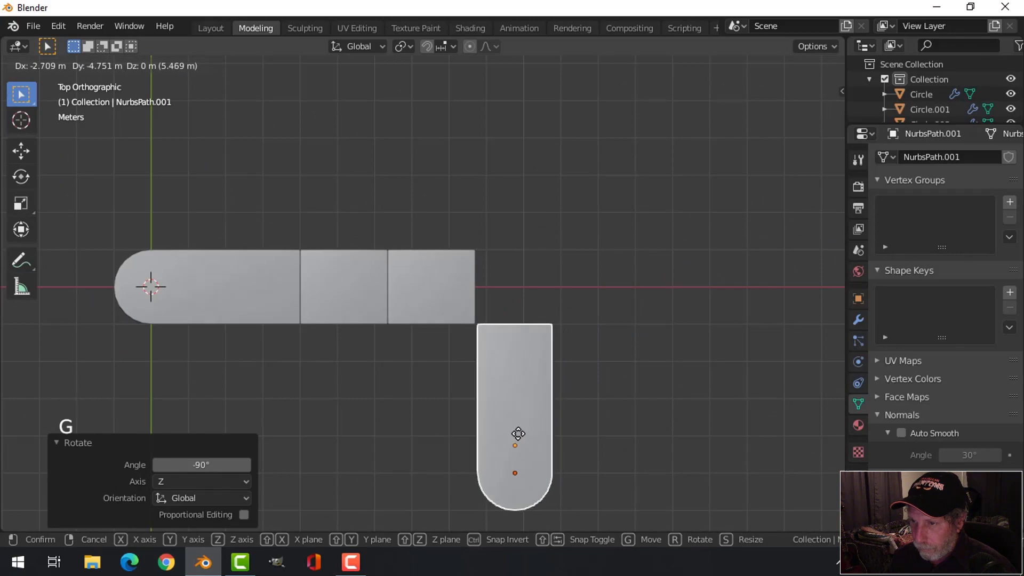
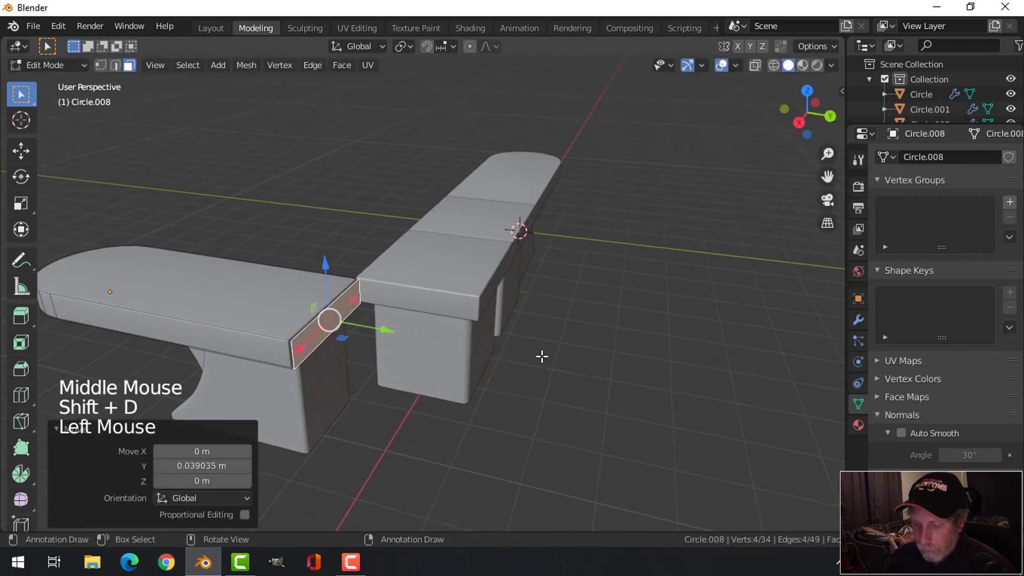
pyautogui.press('p')
pyautogui.press('Tab')
pyautogui.click(340, 317)
# Set a slab top's origin to its geometry via Object > Set Origin.
pyautogui.click(209, 66)
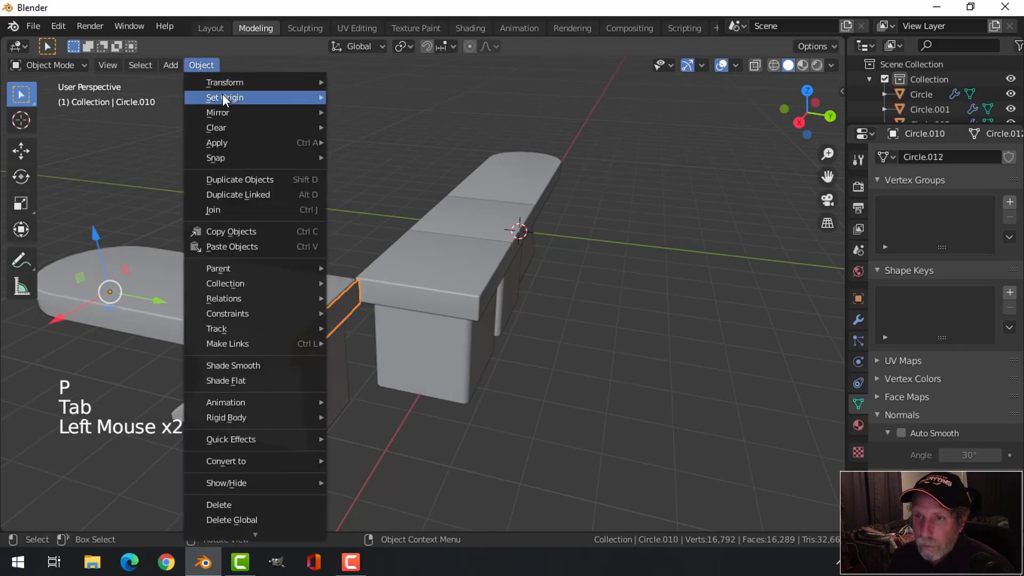
pyautogui.middleClick(408, 246)
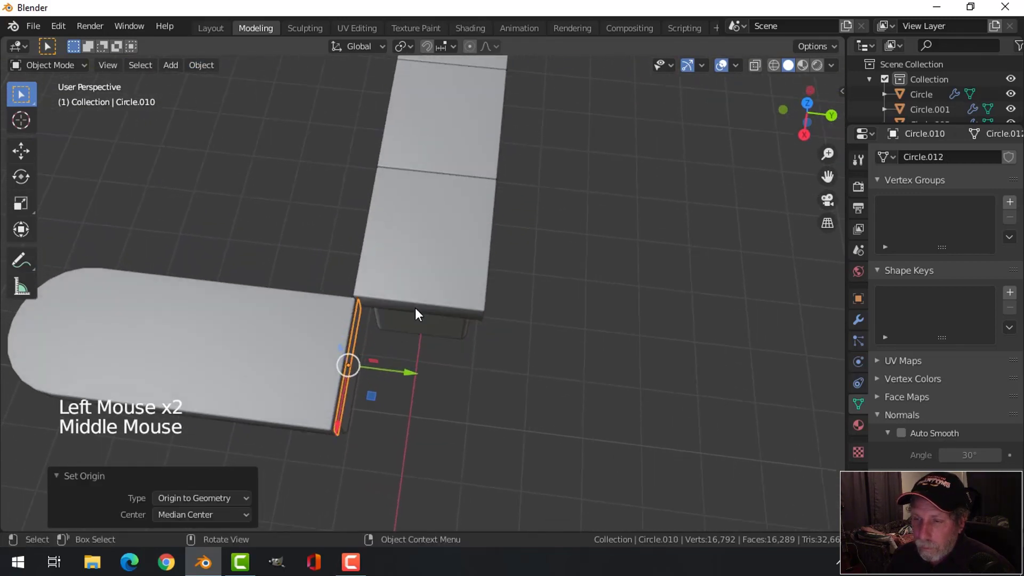
pyautogui.click(410, 373)
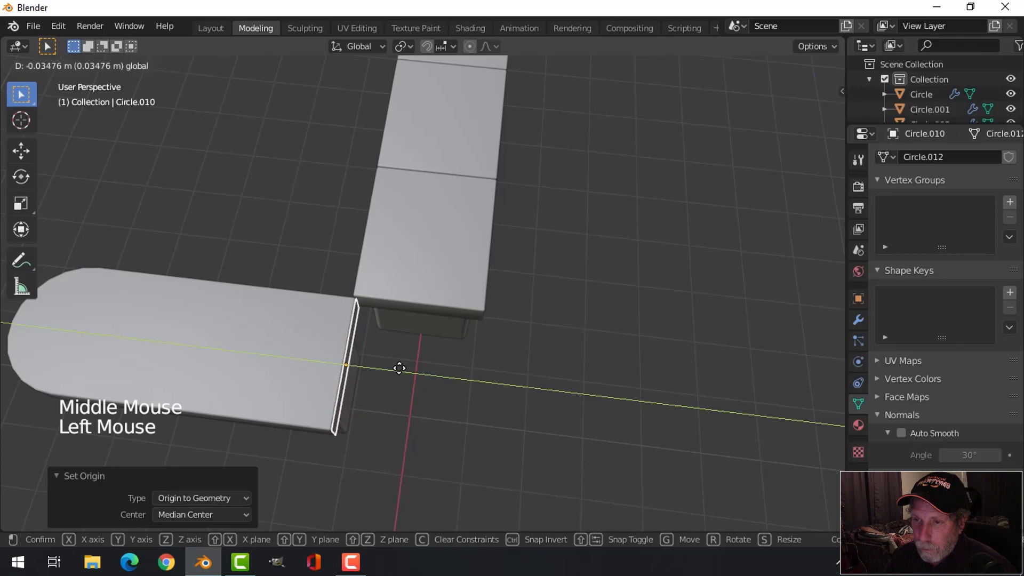
pyautogui.middleClick(444, 324)
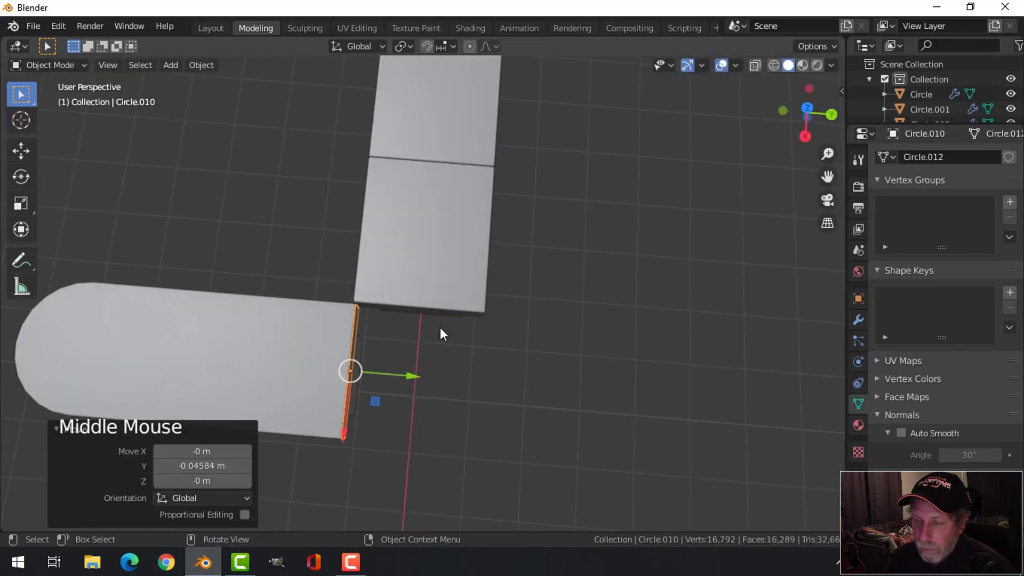
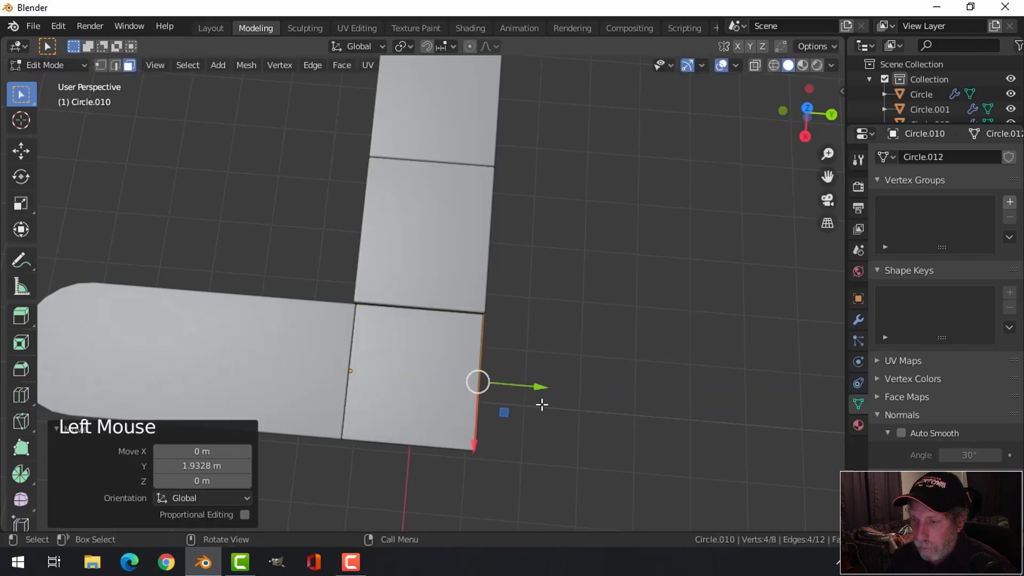
# In top view enable snapping to drag the slab's edge flush onto the adjoining slab.
pyautogui.press('KP_7')
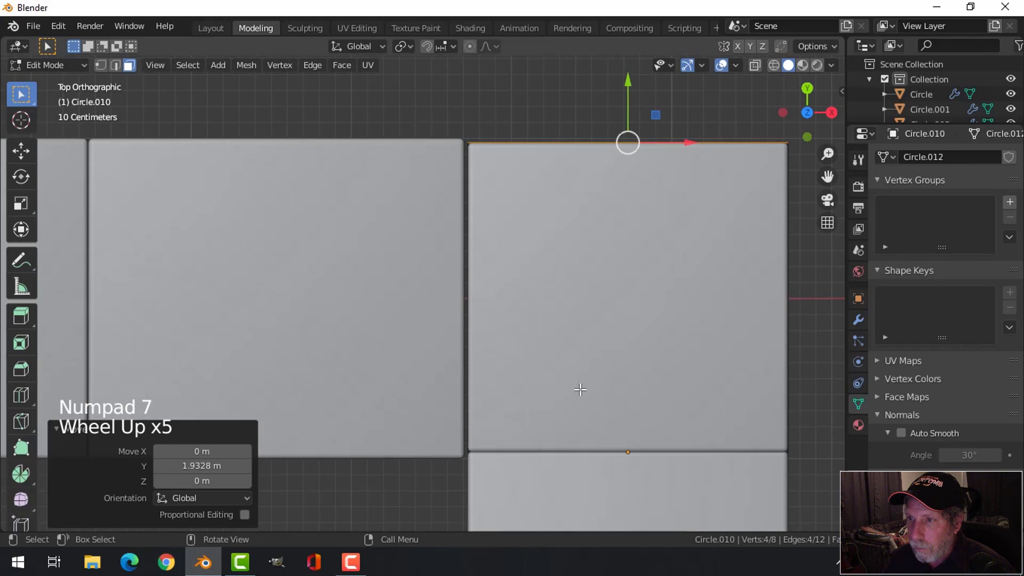
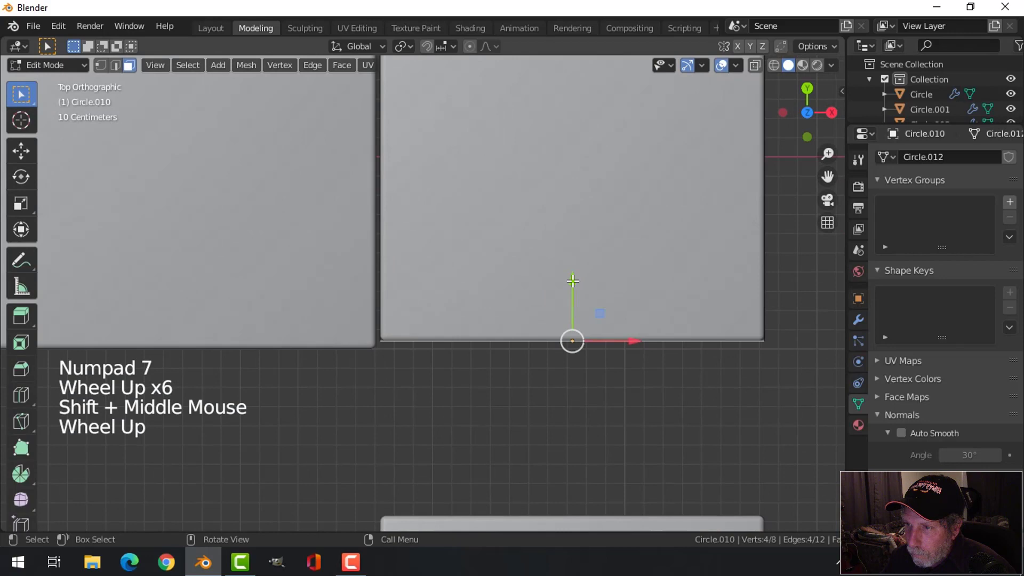
pyautogui.click(430, 50)
pyautogui.click(438, 80)
pyautogui.click(535, 302)
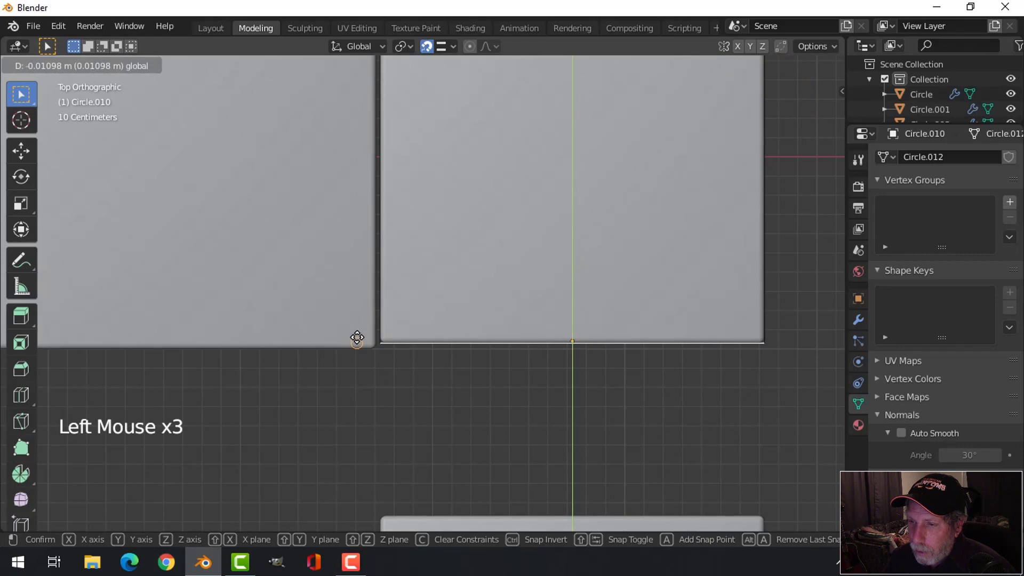
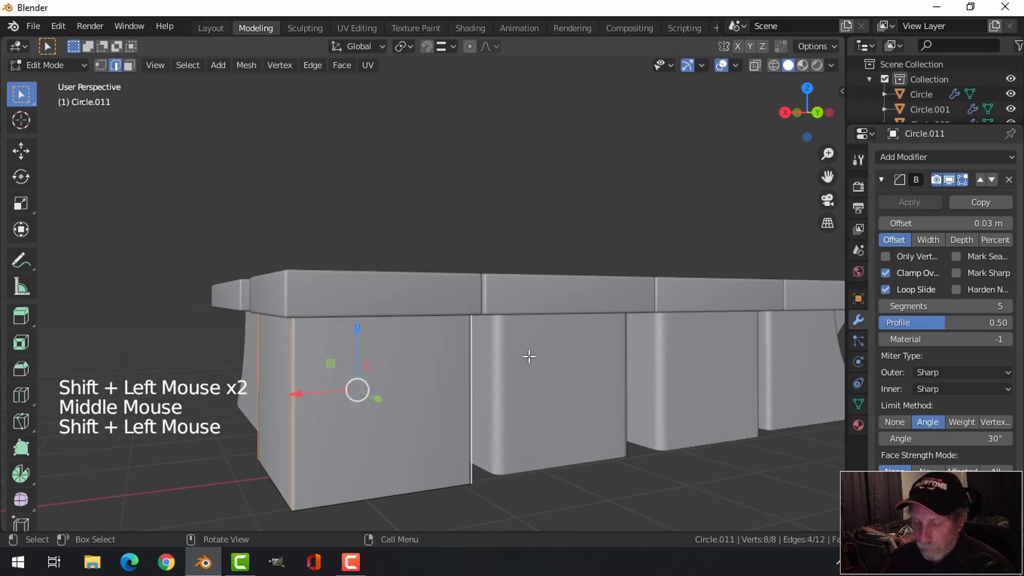
# Bevel the selected vertical cabinet edge with Ctrl+B and leave Edit Mode.
pyautogui.press('ctrl+b')
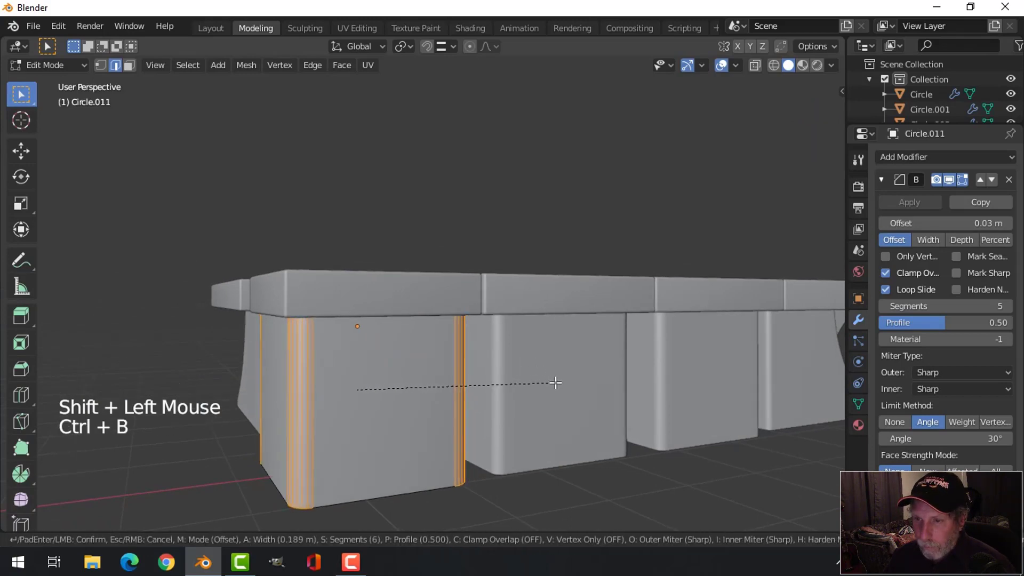
pyautogui.press('alt+a')
pyautogui.press('Tab')
pyautogui.press('alt+a')
pyautogui.scroll(-3)
pyautogui.middleClick(456, 353)
pyautogui.middleClick(561, 413)
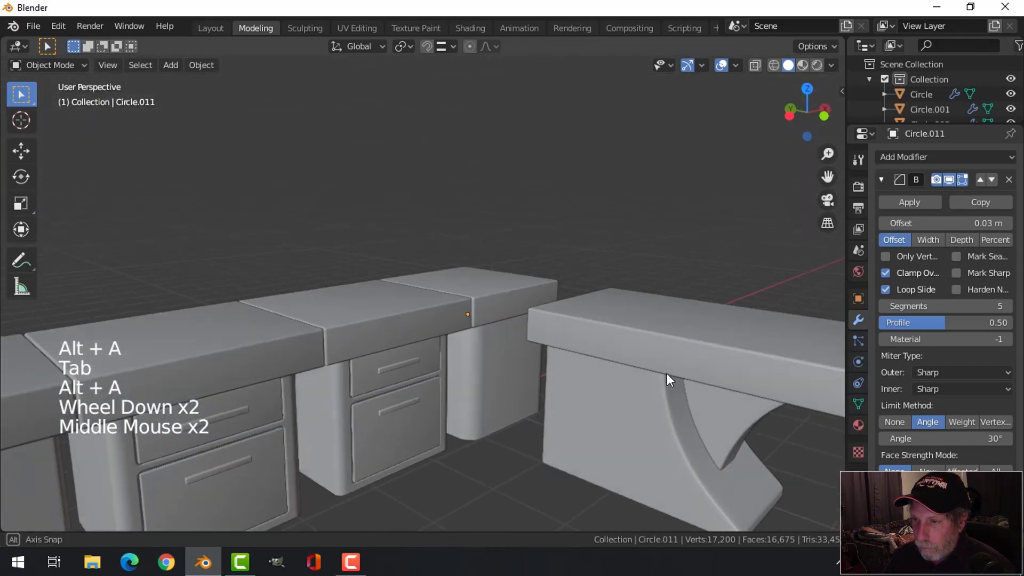
# Select the curved-support end piece and slide it flush against the corner slab.
pyautogui.click(636, 342)
pyautogui.click(667, 411)
pyautogui.doubleClick(725, 406)
pyautogui.scroll(-3)
pyautogui.middleClick(625, 350)
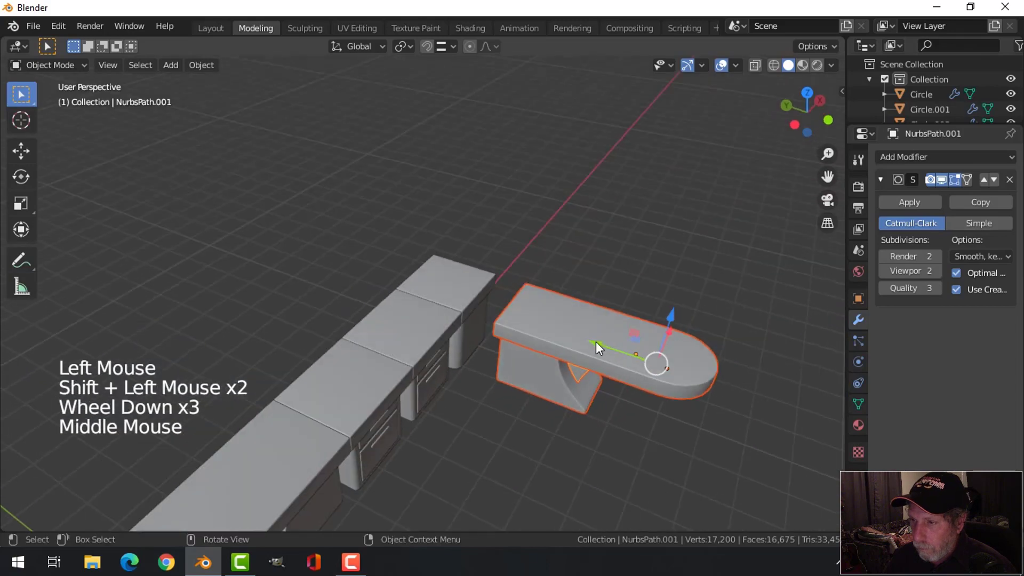
pyautogui.click(598, 343)
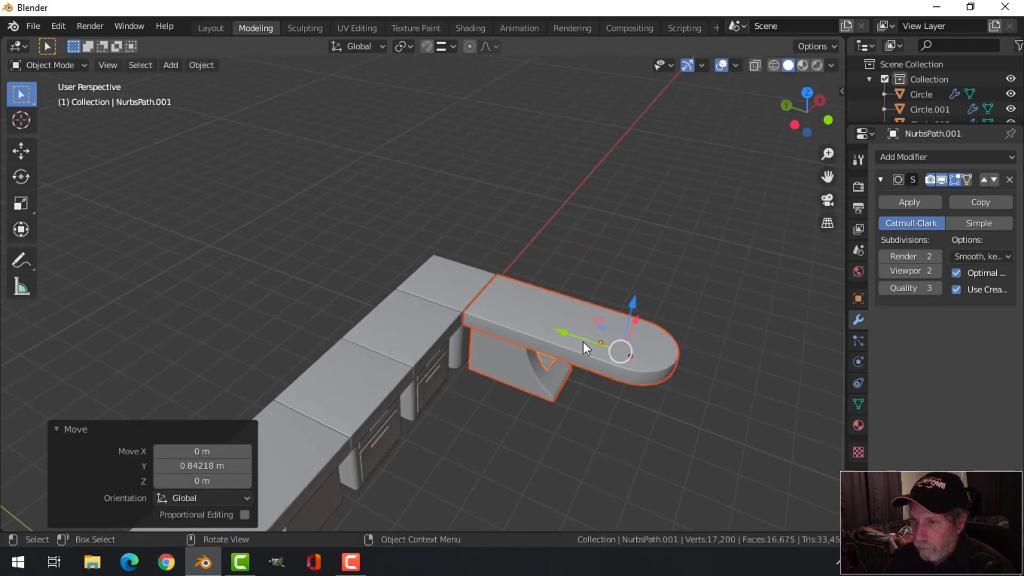
pyautogui.press('alt+a')
# Orbit around the L-shaped desk to inspect the joined end piece.
pyautogui.middleClick(547, 371)
pyautogui.scroll(-3)
pyautogui.middleClick(522, 324)
pyautogui.middleClick(528, 339)
pyautogui.scroll(3)
pyautogui.middleClick(492, 343)
pyautogui.middleClick(546, 342)
pyautogui.scroll(-3)
pyautogui.middleClick(546, 334)
pyautogui.middleClick(545, 362)
pyautogui.click(215, 326)
pyautogui.press('Tab')
pyautogui.press('KP_7')
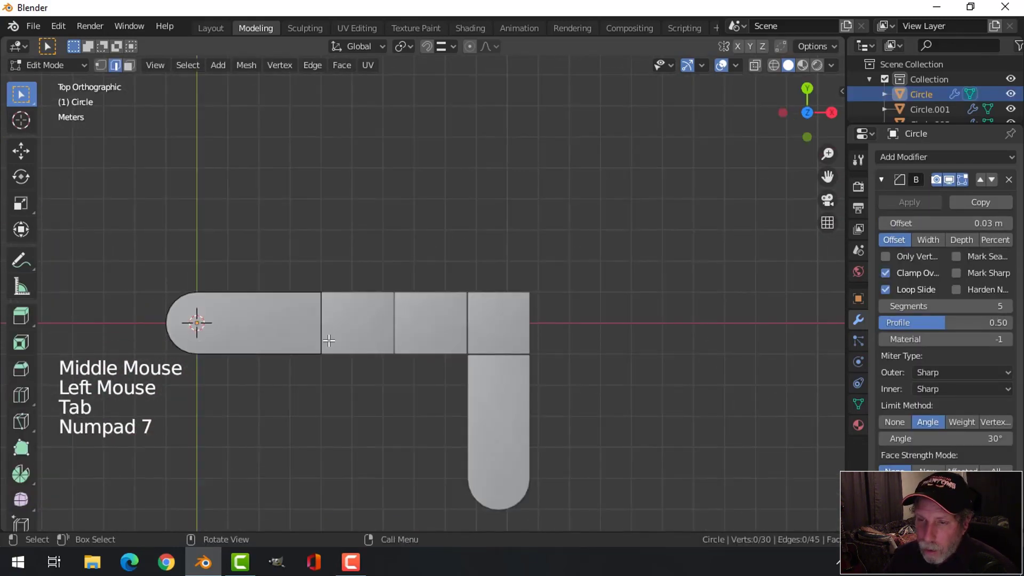
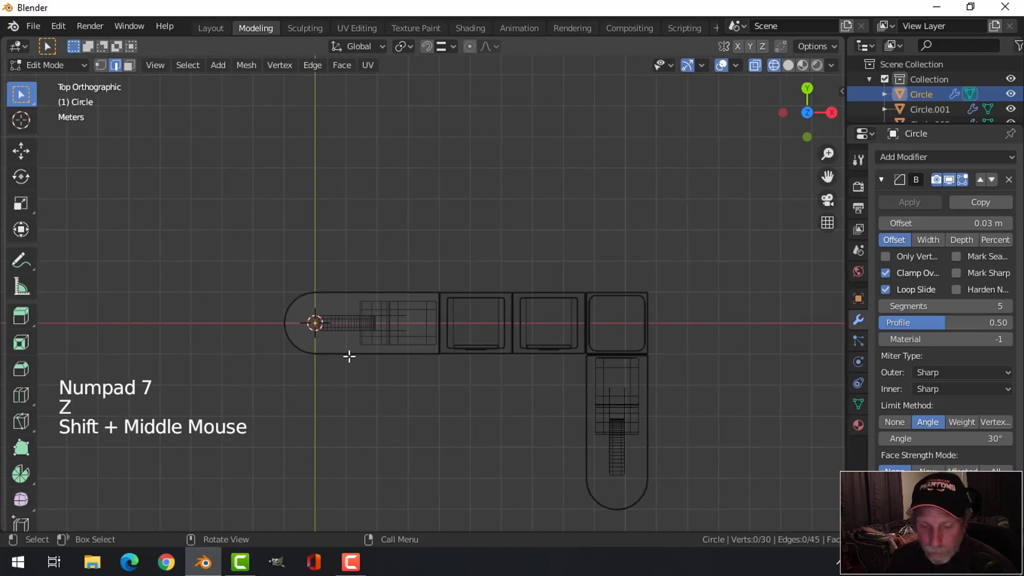
pyautogui.press('1')
pyautogui.scroll(3)
pyautogui.press('b')
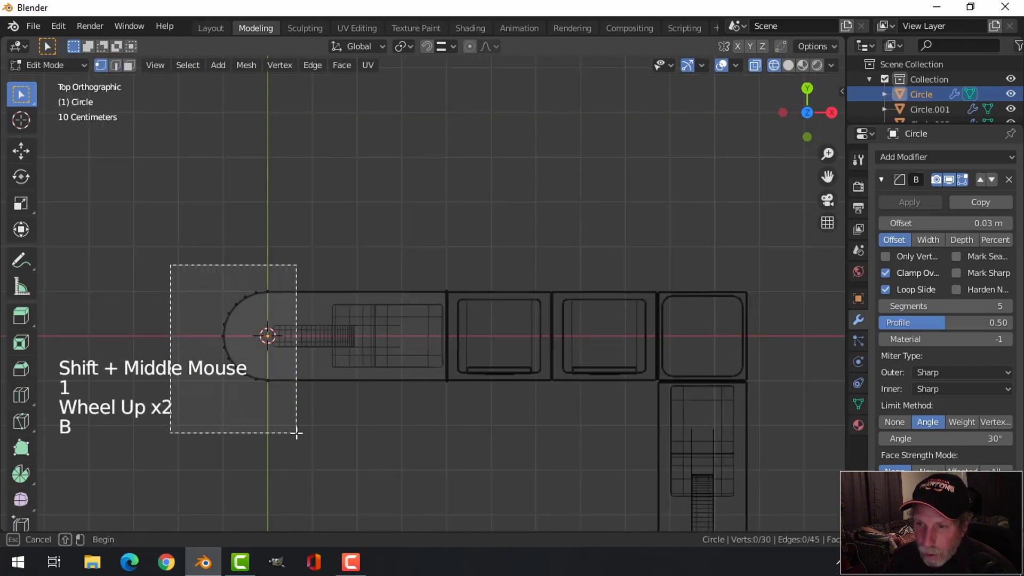
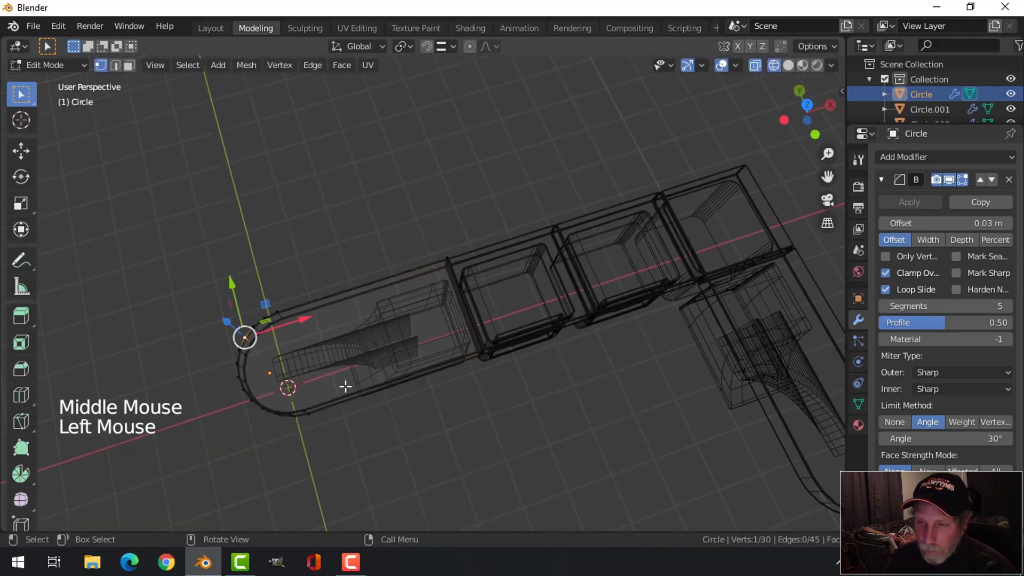
pyautogui.press('alt+a')
pyautogui.press('Tab')
pyautogui.press('z')
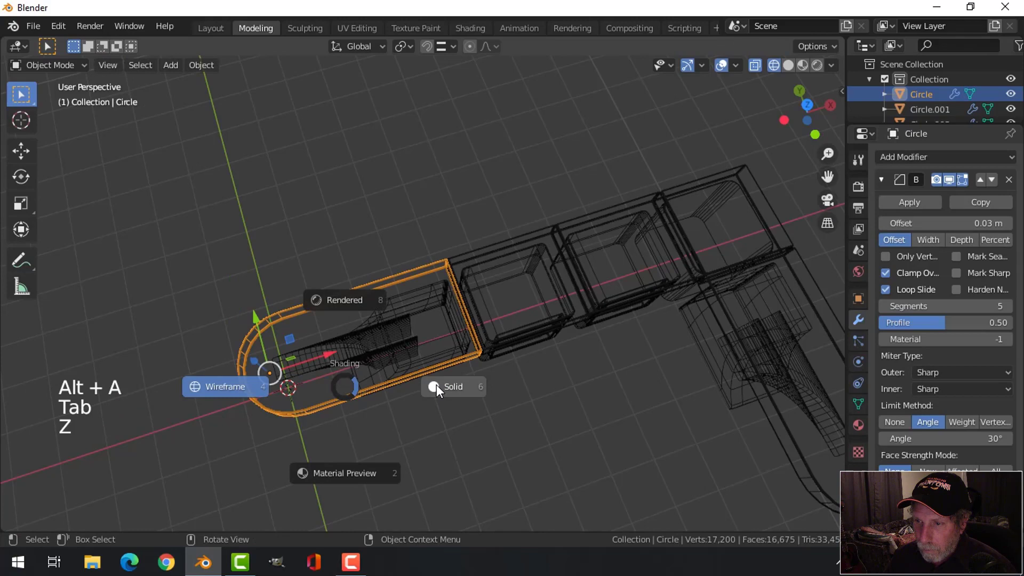
pyautogui.middleClick(423, 406)
pyautogui.press('alt+a')
pyautogui.middleClick(424, 375)
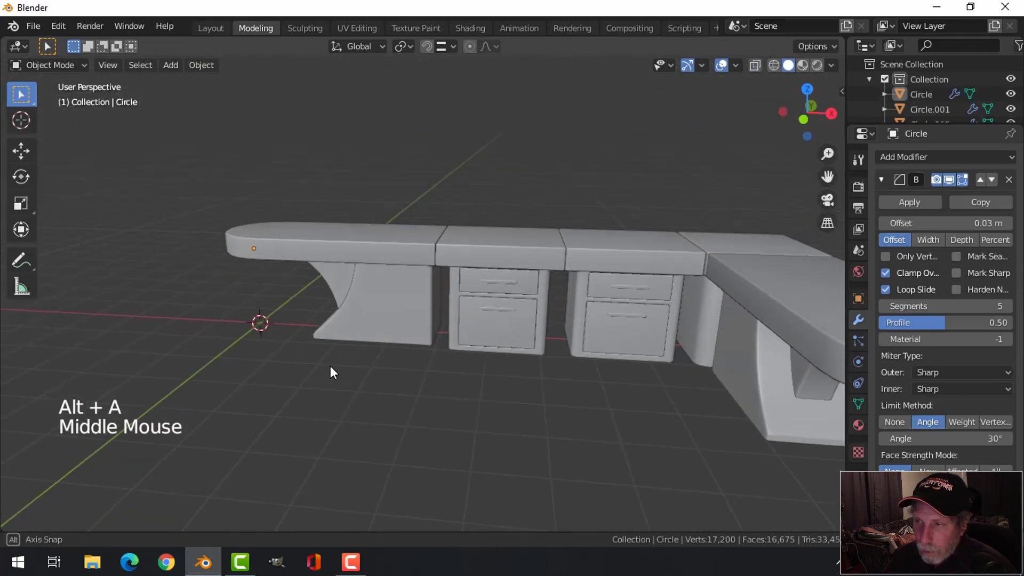
pyautogui.scroll(-3)
pyautogui.middleClick(379, 368)
pyautogui.middleClick(373, 356)
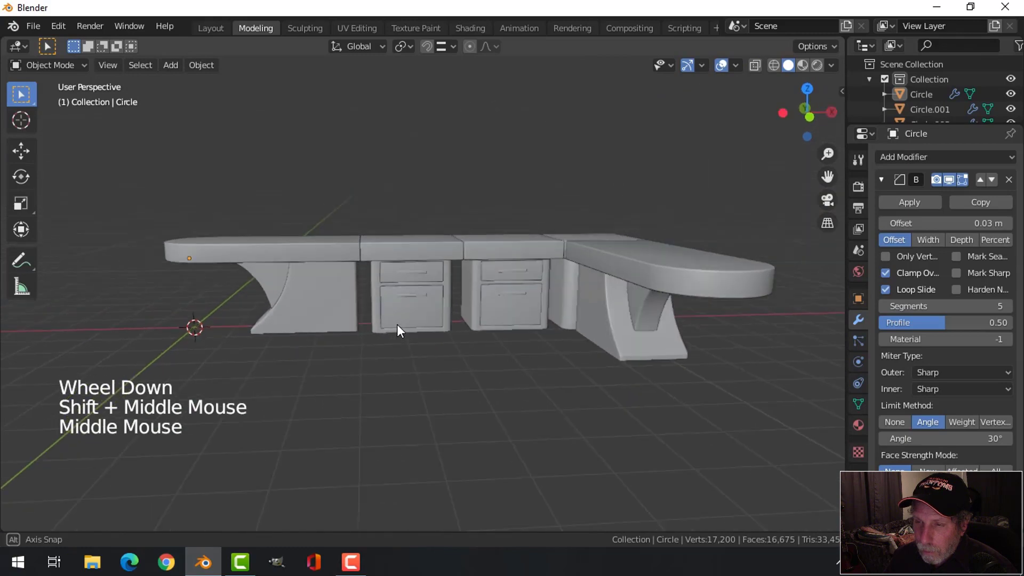
pyautogui.scroll(3)
pyautogui.middleClick(369, 360)
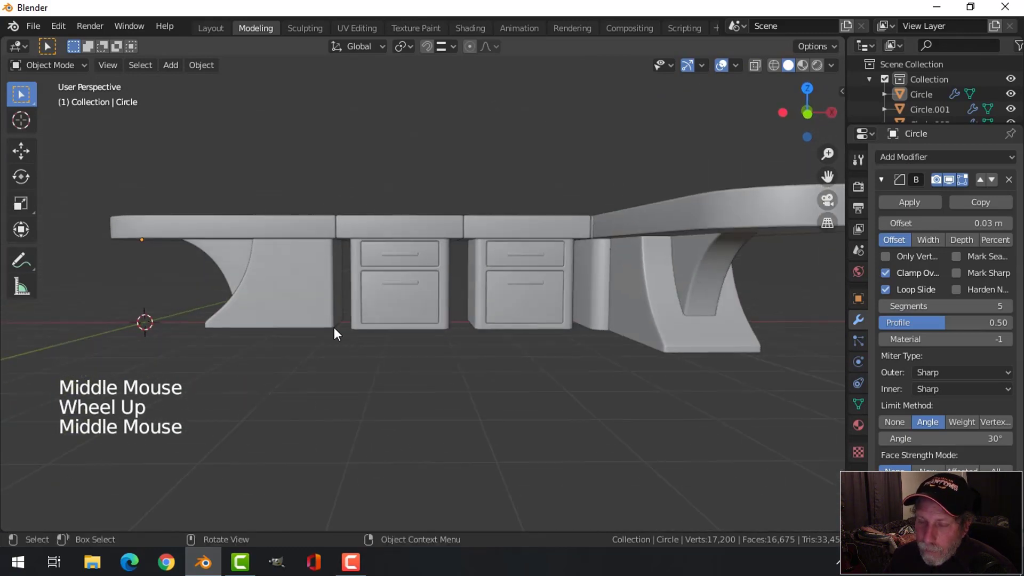
pyautogui.middleClick(350, 337)
pyautogui.middleClick(363, 349)
pyautogui.click(306, 322)
pyautogui.middleClick(401, 353)
pyautogui.press('Tab')
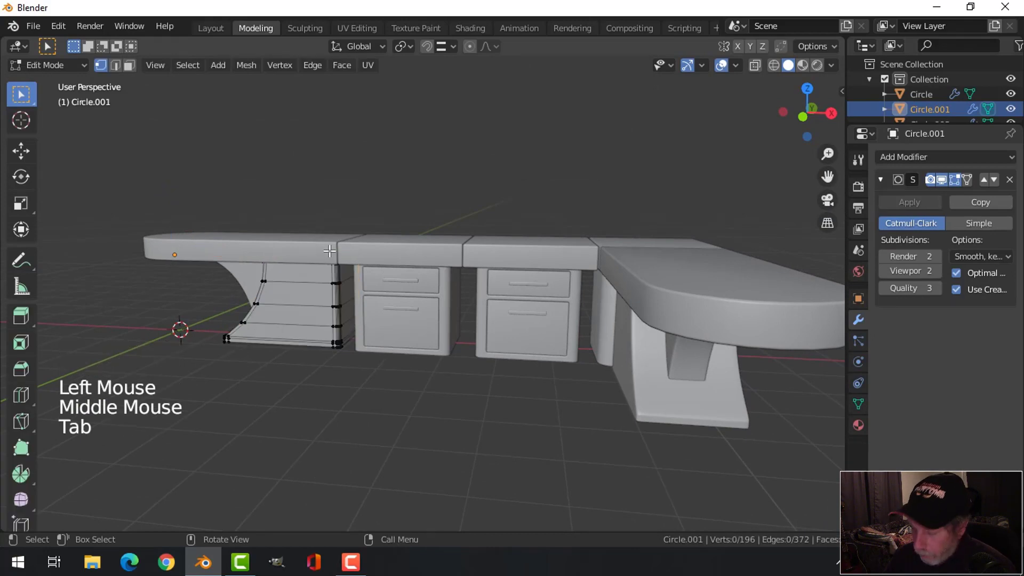
pyautogui.press('KP_1')
pyautogui.press('z')
pyautogui.press('b')
pyautogui.scroll(3)
pyautogui.click(396, 292)
pyautogui.press('alt+a')
pyautogui.press('z')
pyautogui.press('Tab')
pyautogui.press('alt+a')
pyautogui.scroll(-3)
pyautogui.middleClick(437, 297)
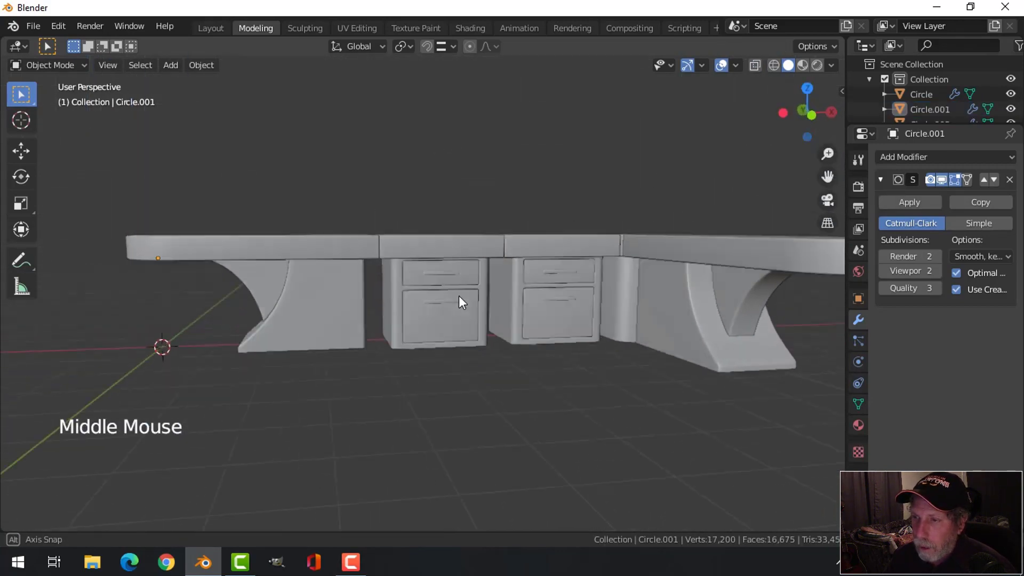
# Delete the selected stray desk objects and pick the round-ended slab pieces.
pyautogui.click(665, 263)
pyautogui.click(701, 336)
pyautogui.doubleClick(762, 318)
pyautogui.press('x')
pyautogui.scroll(-3)
pyautogui.click(331, 298)
pyautogui.click(372, 272)
pyautogui.doubleClick(393, 305)
pyautogui.middleClick(416, 332)
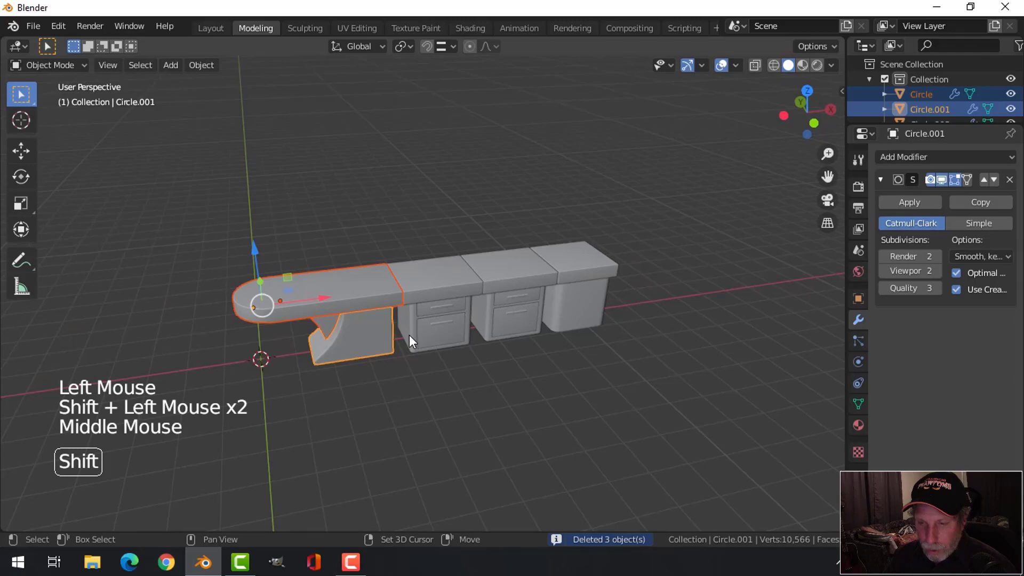
# Duplicate the round-ended slab and rotate it to face along the side wing.
pyautogui.press('shift+d')
pyautogui.press('r')
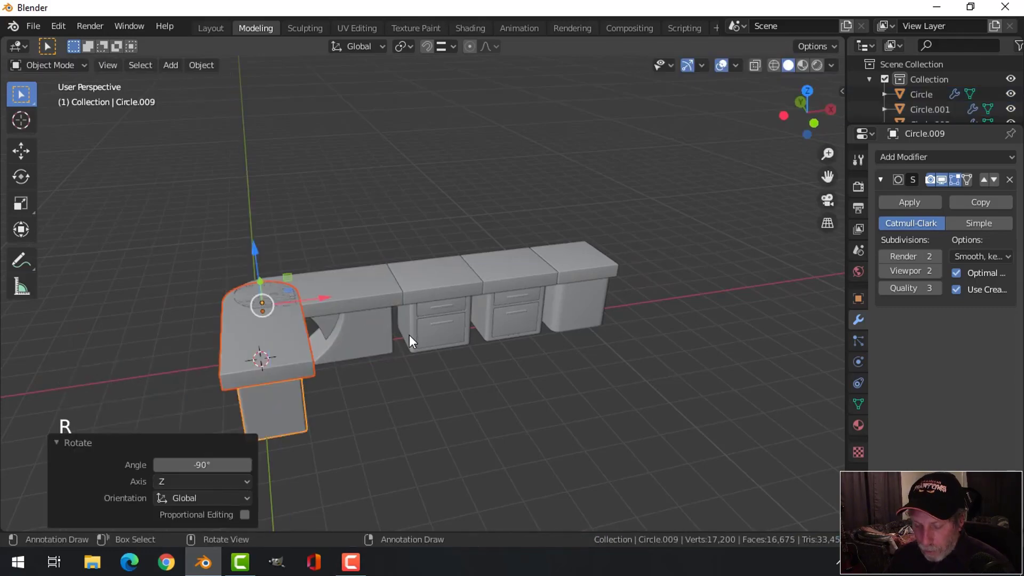
pyautogui.press('ctrl+z')
pyautogui.press('r')
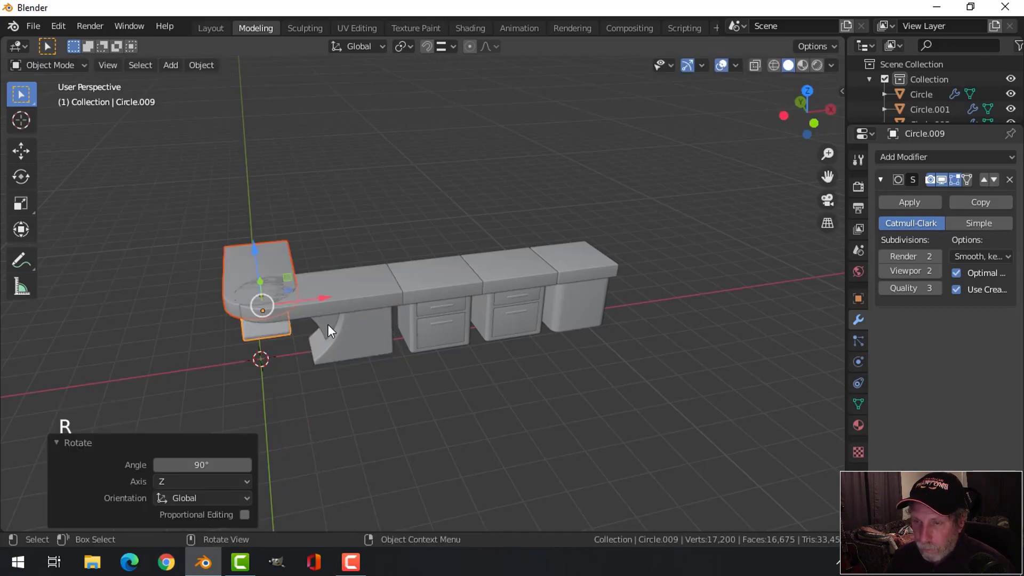
pyautogui.press('KP_7')
# In top view, move the rounded slab flush against the corner slab with fine alignment.
pyautogui.press('g')
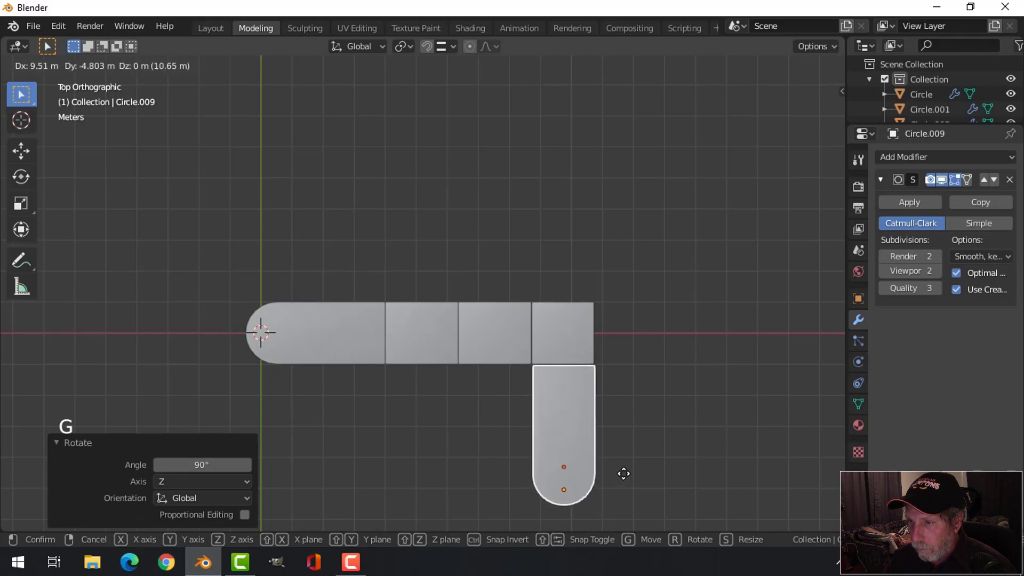
pyautogui.scroll(3)
pyautogui.middleClick(655, 416)
pyautogui.scroll(3)
pyautogui.middleClick(653, 393)
pyautogui.press('g')
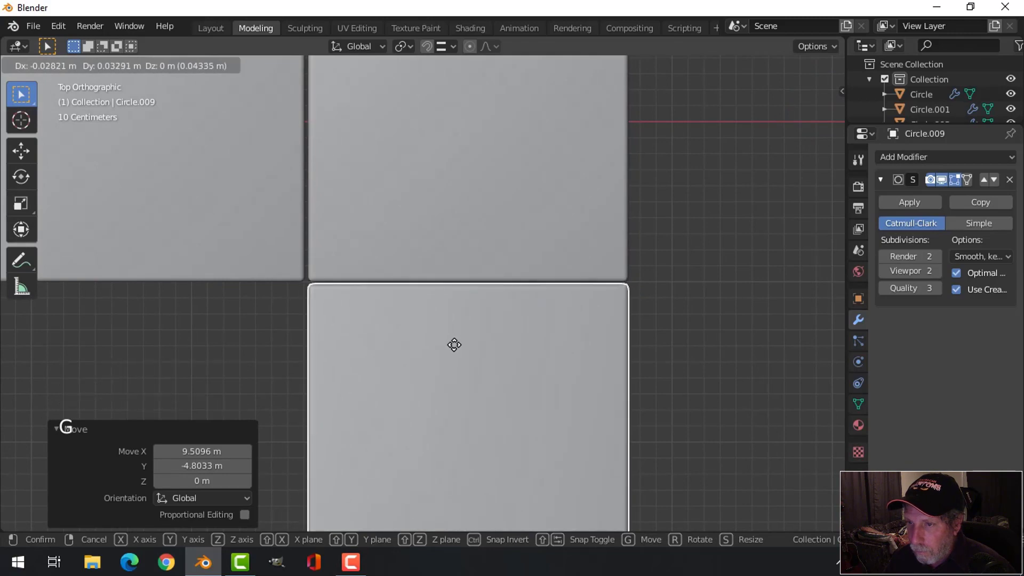
pyautogui.press('alt+a')
# Inspect the completed side wing and select the slab top above the drawers.
pyautogui.scroll(-3)
pyautogui.middleClick(453, 378)
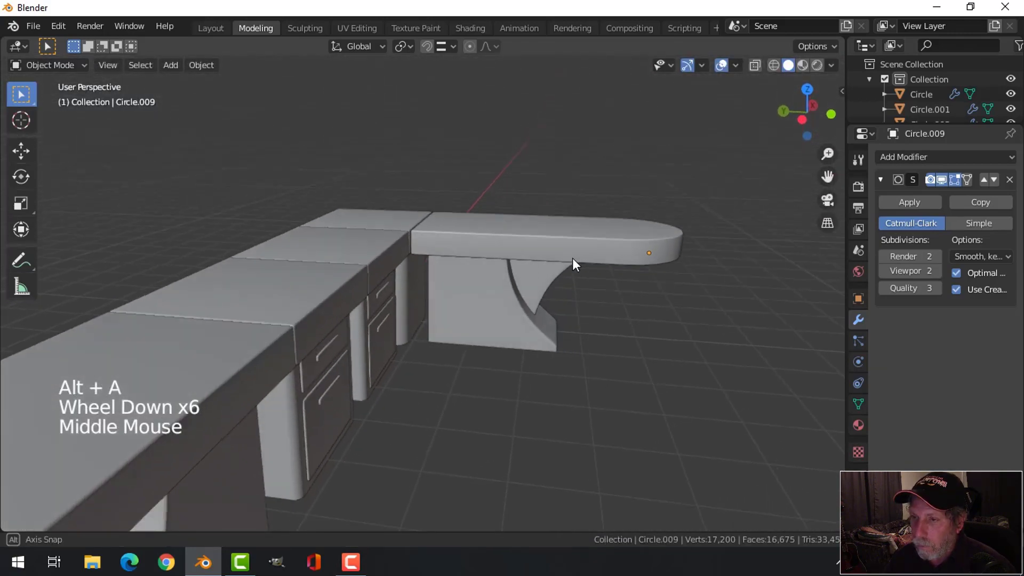
pyautogui.scroll(-3)
pyautogui.middleClick(523, 307)
pyautogui.middleClick(529, 324)
pyautogui.click(464, 265)
pyautogui.scroll(3)
pyautogui.middleClick(520, 303)
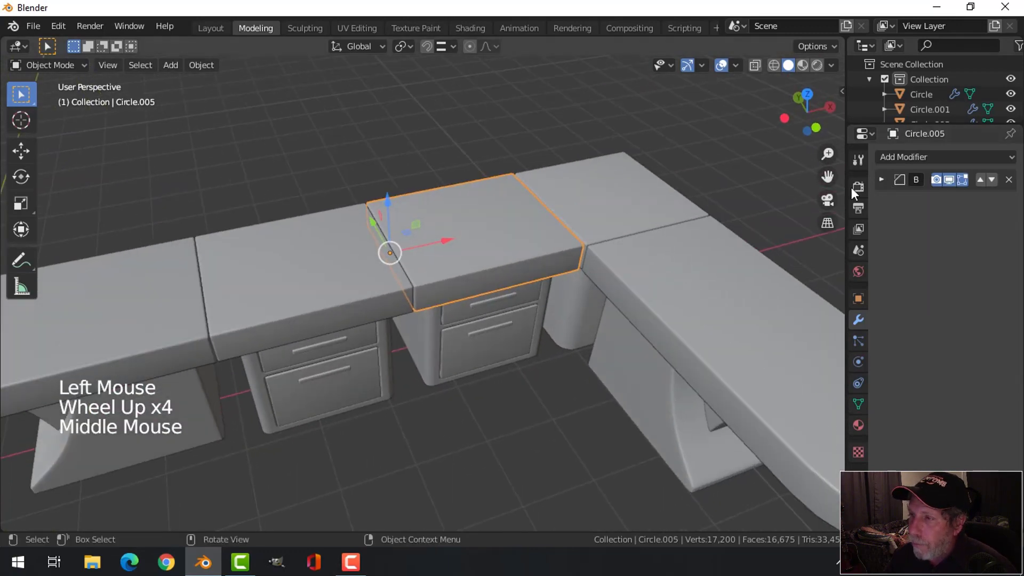
# Give the drawer cabinet's slab top a Weighted Normal modifier and Auto Smooth.
pyautogui.click(885, 183)
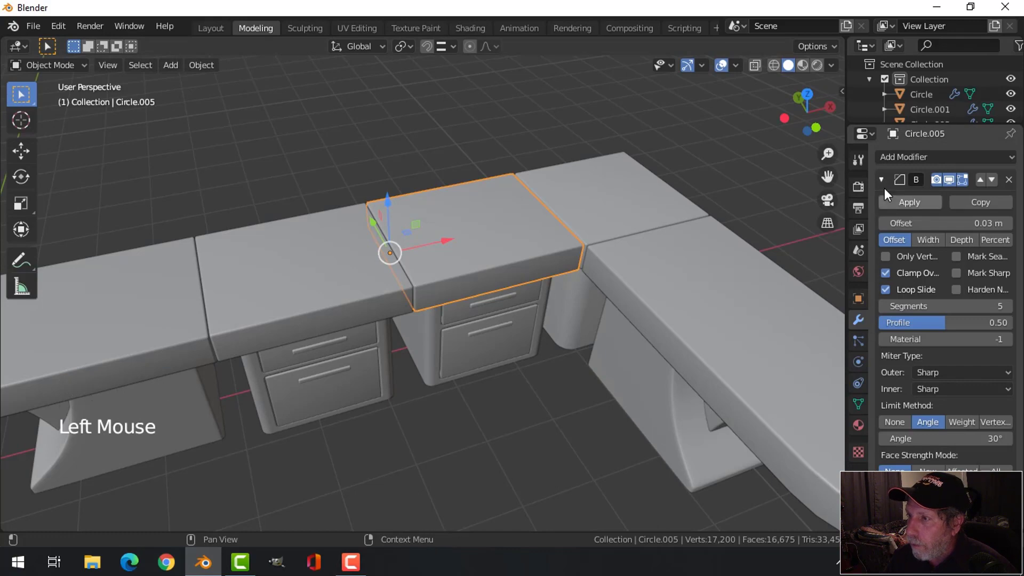
pyautogui.click(887, 185)
pyautogui.click(913, 165)
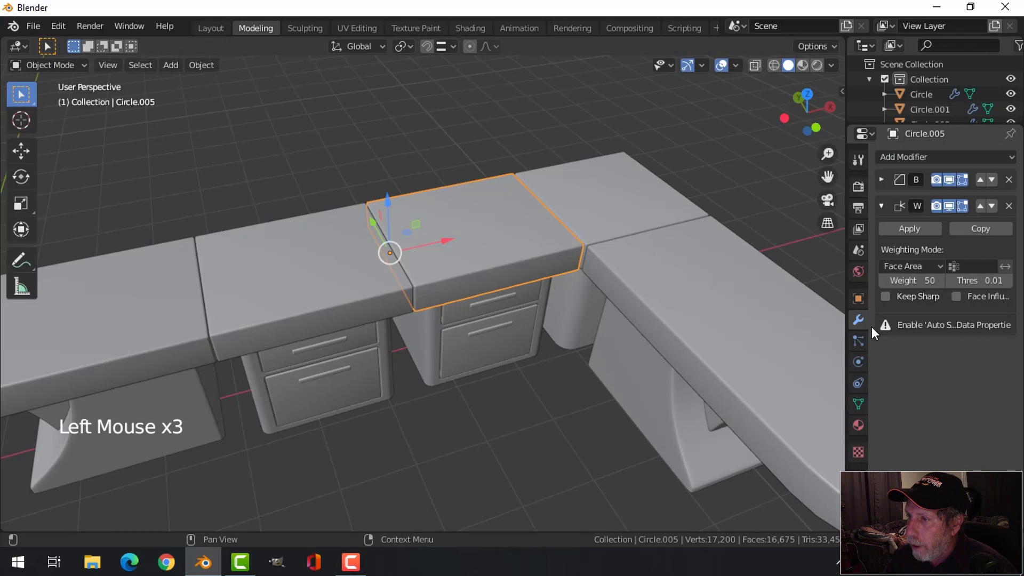
pyautogui.click(864, 408)
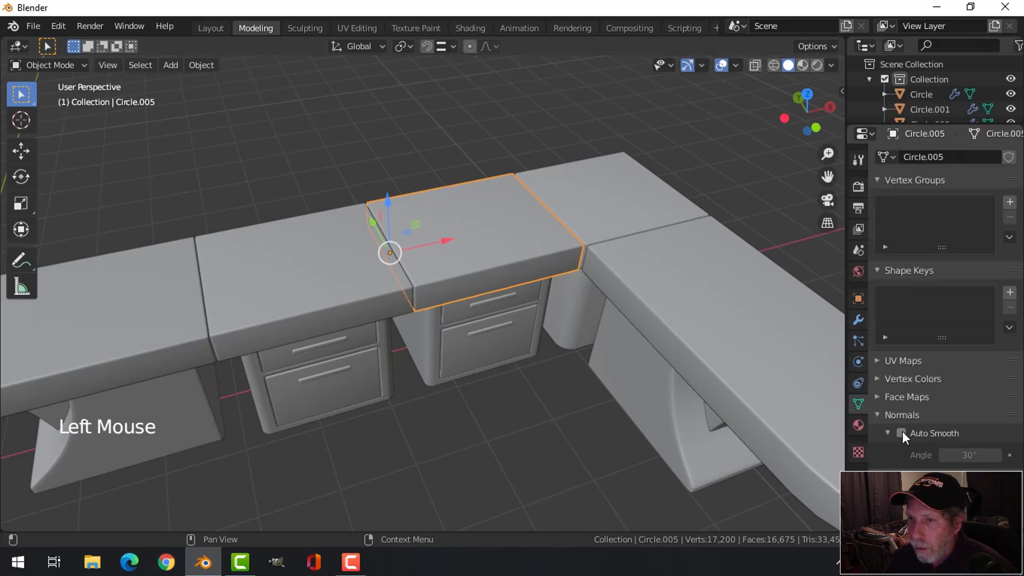
pyautogui.click(908, 438)
pyautogui.press('alt+a')
# Give the next slab top to the left a Weighted Normal modifier and Auto Smooth.
pyautogui.click(354, 270)
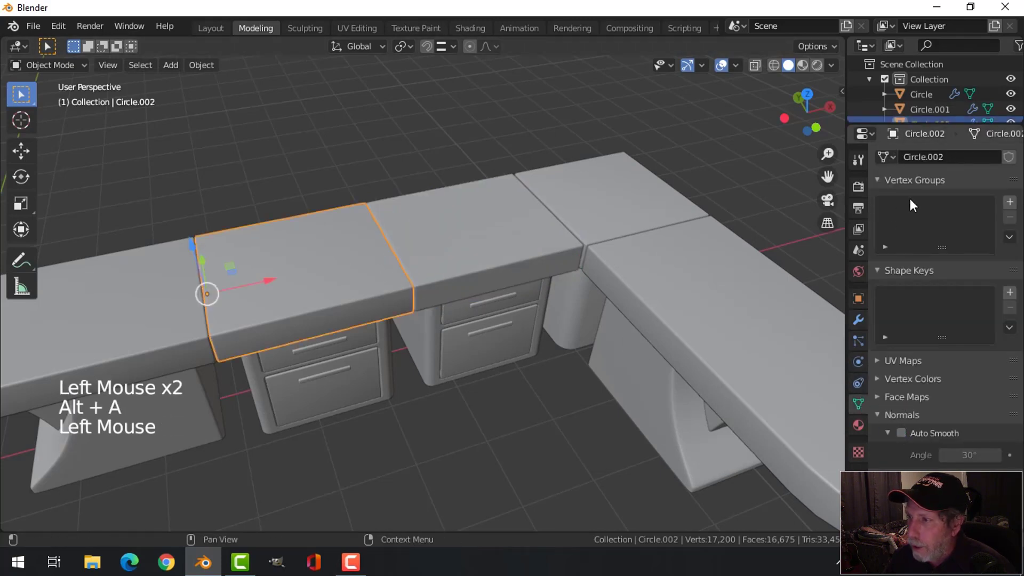
pyautogui.click(866, 325)
pyautogui.click(892, 164)
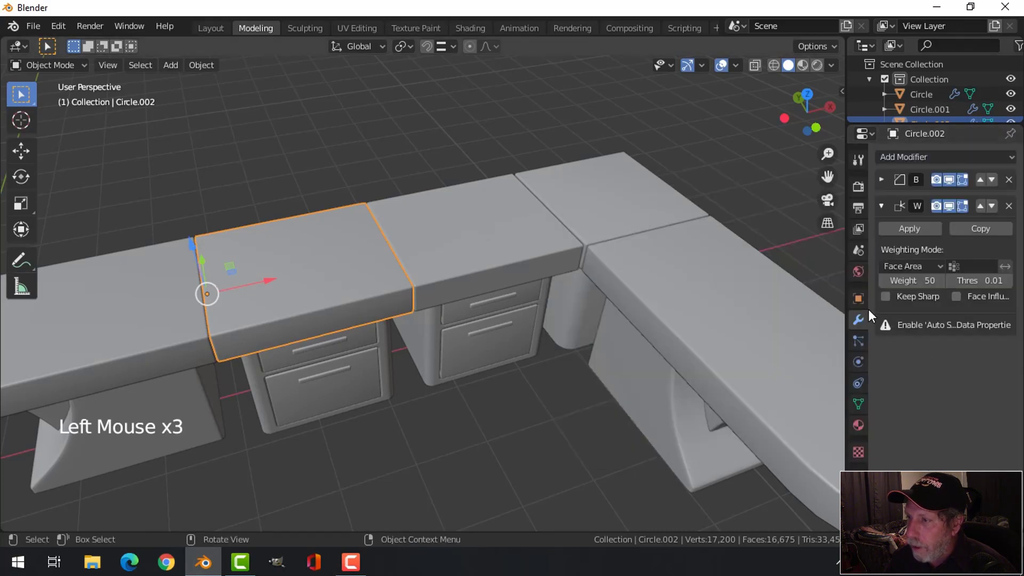
pyautogui.click(860, 405)
pyautogui.click(906, 437)
pyautogui.press('alt+a')
pyautogui.scroll(-3)
pyautogui.middleClick(395, 336)
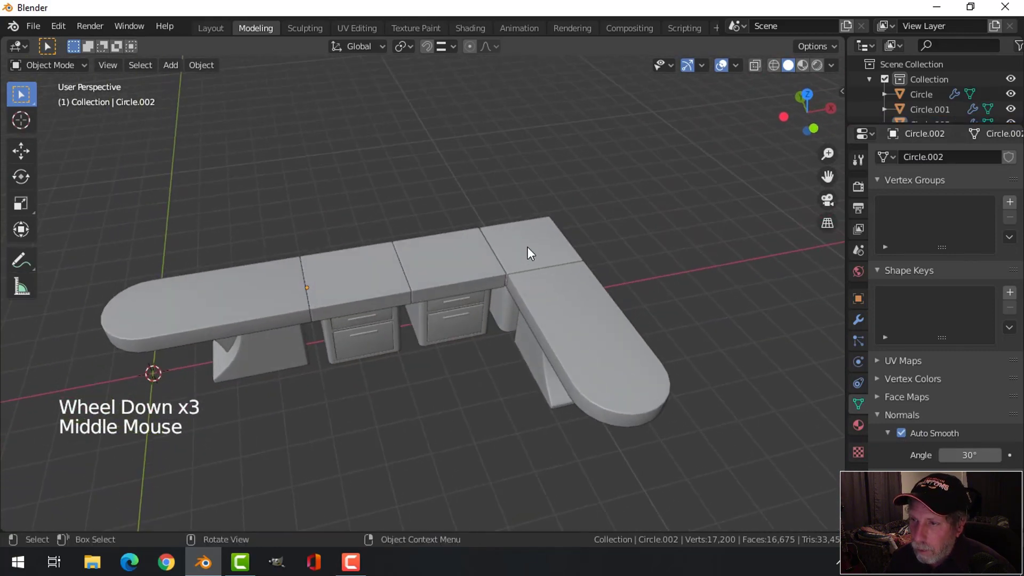
# Give the corner slab top a Weighted Normal modifier and Auto Smooth.
pyautogui.click(535, 245)
pyautogui.click(869, 323)
pyautogui.click(891, 184)
pyautogui.click(909, 162)
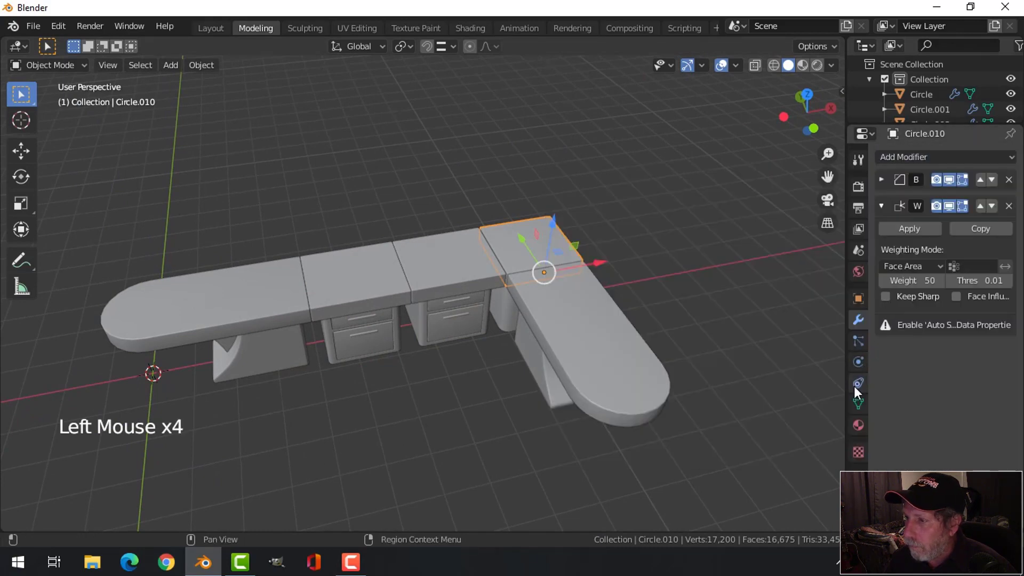
pyautogui.click(859, 406)
pyautogui.click(903, 435)
pyautogui.press('alt+a')
# Review the whole desk's shading from the front and around all sides.
pyautogui.middleClick(603, 322)
pyautogui.scroll(-3)
pyautogui.middleClick(551, 321)
pyautogui.scroll(3)
pyautogui.scroll(-3)
pyautogui.press('a')
pyautogui.press('KP_1')
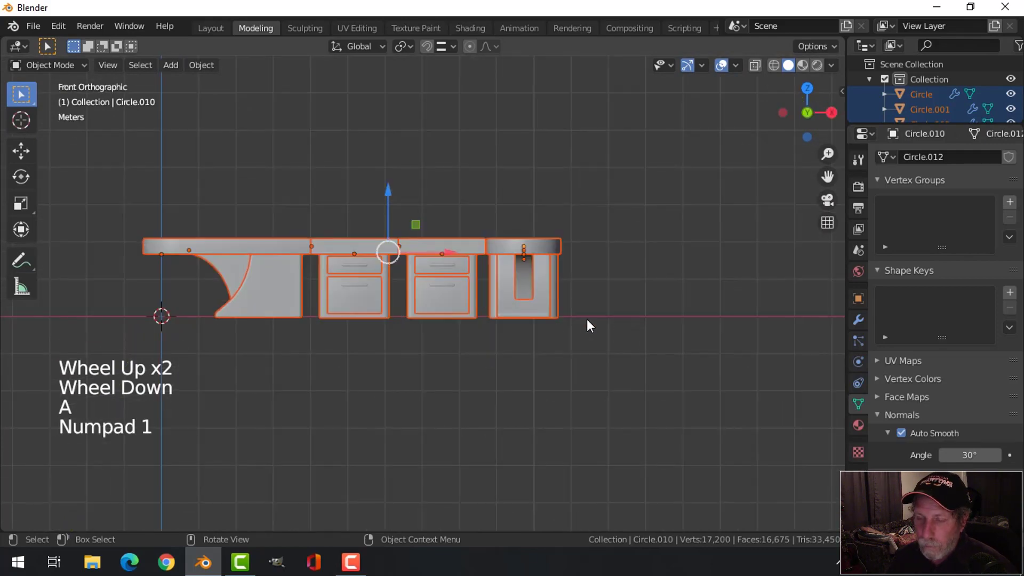
pyautogui.scroll(-3)
pyautogui.middleClick(511, 343)
pyautogui.click(497, 271)
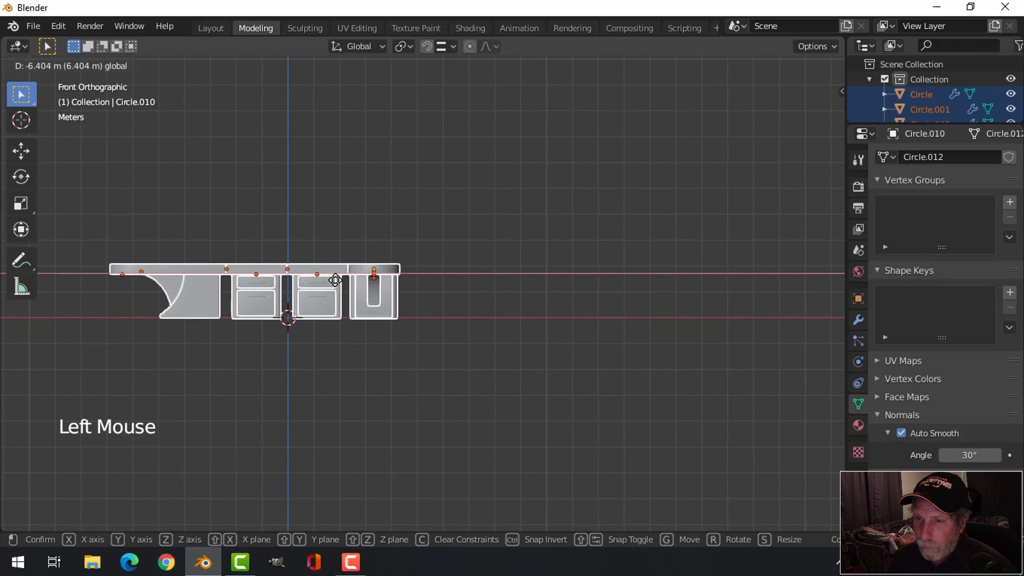
pyautogui.press('alt+a')
pyautogui.middleClick(405, 345)
pyautogui.middleClick(467, 360)
pyautogui.middleClick(533, 341)
pyautogui.middleClick(489, 344)
pyautogui.middleClick(540, 360)
pyautogui.scroll(3)
# Give the top drawer front a Weighted Normal modifier and Auto Smooth.
pyautogui.click(471, 268)
pyautogui.click(858, 320)
pyautogui.click(889, 159)
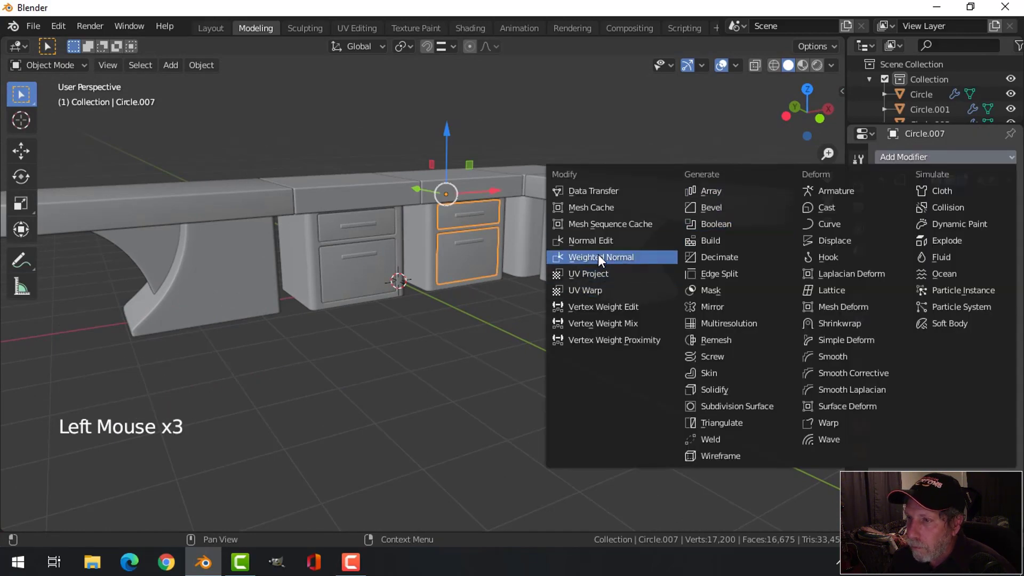
pyautogui.click(865, 409)
pyautogui.click(908, 435)
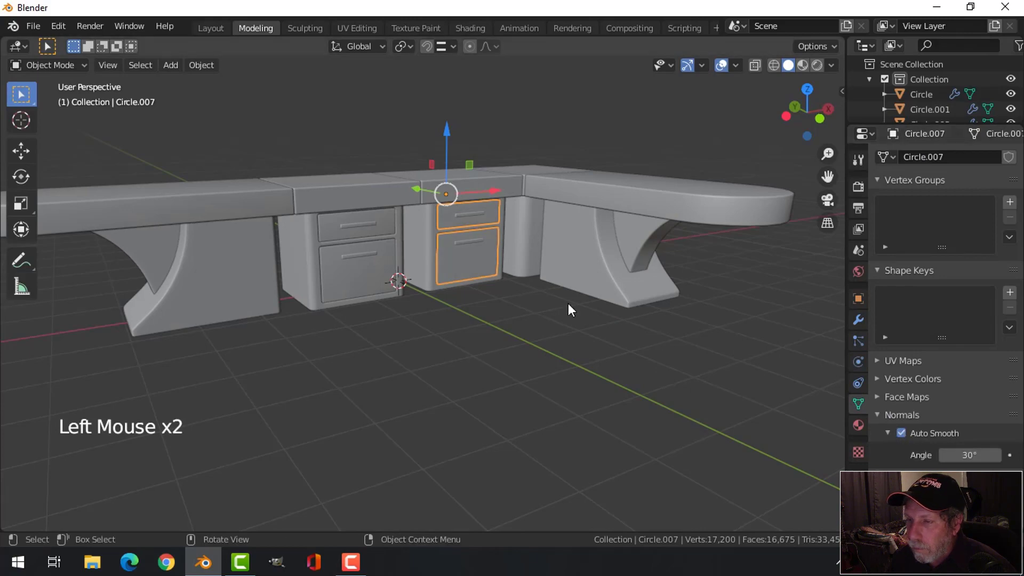
pyautogui.press('alt+a')
pyautogui.scroll(3)
pyautogui.scroll(-3)
# Give the other cabinet's drawer front a Weighted Normal modifier and Auto Smooth.
pyautogui.click(366, 272)
pyautogui.click(862, 320)
pyautogui.click(904, 162)
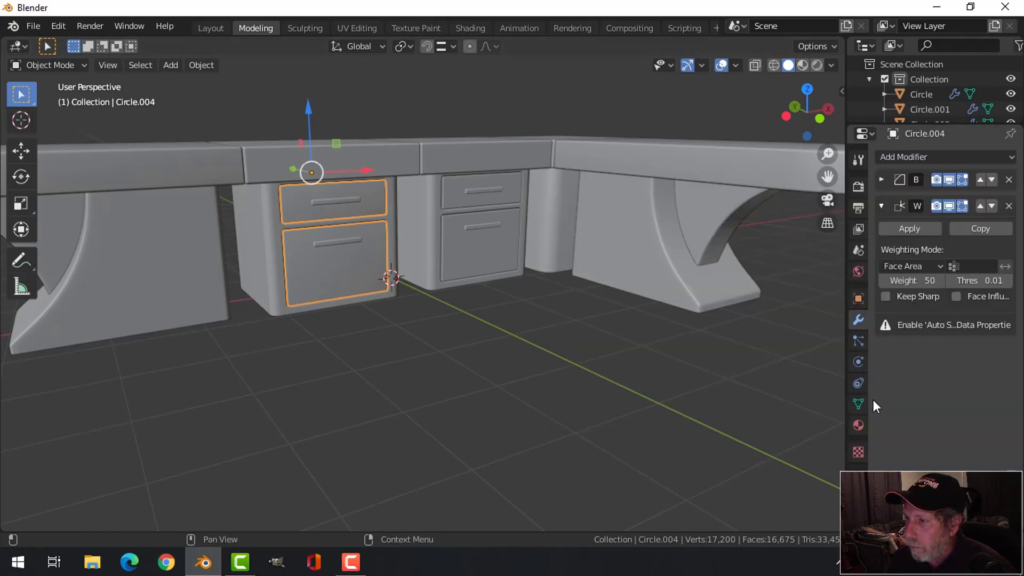
pyautogui.click(865, 408)
pyautogui.click(909, 437)
pyautogui.press('alt+a')
pyautogui.scroll(-3)
# Shade every face of all desk pieces smooth, save as SciFiTableAndDrawers.blend and deselect.
pyautogui.press('a')
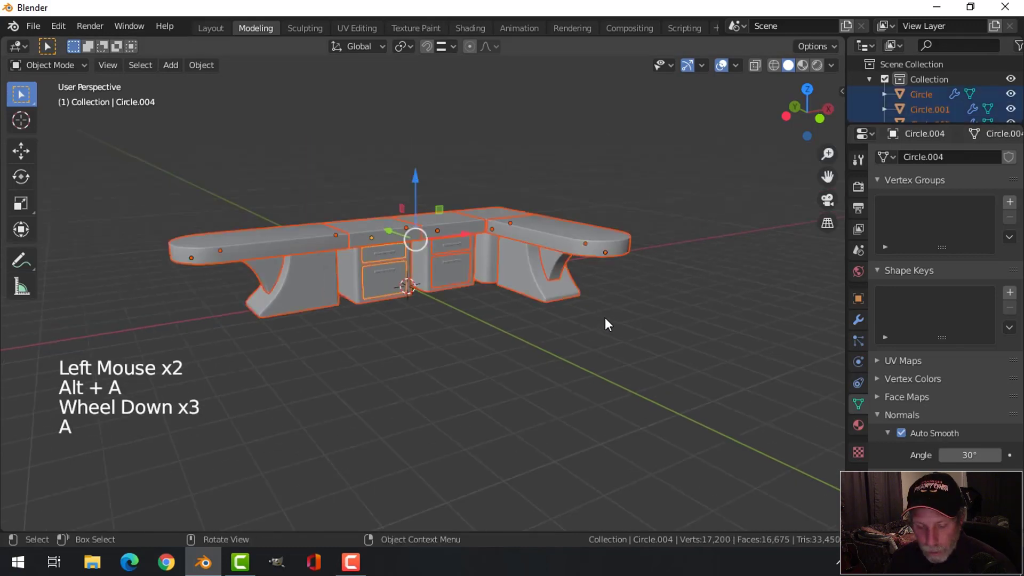
pyautogui.press('Tab')
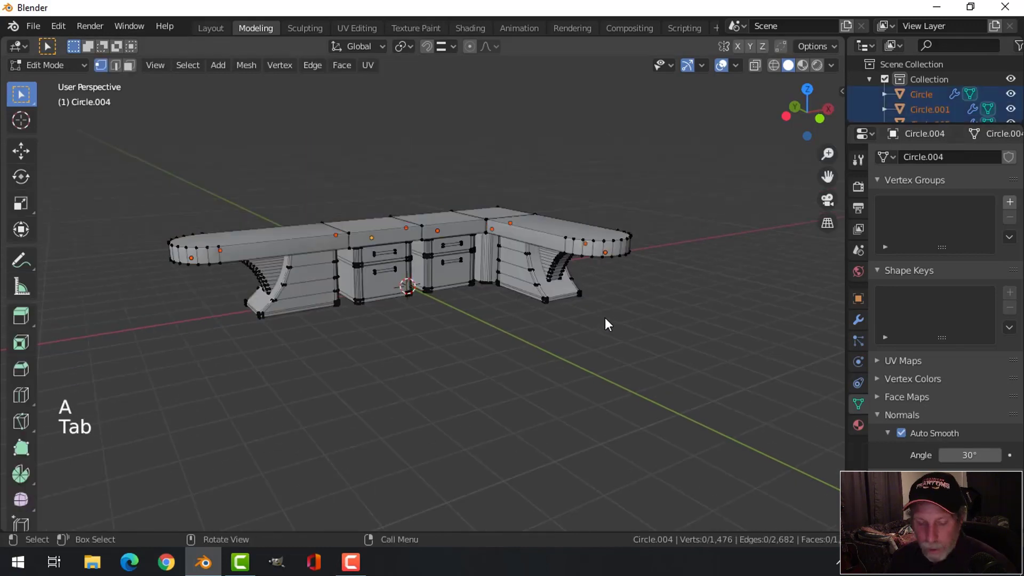
pyautogui.press('a')
pyautogui.press('alt+n')
pyautogui.press('alt+a')
pyautogui.press('Tab')
pyautogui.scroll(3)
pyautogui.scroll(-3)
pyautogui.click(842, 69)
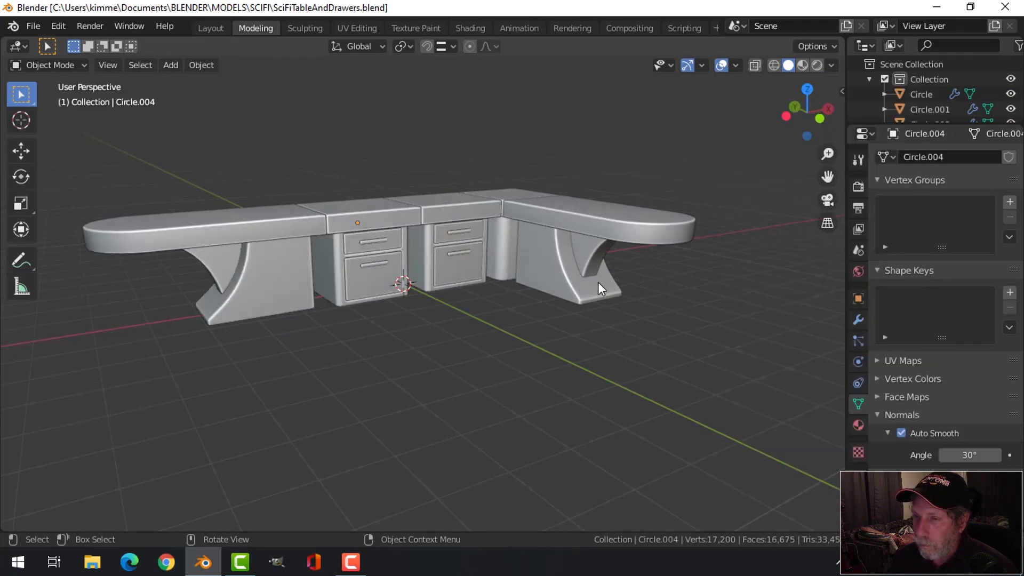
# Orbit around the finished desk to inspect it from several angles.
pyautogui.middleClick(603, 284)
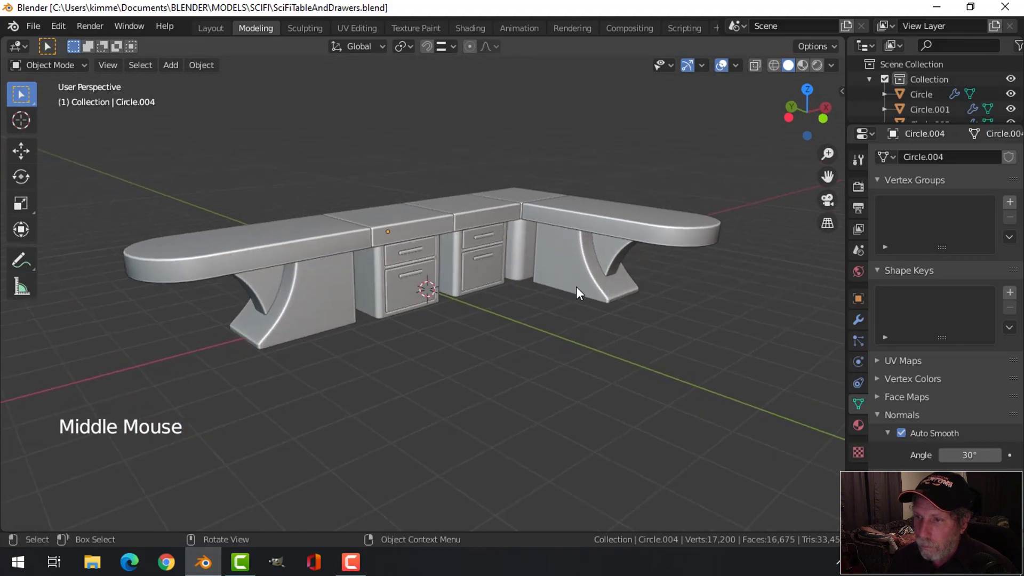
pyautogui.scroll(3)
pyautogui.middleClick(596, 292)
pyautogui.middleClick(622, 293)
pyautogui.scroll(-3)
pyautogui.middleClick(570, 299)
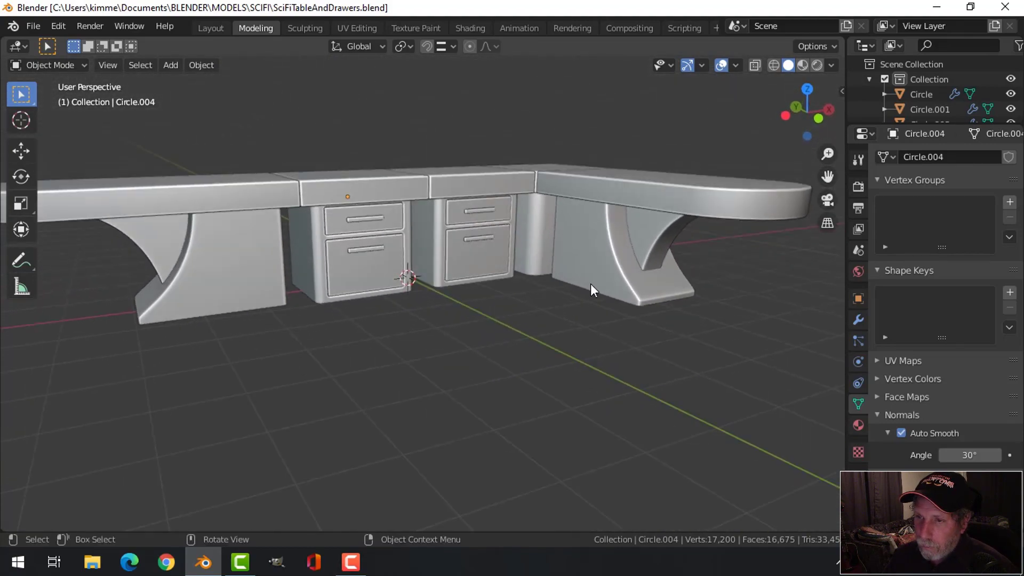
pyautogui.scroll(-3)
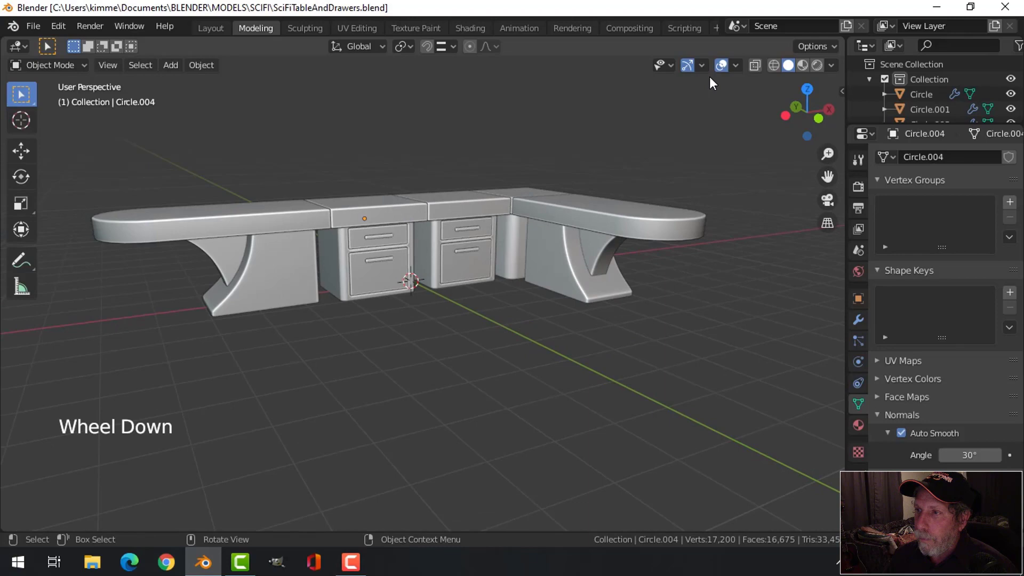
# Hide the grid and viewport overlays and view the clean desk render.
pyautogui.click(722, 69)
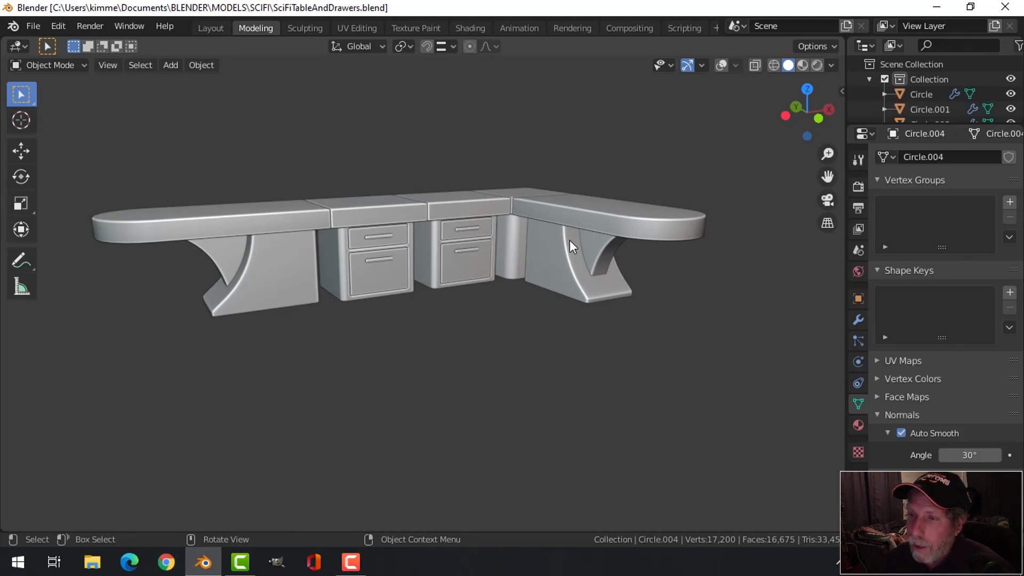
pyautogui.middleClick(577, 252)
pyautogui.scroll(-3)
pyautogui.middleClick(521, 305)
pyautogui.middleClick(524, 304)
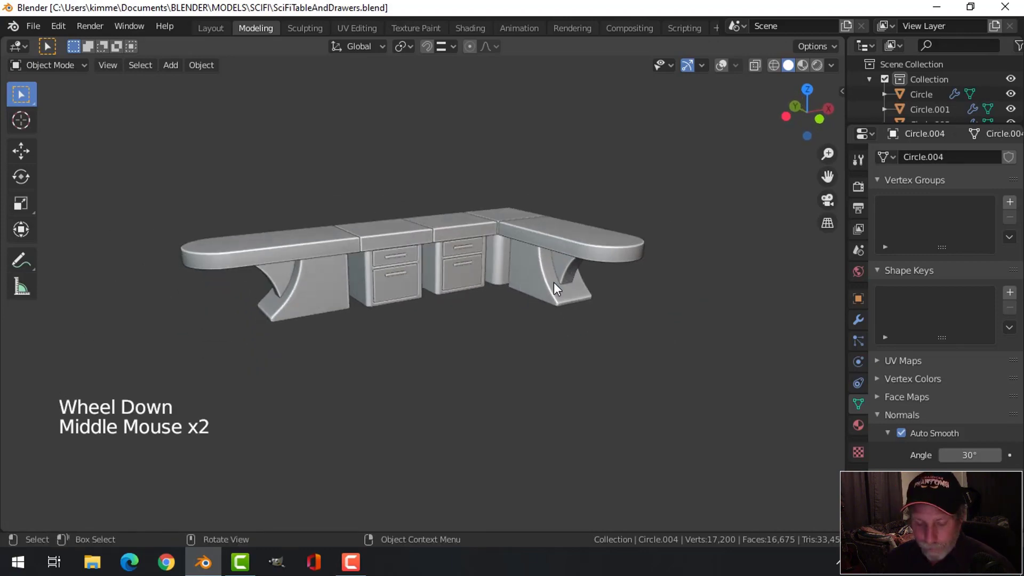